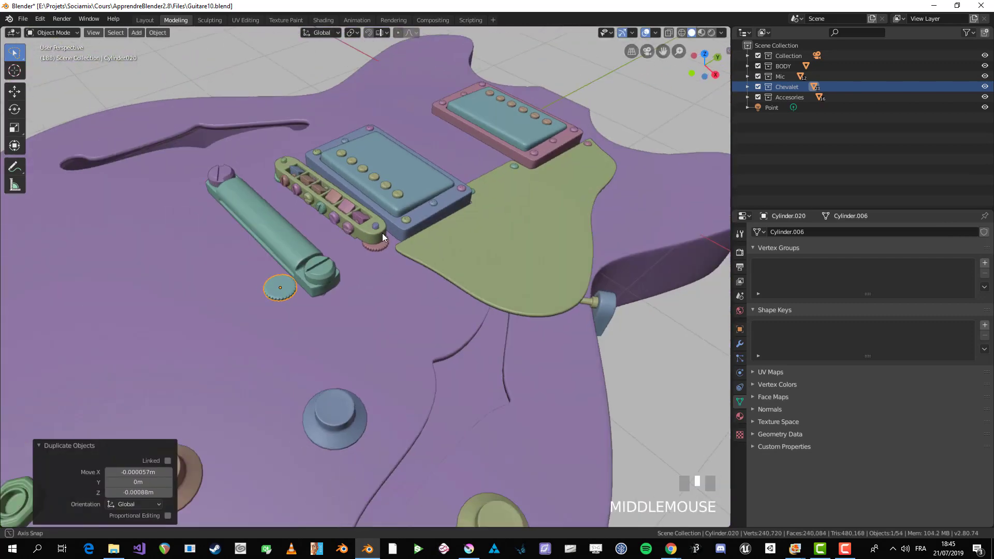
- Zoom in on the duplicated knurled disc beside the tailpiece
scroll("up", 3)
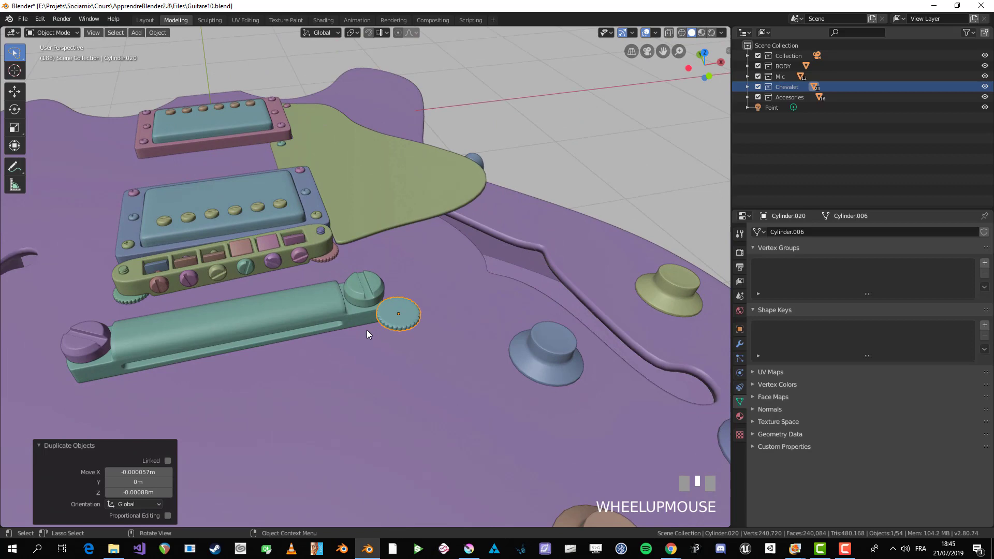
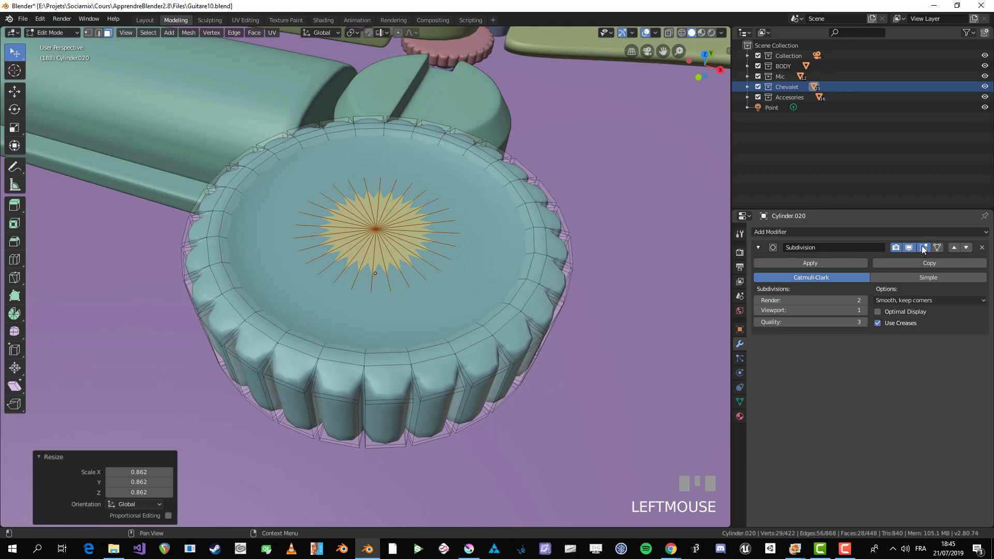
- Toggle the modifier's edit-mode preview, inset extra rings in the centre and push them down into a deeper dish
left_click(924, 248)
left_click(924, 247)
left_click(924, 247)
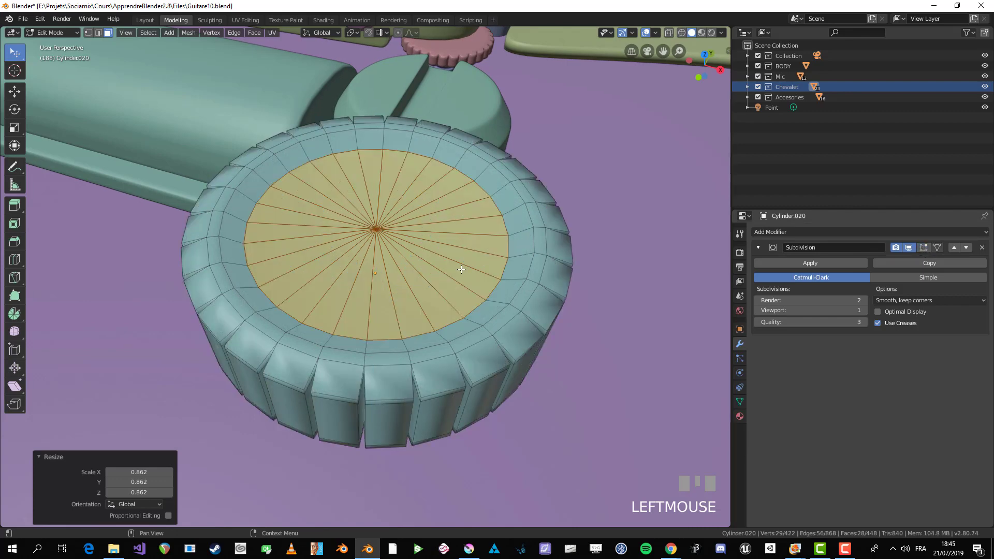
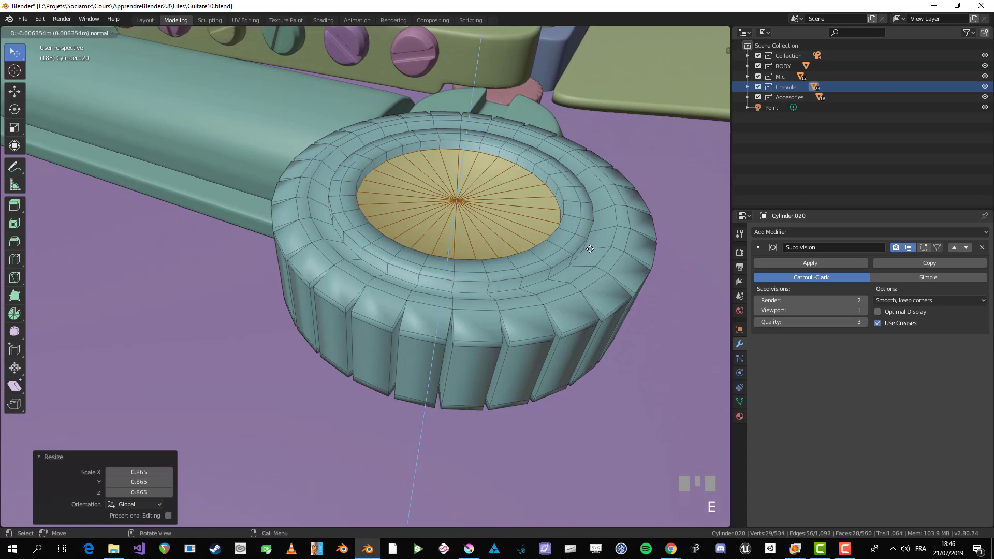
left_click(591, 244)
key("e")
left_click(588, 285)
scroll("down", 3)
key("Tab")
left_click_drag(475, 296, 290, 259)
- Leave Edit Mode and scale the knurled disc up by about 1.408
key("alt+a")
left_click(291, 259)
scroll("down", 3)
left_click_drag(442, 276, 499, 300)
scroll("up", 3)
key("s")
left_click(499, 299)
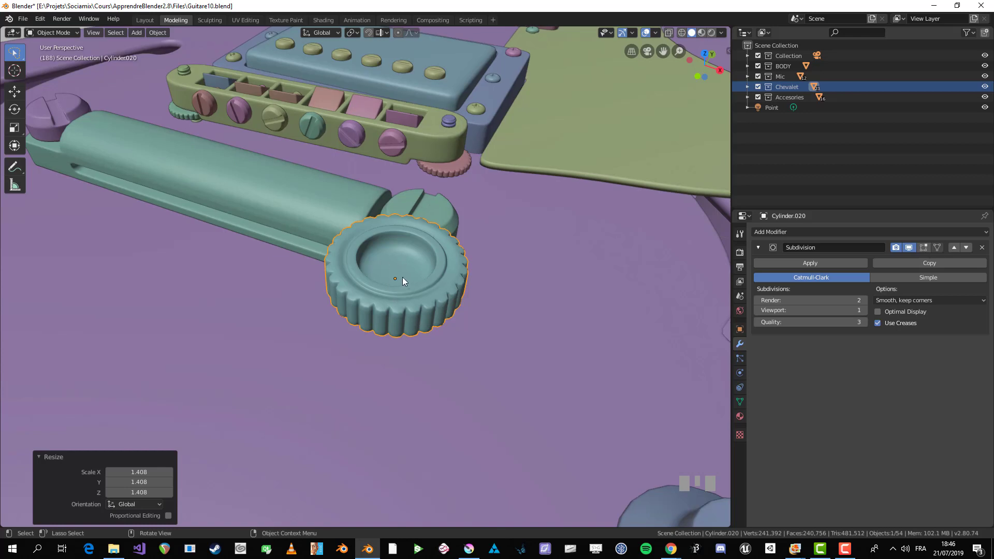
- Check the raised disc from the front view, return to perspective and select it
key("KP_1")
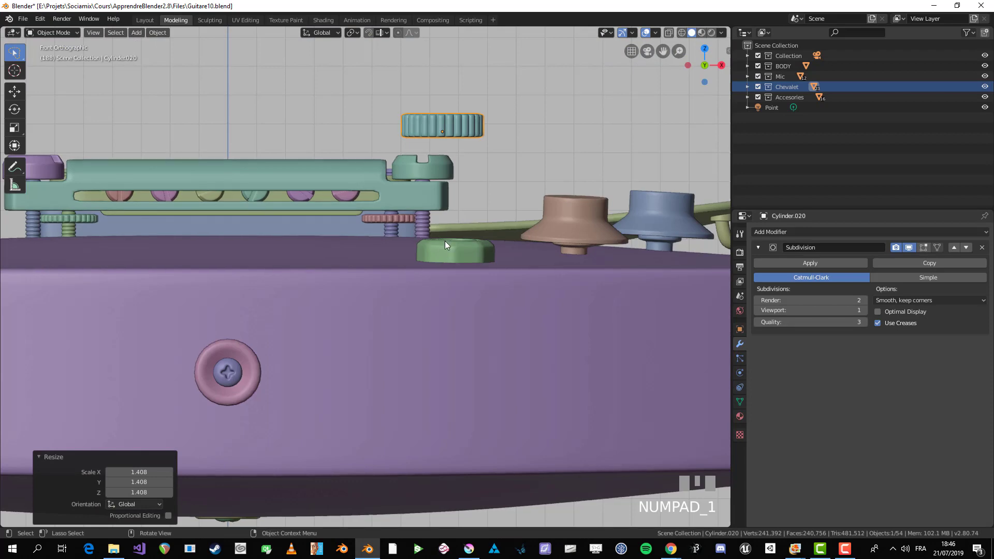
scroll("down", 3)
left_click_drag(451, 189, 403, 135)
scroll("up", 3)
key("alt+a")
right_click(404, 135)
left_click(423, 221)
- Snap the 3D cursor to the knurled disc's centre with Cursor to Selected
scroll("down", 3)
left_click_drag(437, 229, 357, 369)
scroll("up", 3)
key("Tab")
scroll("down", 3)
scroll("up", 3)
key("shift+s")
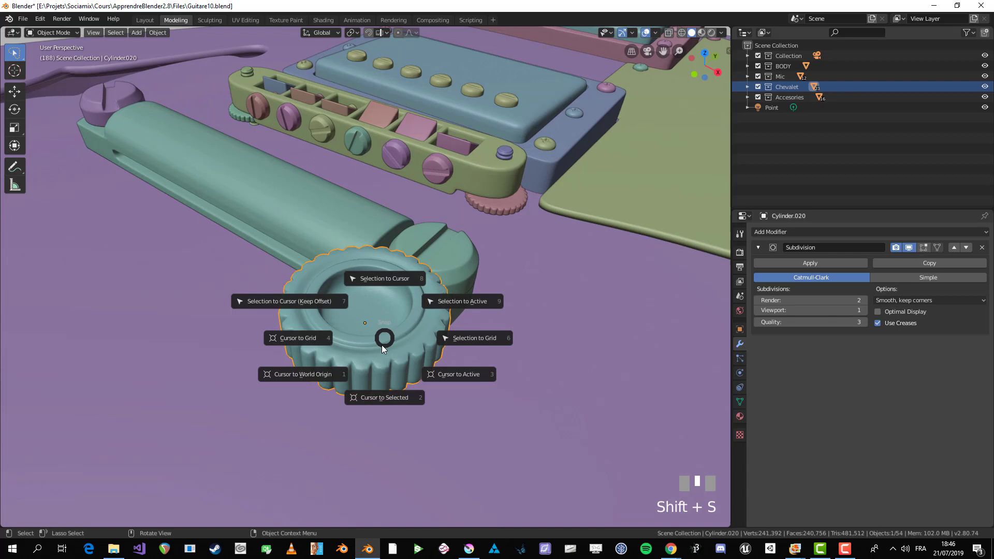
middle_click(375, 343)
- Add a UV Sphere at the cursor, scale it down and delete its lower half
key("shift+a")
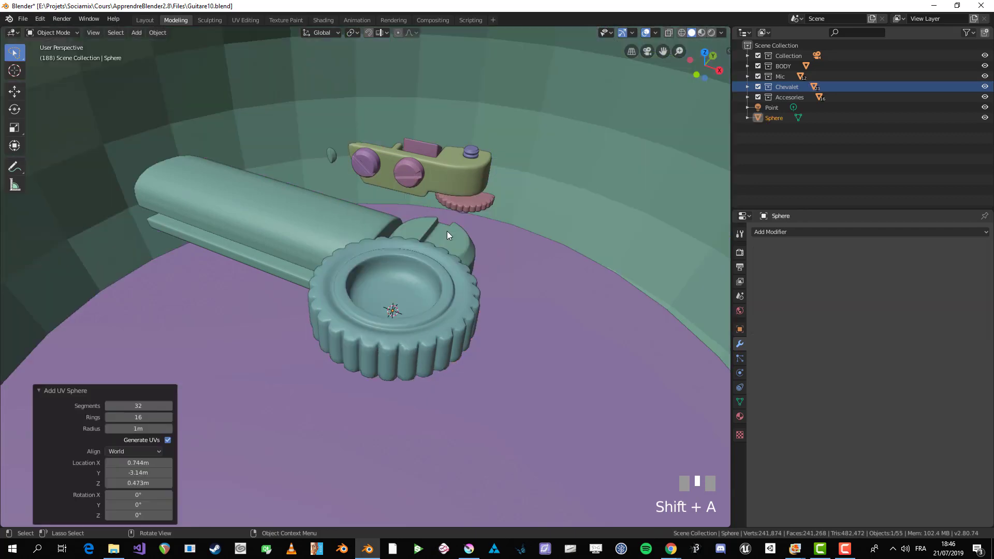
scroll("down", 3)
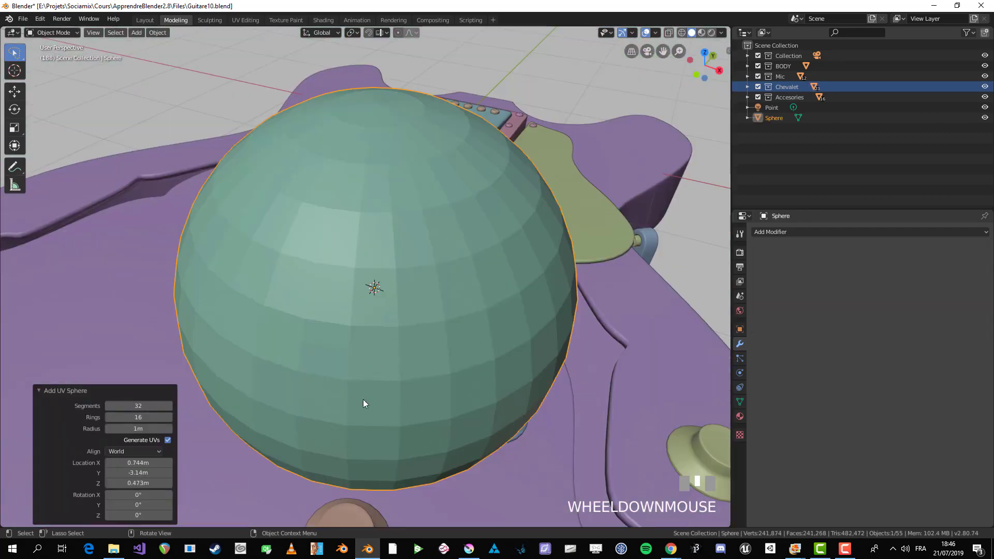
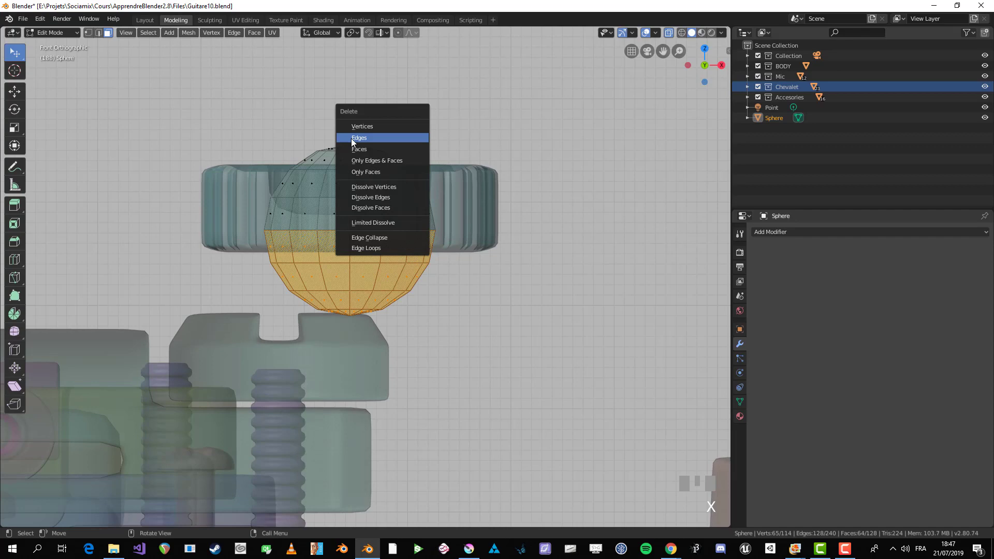
left_click_drag(358, 165, 792, 227)
key("alt+z")
- Give the remaining dome a Subdivision Surface modifier and view it inside the dish
scroll("down", 3)
key("Tab")
scroll("up", 3)
left_click(793, 227)
left_click_drag(794, 234, 454, 350)
left_click_drag(453, 350, 376, 280)
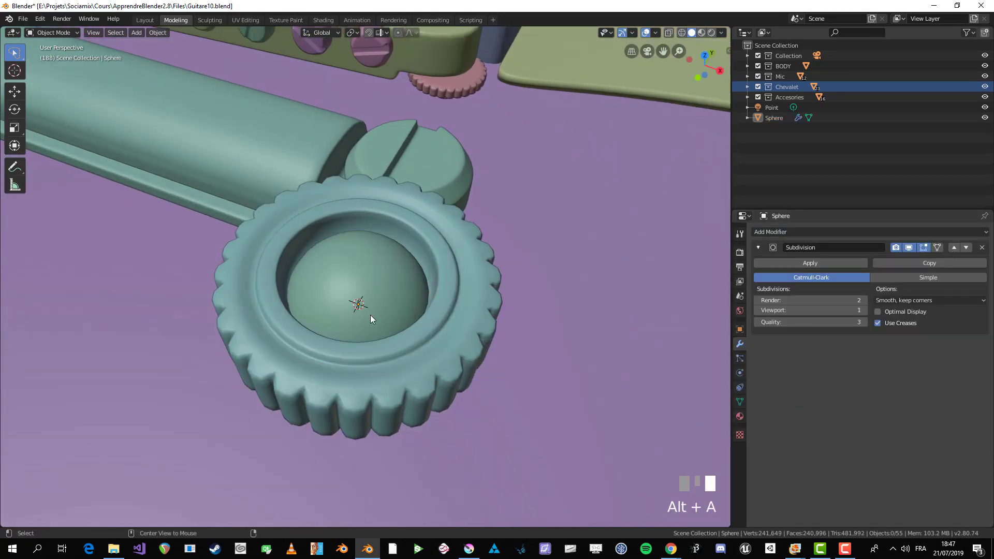
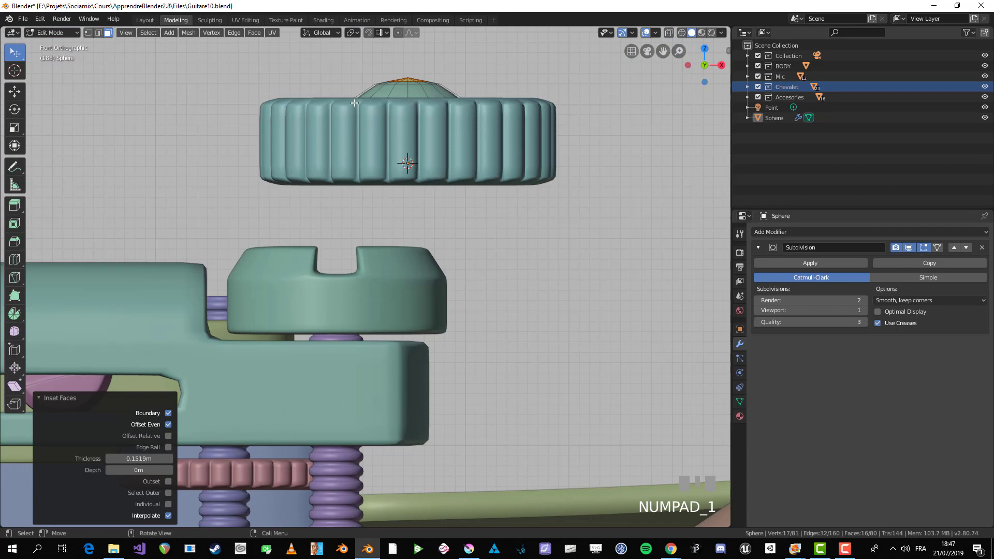
- Extrude the dome's top face upward and shrink the new ring into a narrow base
left_click_drag(357, 179, 380, 255)
scroll("up", 3)
key("e")
left_click(379, 255)
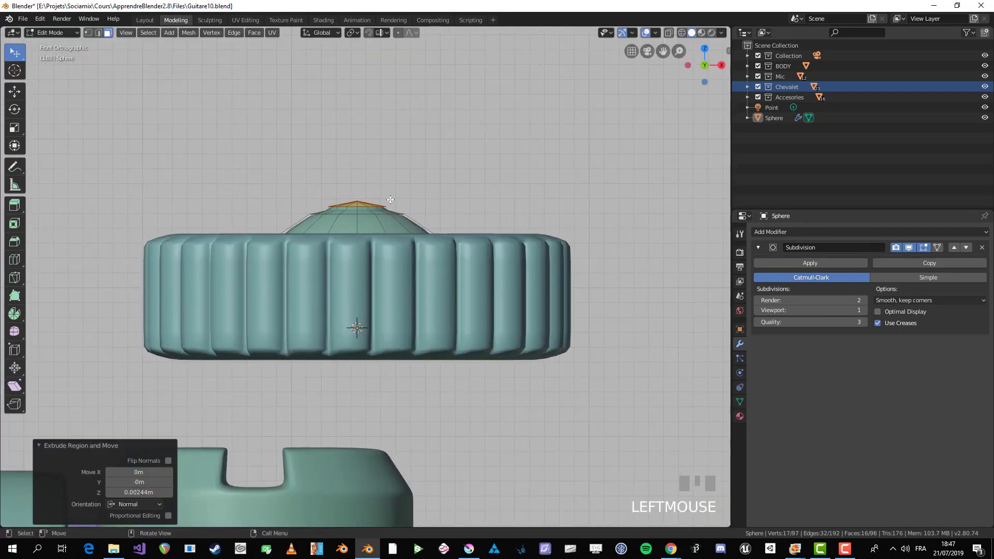
key("s")
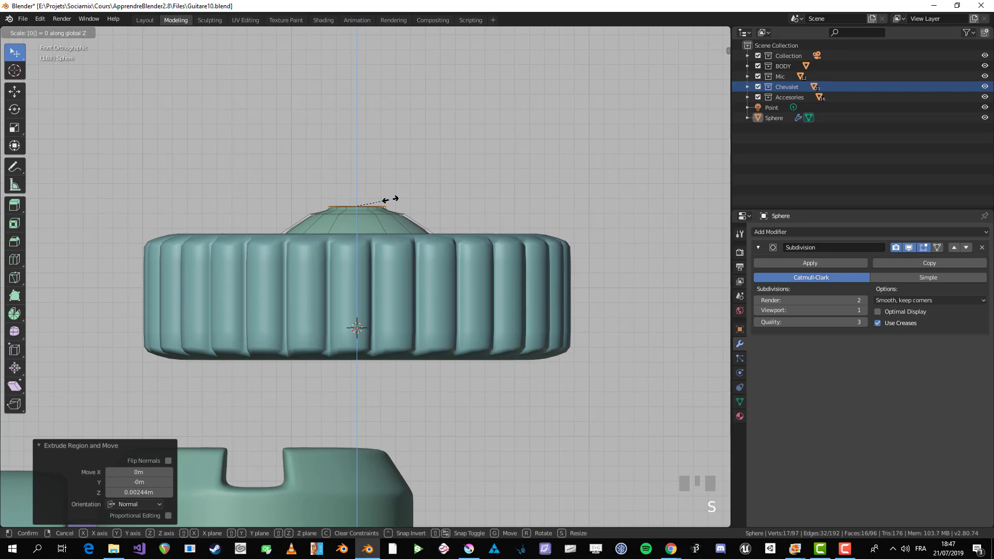
left_click(390, 198)
- Extrude the lever shaft upward and flare its tip into a widened rounded end
key("e")
left_click(387, 147)
key("e")
double_click(389, 144)
key("e")
key("s")
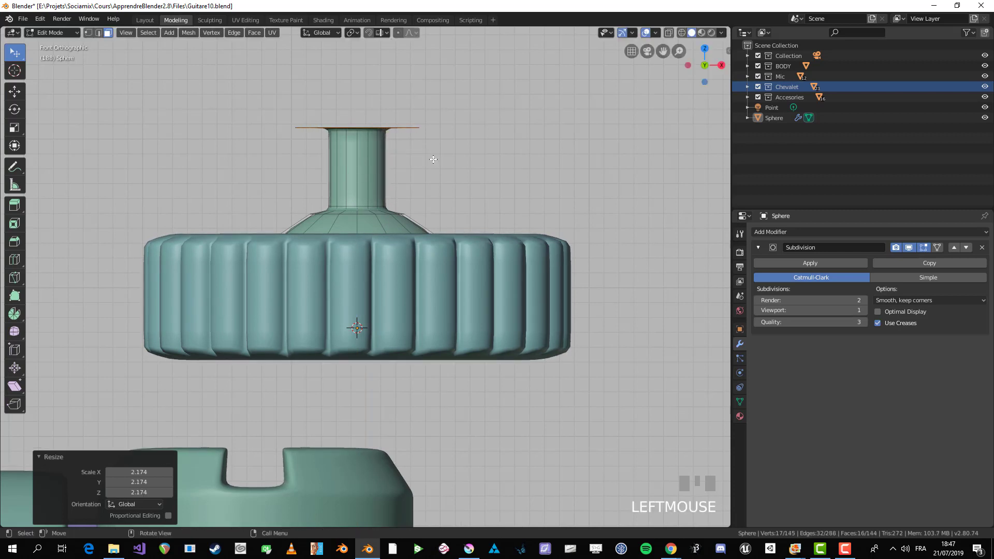
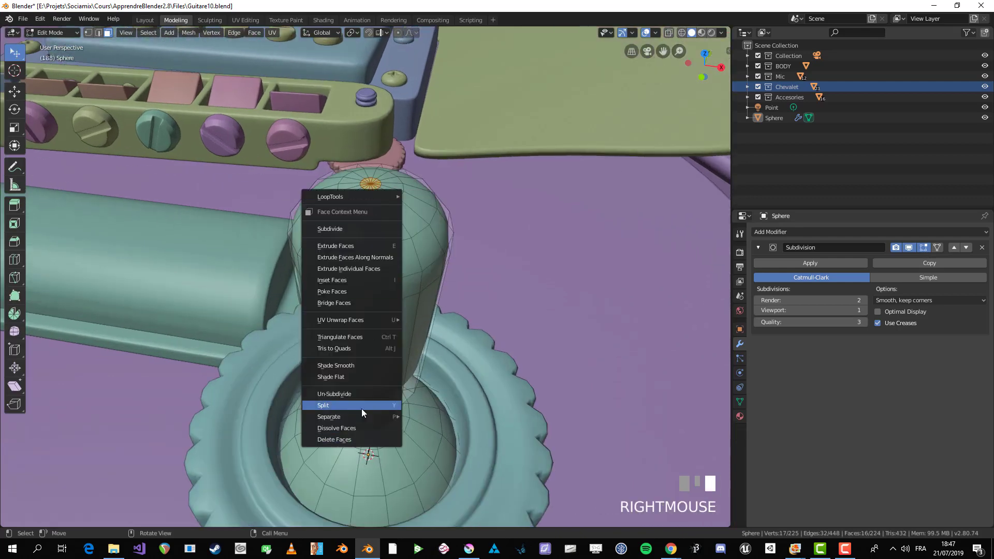
- In vertex mode, add an edge loop around the lever and slide it along the shaft
key("1")
key("w")
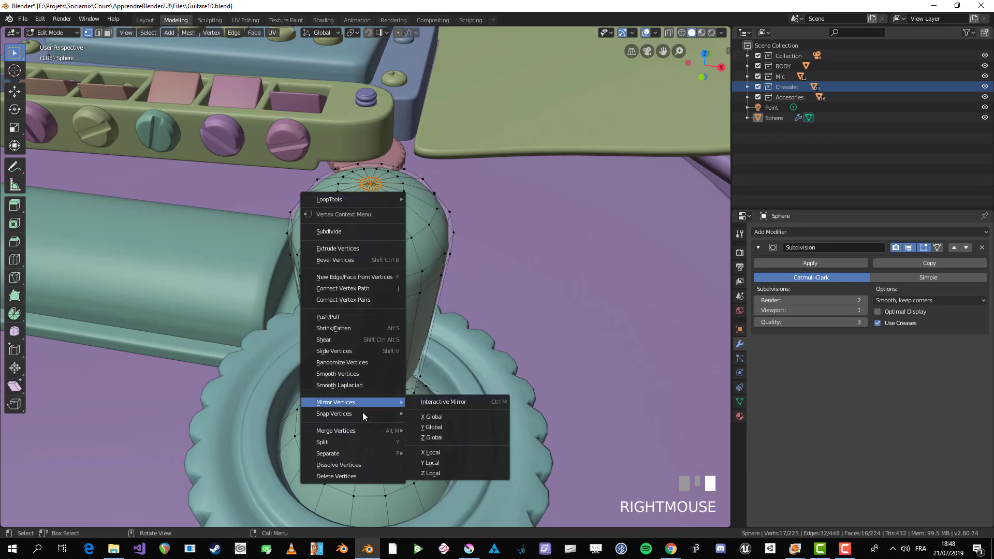
scroll("down", 3)
key("Tab")
left_click_drag(390, 351, 251, 234)
scroll("up", 3)
key("Tab")
- Add further Ctrl+R loop cuts up the shaft from the front view and fix their positions
key("KP_1")
key("Tab")
scroll("up", 3)
key("Tab")
scroll("down", 3)
scroll("down", 3)
scroll("up", 3)
key("ctrl+r")
left_click(251, 233)
key("alt+a")
key("ctrl+r")
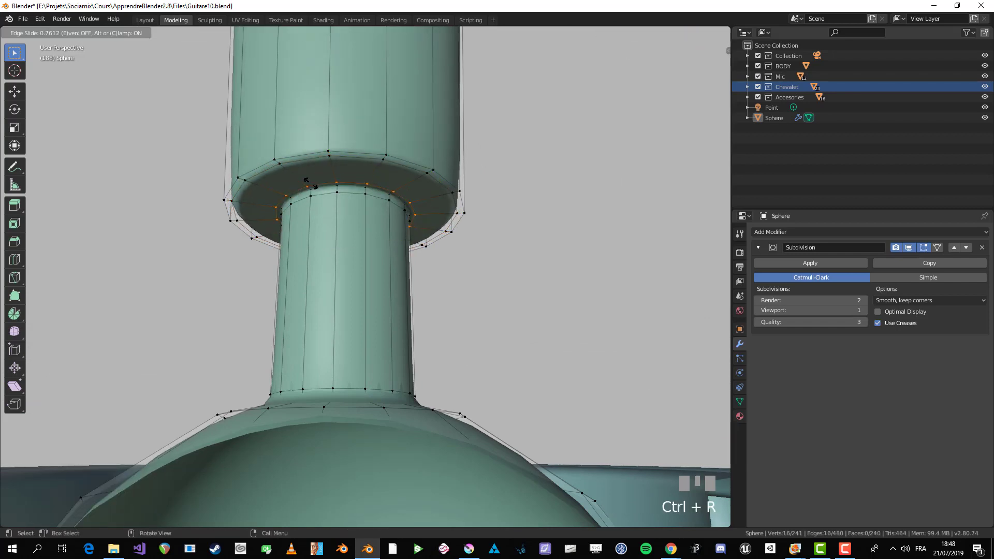
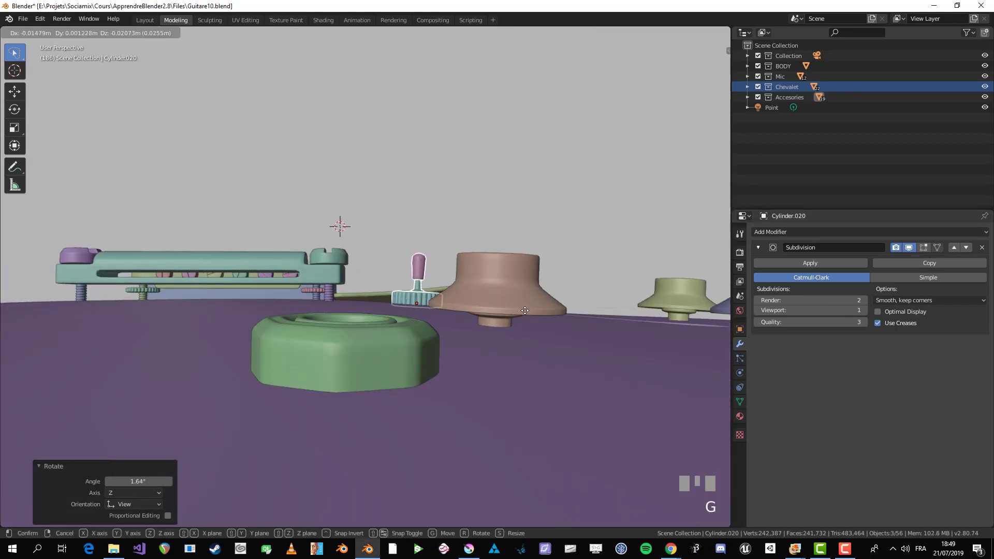
- Tilt the switch slightly and nudge it into place near the control knobs
left_click(528, 316)
key("r")
left_click(529, 316)
key("g")
left_click(525, 314)
scroll("up", 3)
left_click_drag(522, 287, 611, 327)
scroll("down", 3)
key("r")
left_click(611, 326)
- Start saving the project under the new name Guitare11.blend
scroll("down", 3)
left_click_drag(602, 335, 451, 296)
key("alt+a")
- Zoom to bring the whole guitar body back on screen
scroll("down", 3)
scroll("up", 3)
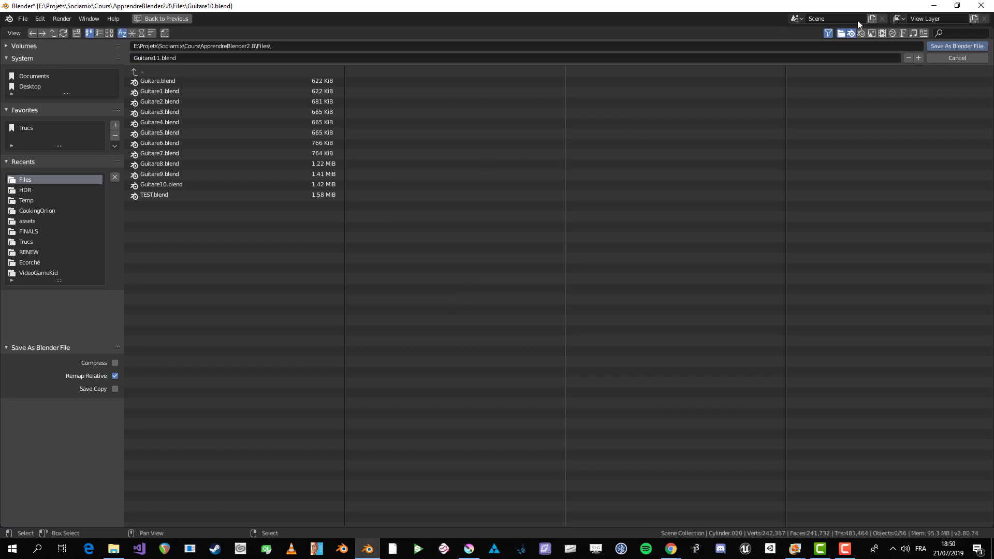
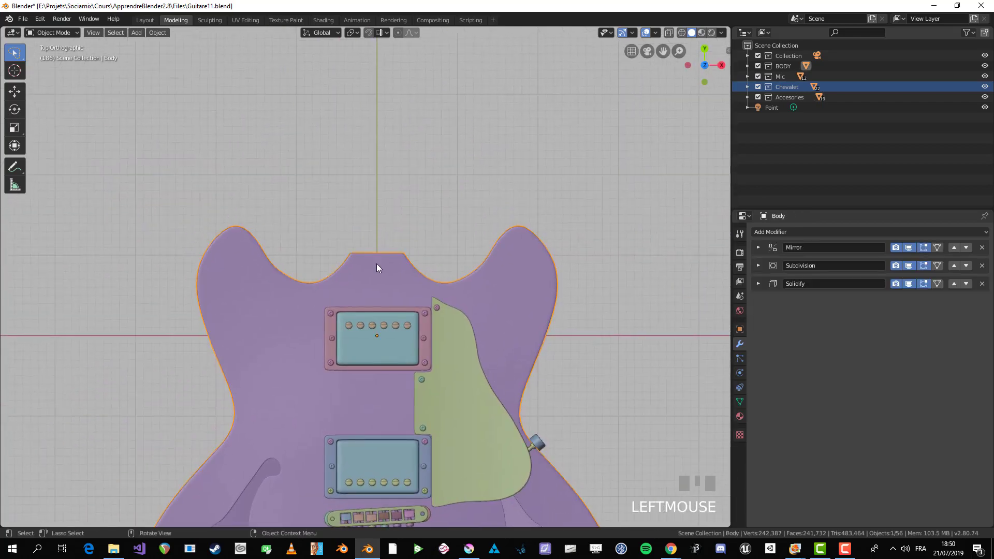
- Select the guitar body and zoom onto the top notch where the neck will join
key("alt+a")
left_click(380, 257)
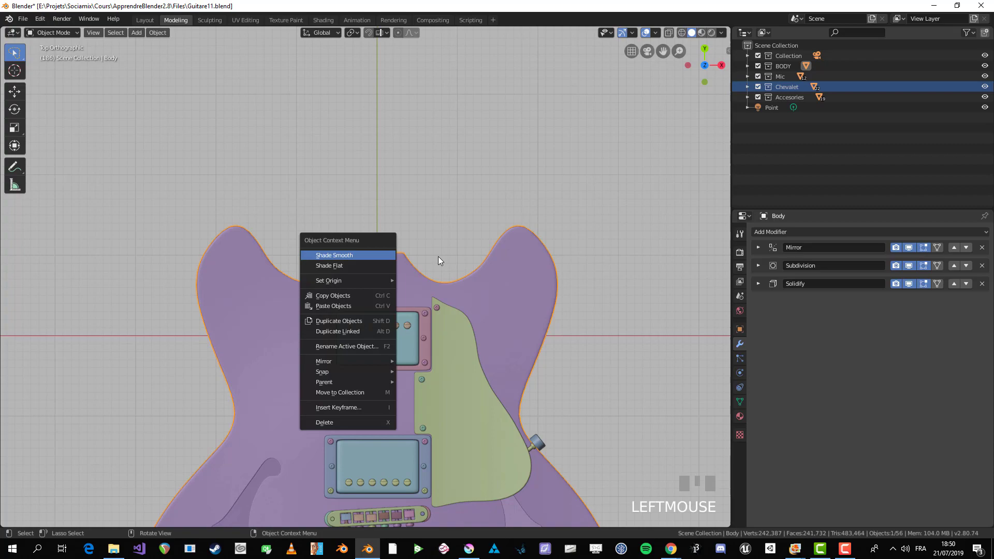
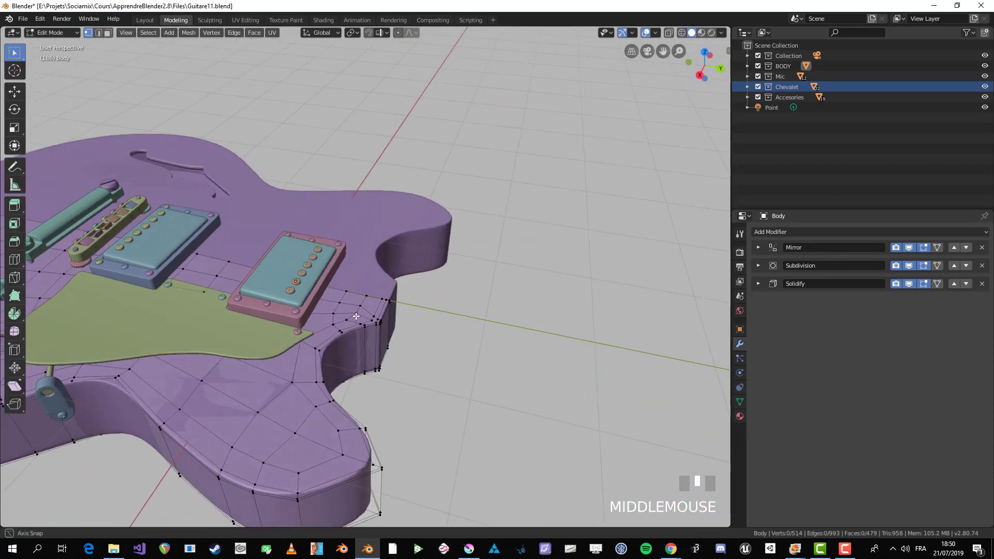
scroll("down", 3)
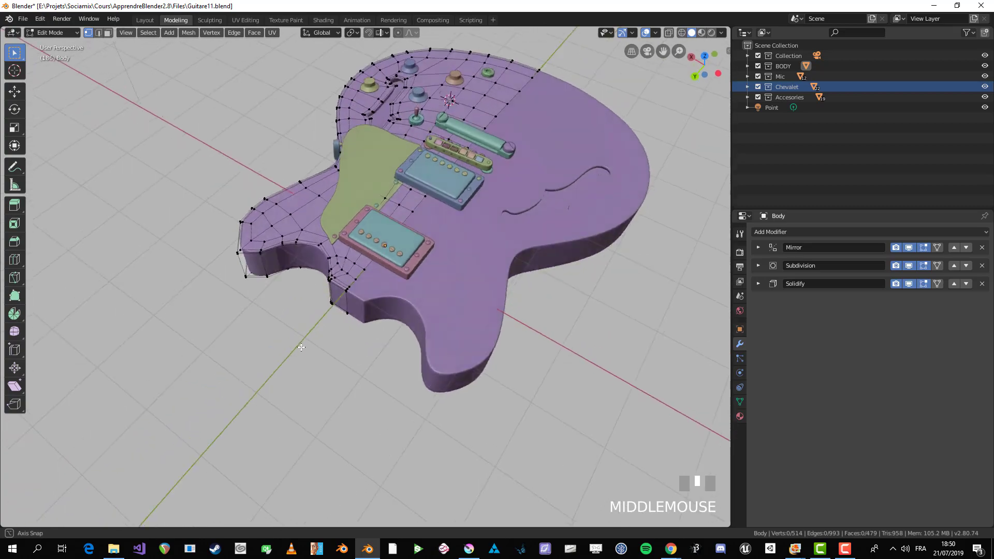
scroll("up", 3)
scroll("up", 3)
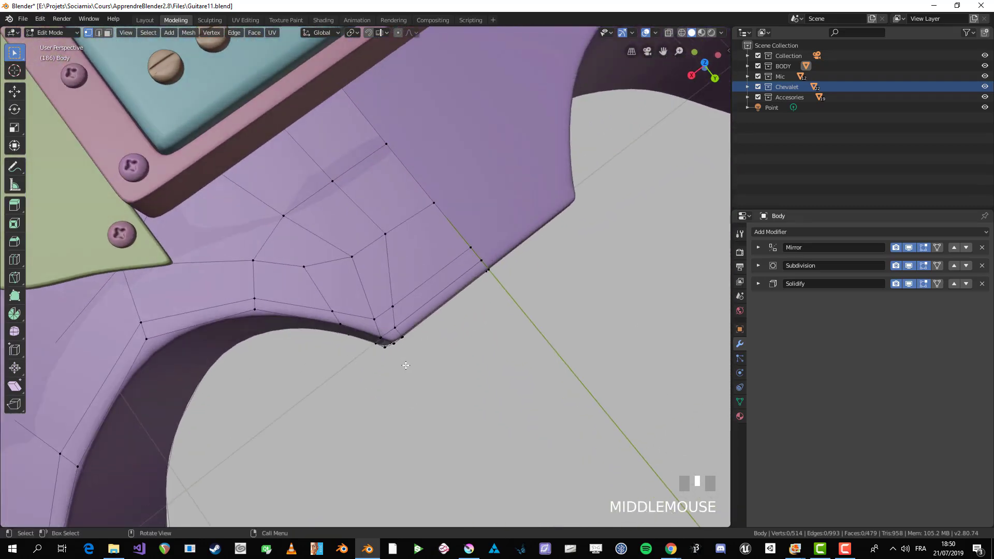
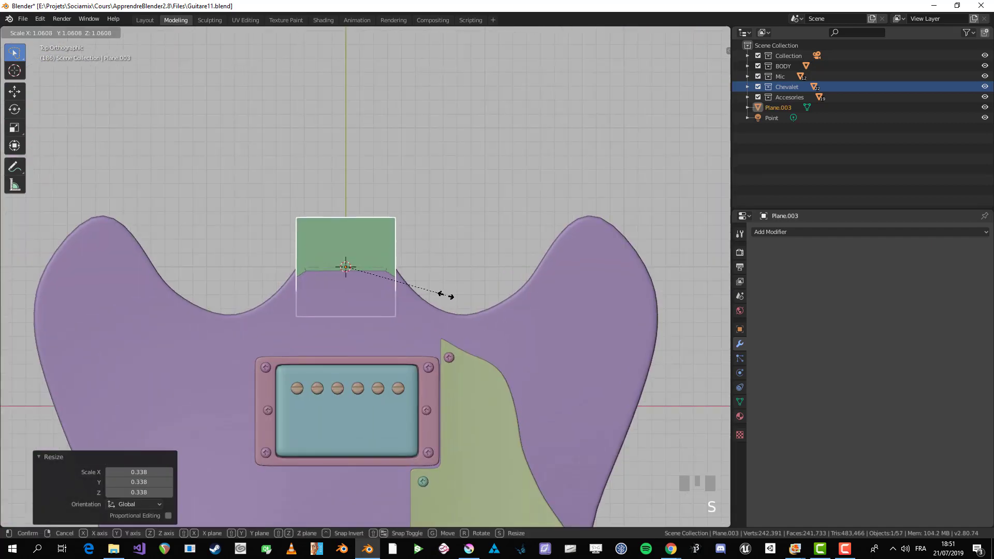
- Confirm the plane's smaller size of about 0.338 and start editing its mesh
key("Tab")
scroll("down", 3)
key("alt+a")
scroll("down", 3)
- Select the plane's top edge and drag it upward along Y into a long neck strip
key("b")
left_click_drag(344, 234, 432, 152)
key("g")
scroll("down", 3)
key("g")
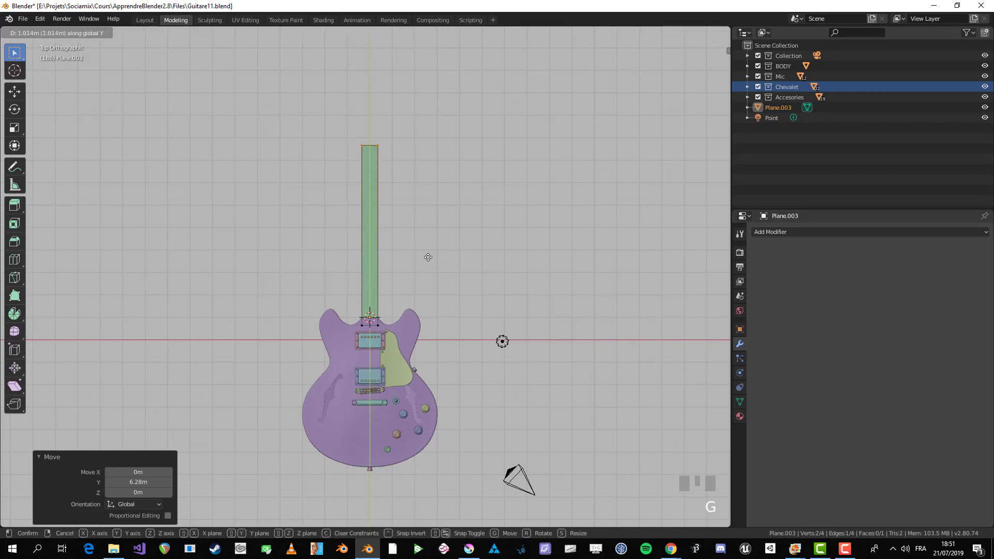
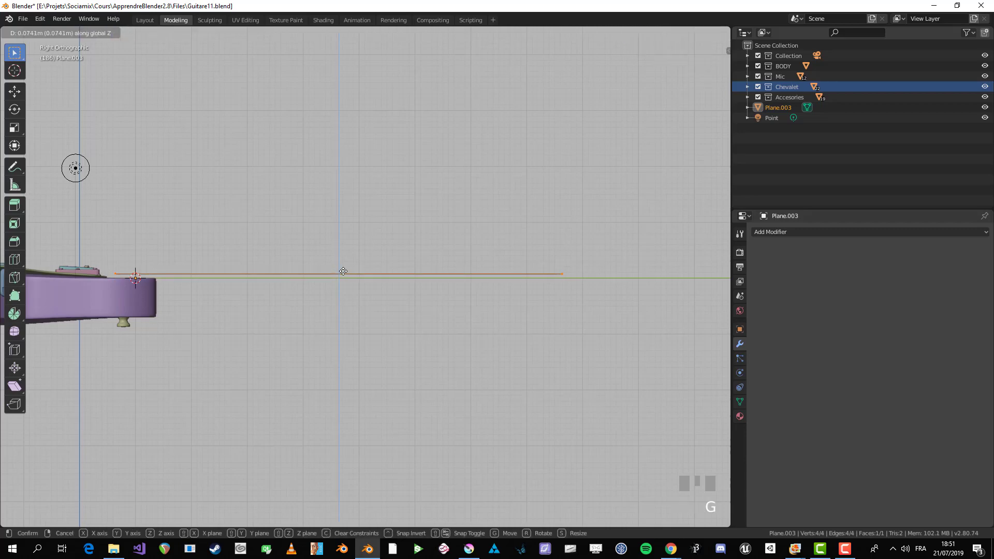
- Confirm the strip's height adjustment and inspect it against the body from top and side views
left_click(342, 269)
key("KP_7")
scroll("down", 3)
left_click_drag(284, 340, 453, 429)
key("alt+a")
scroll("up", 3)
key("b")
key("alt+a")
scroll("down", 3)
key("Tab")
key("alt+a")
left_click_drag(502, 419, 405, 282)
scroll("up", 3)
left_click(404, 282)
key("KP_3")
scroll("up", 3)
- In Edit Mode, move the strip's vertices up along Z so it sits level with the body's top surface
key("Tab")
key("alt+a")
left_click_drag(348, 326, 310, 302)
scroll("up", 3)
scroll("down", 3)
middle_click(377, 305)
scroll("up", 3)
middle_click(414, 313)
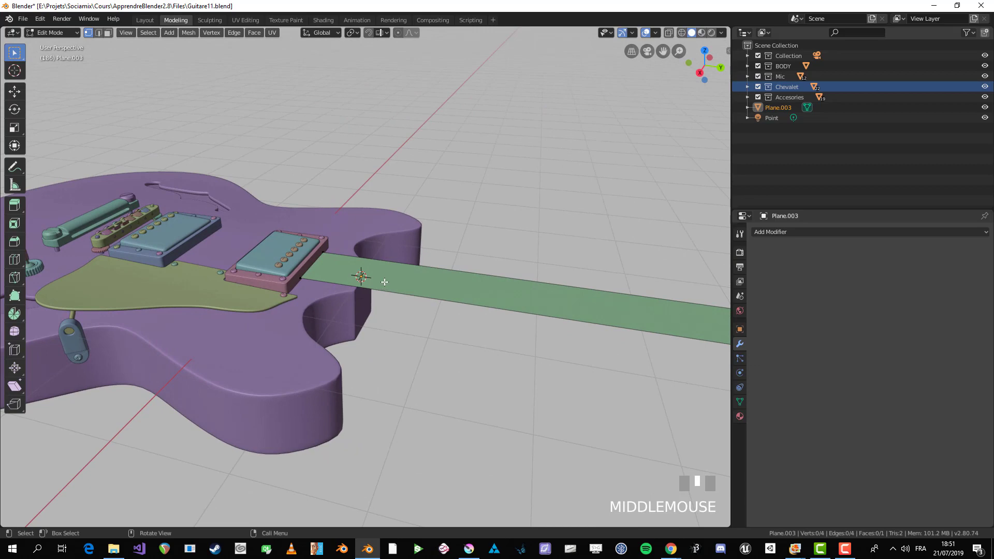
key("a")
middle_click(444, 266)
key("g")
middle_click(383, 262)
key("e")
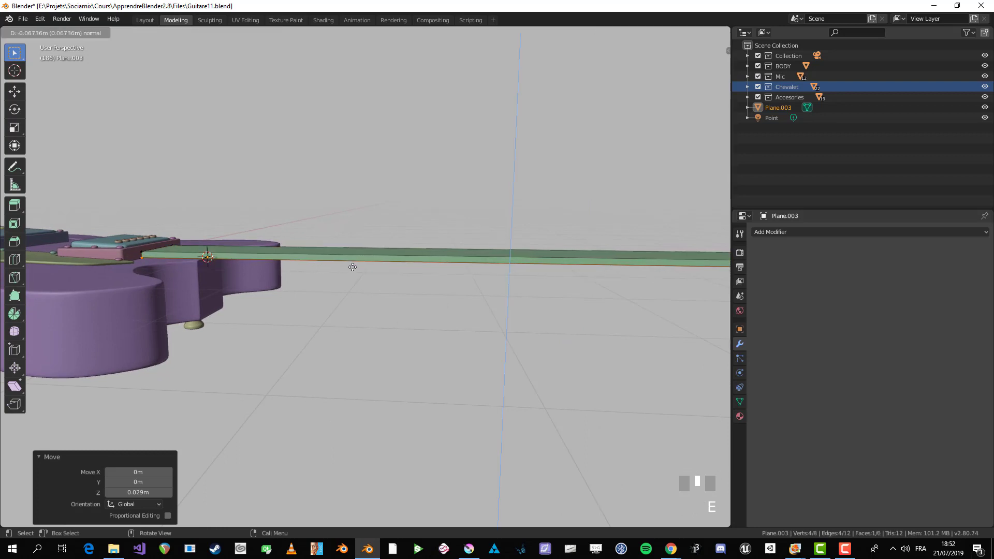
key("alt+a")
- Leave Edit Mode and check the strip's placement at the body's top notch from bottom and side views
scroll("down", 3)
left_click_drag(389, 307, 707, 81)
scroll("up", 3)
key("ctrl+KP_7")
key("KP_7")
key("ctrl+KP_7")
key("KP_7")
key("Tab")
scroll("down", 3)
key("KP_3")
key("ctrl+KP_7")
key("alt+a")
scroll("up", 3)
scroll("down", 3)
- Frame the whole strip from below and rotate the view to line up for the centre loop cut
left_click(707, 80)
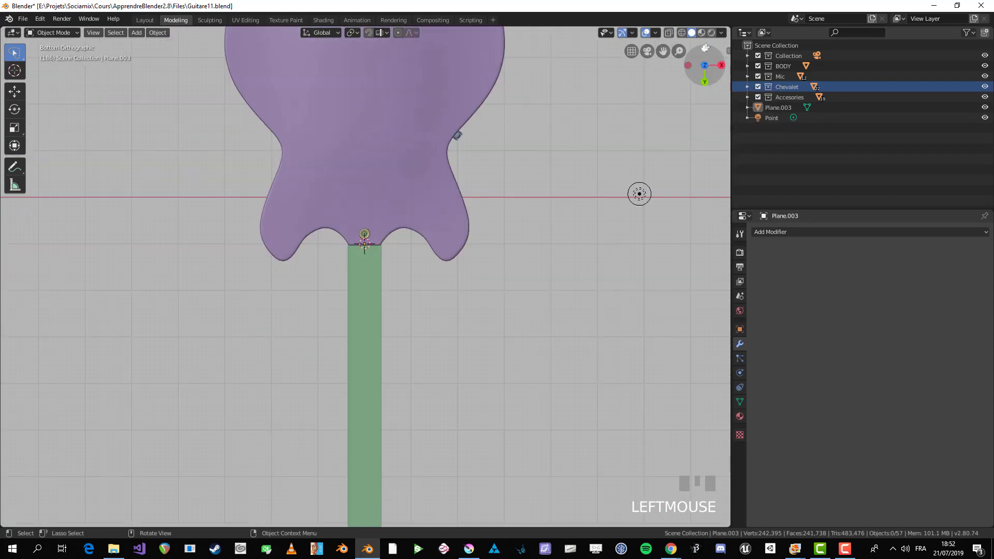
scroll("down", 3)
left_click_drag(488, 218, 490, 198)
key("ctrl+KP_7")
key("KP_6")
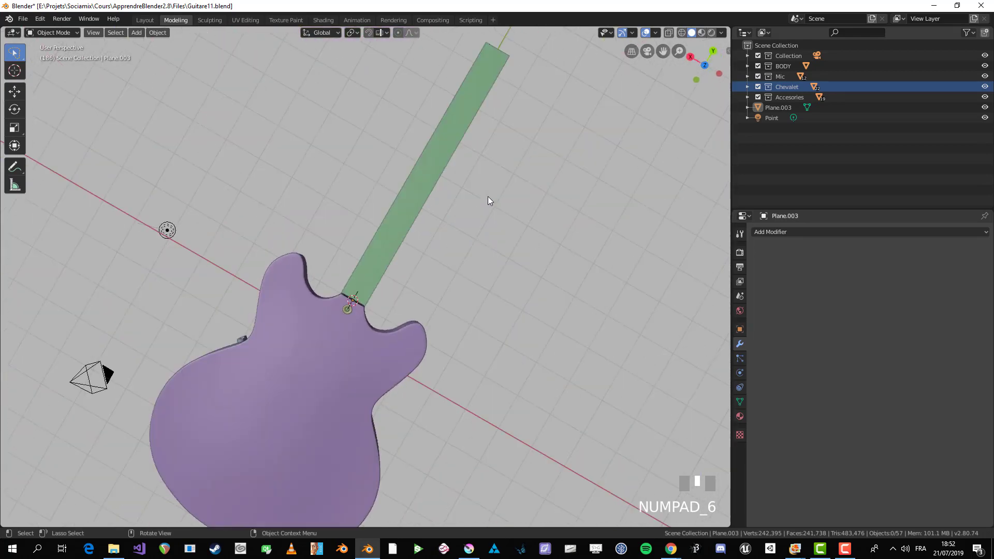
key("KP_6")
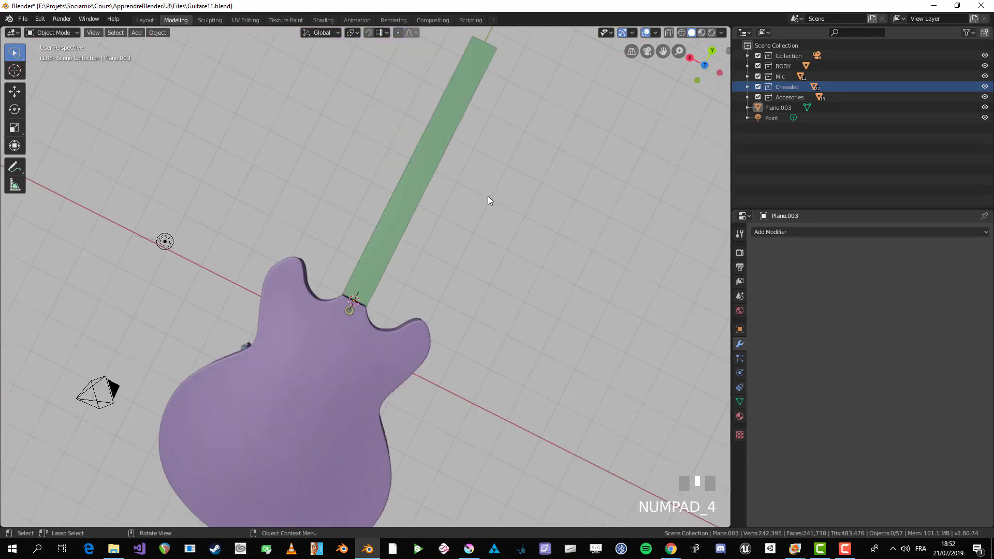
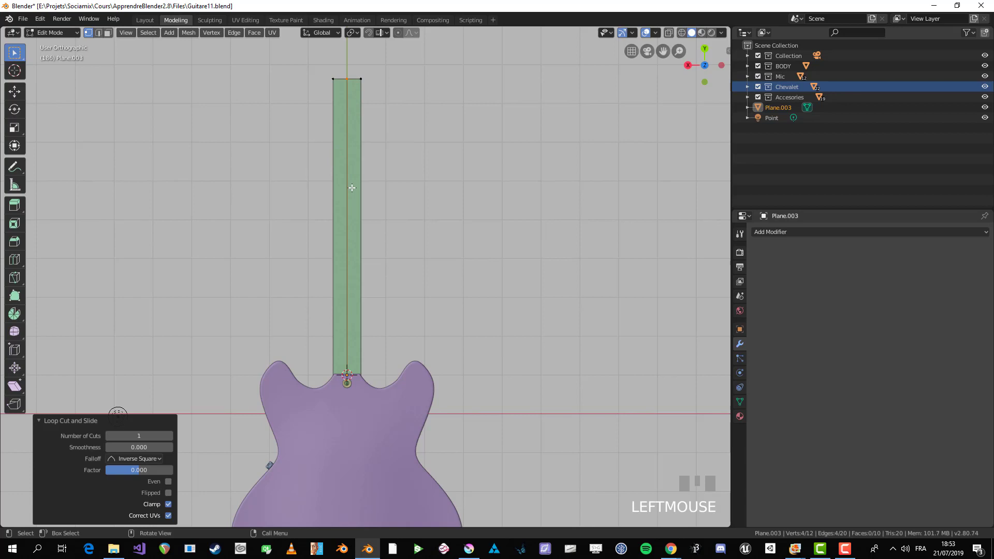
- Split the strip along its centre, delete the left half and return to Object Mode for the Mirror modifier
key("v")
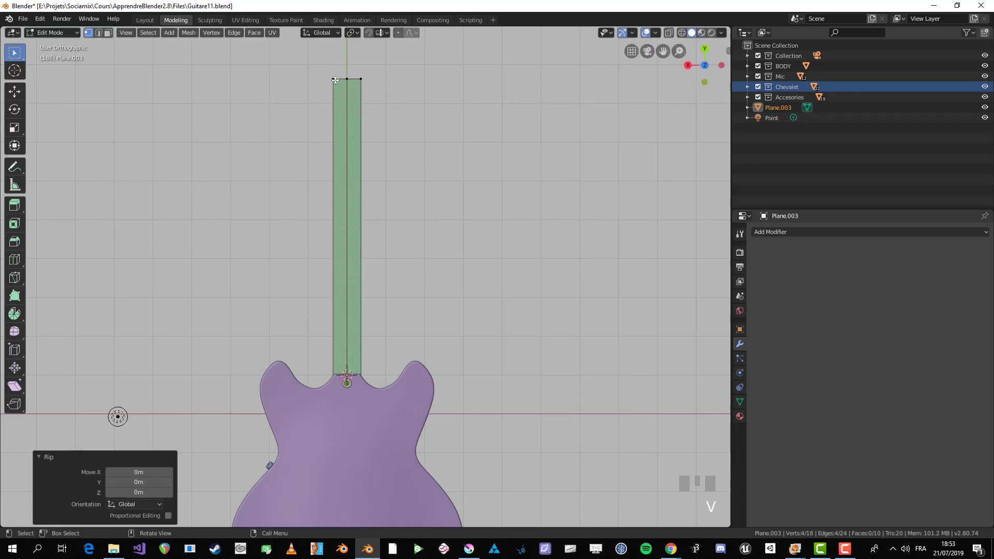
key("l")
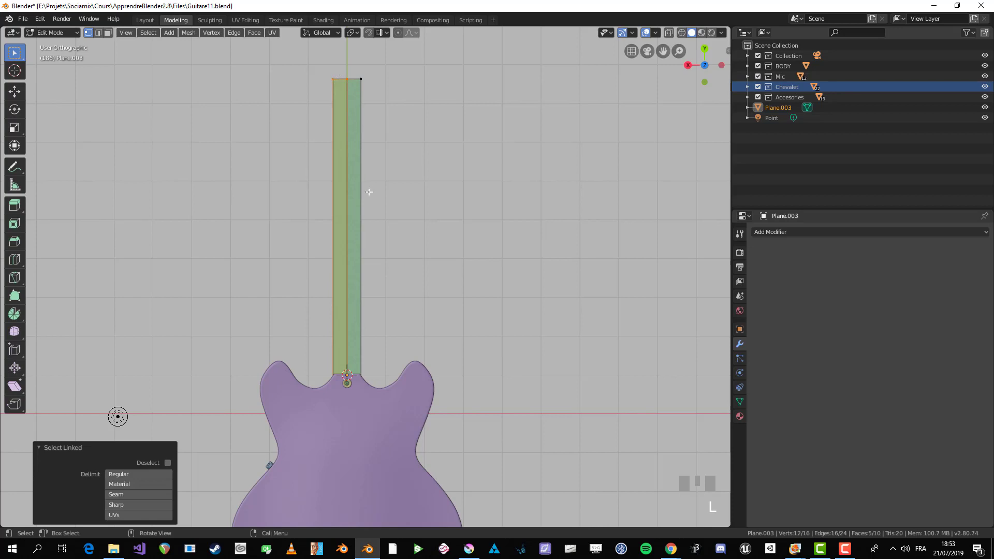
key("x")
key("Tab")
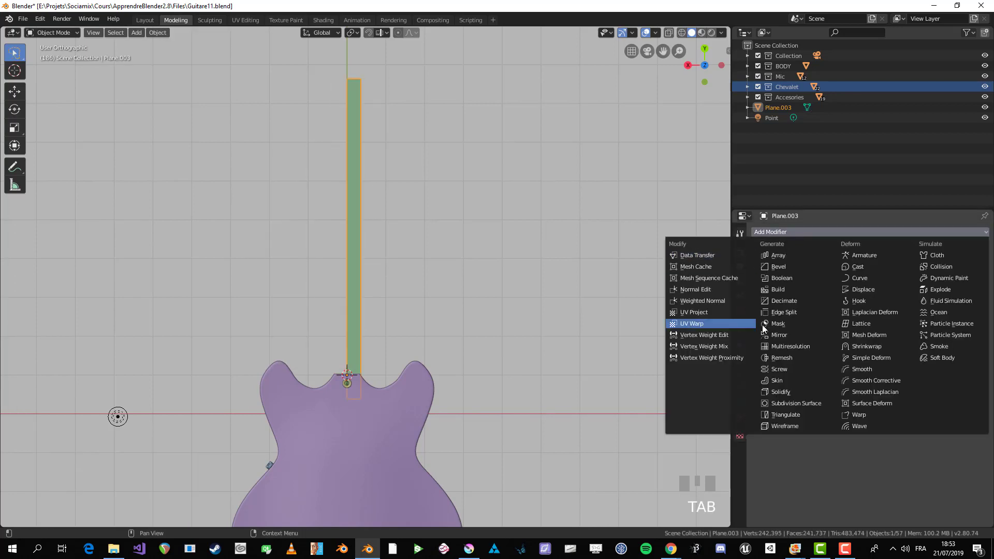
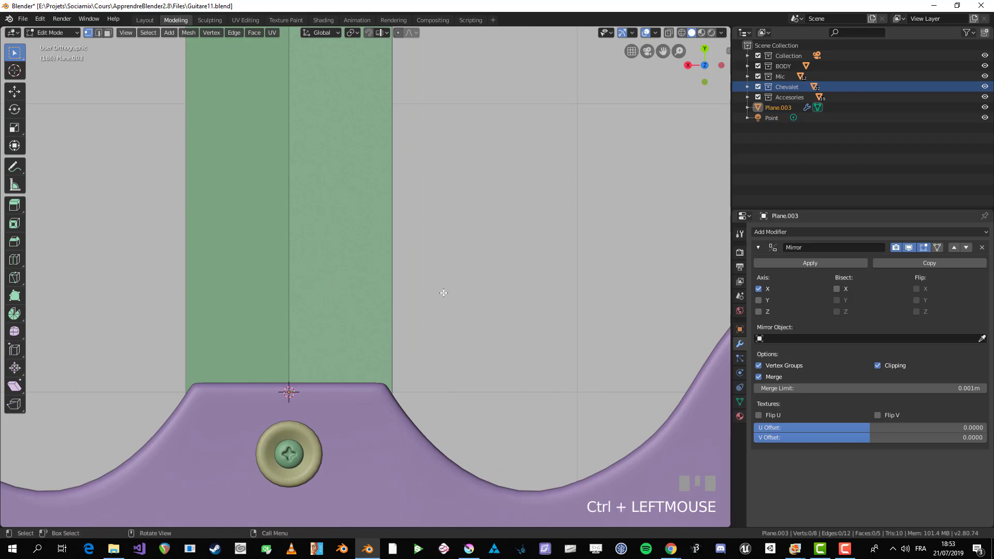
- Extrude an edge chain from the centre line sideways and down toward the body to trace the joint outline
right_click(456, 285)
key("g")
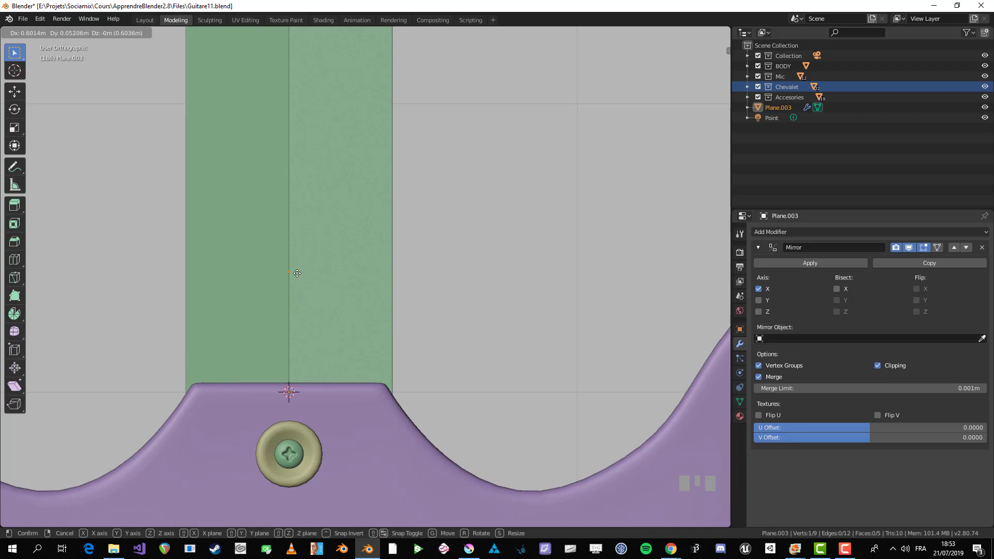
left_click(297, 271)
key("e")
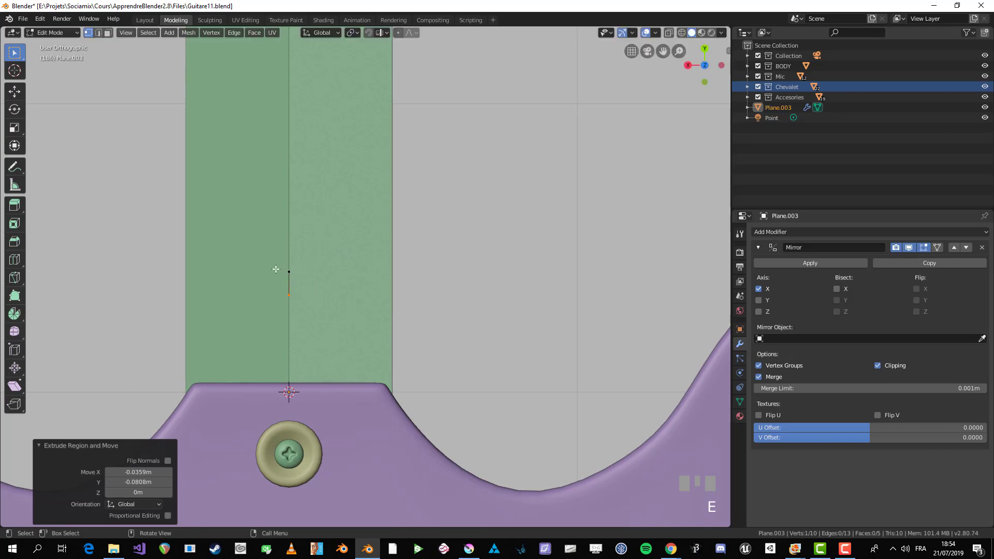
right_click(537, 198)
key("ctrl+z")
key("alt+a")
right_click(517, 225)
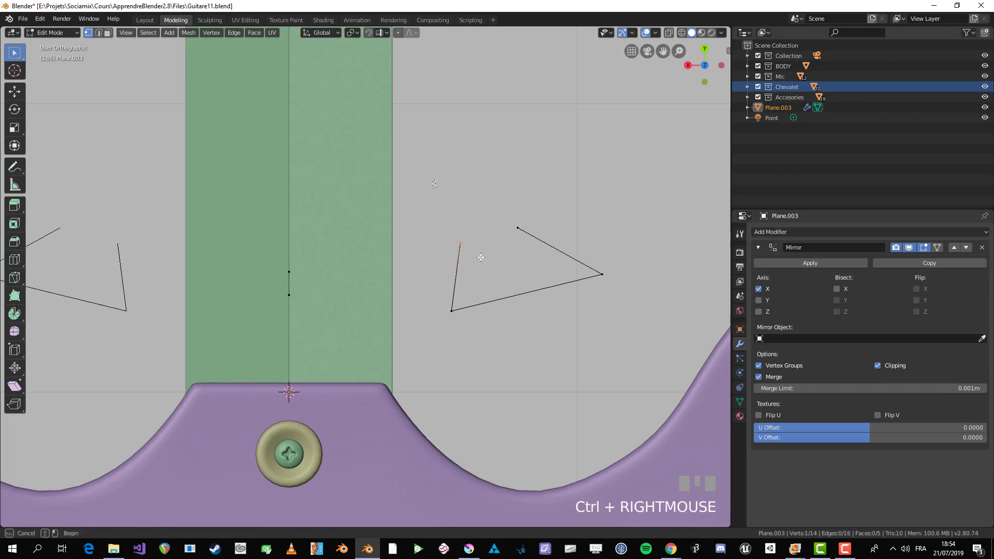
key("b")
key("x")
scroll("up", 3)
key("b")
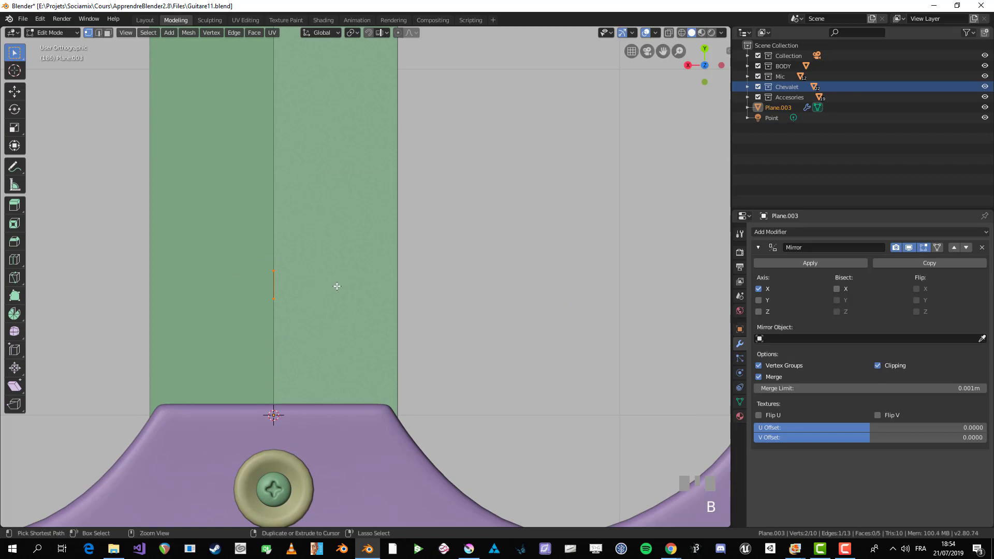
right_click(367, 283)
key("g")
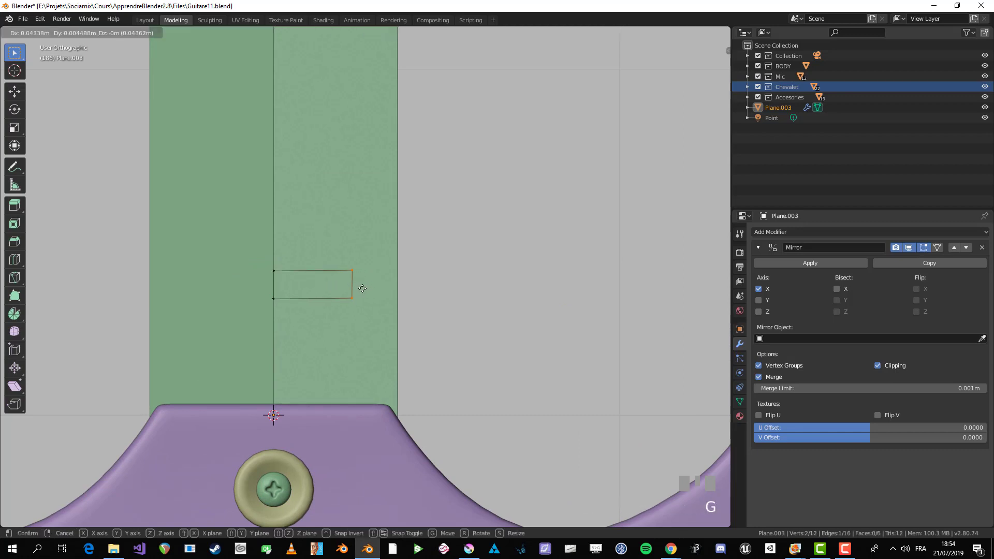
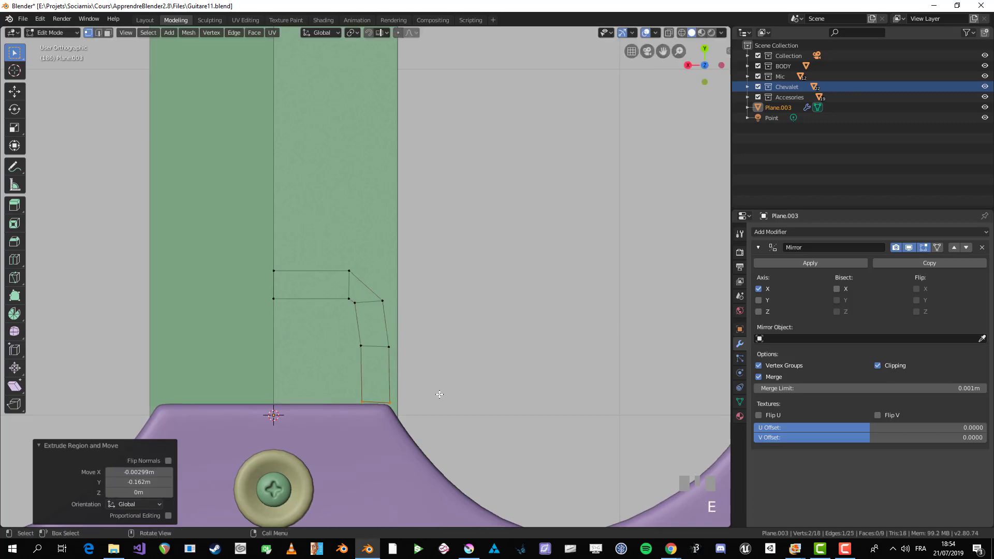
right_click(440, 389)
key("s")
- Nudge the outline's lower vertices and its lowest edge one by one into a smoother, even bend
key("alt+a")
left_click(342, 293)
key("g")
left_click(339, 291)
key("g")
left_click(358, 298)
key("g")
left_click(360, 330)
key("g")
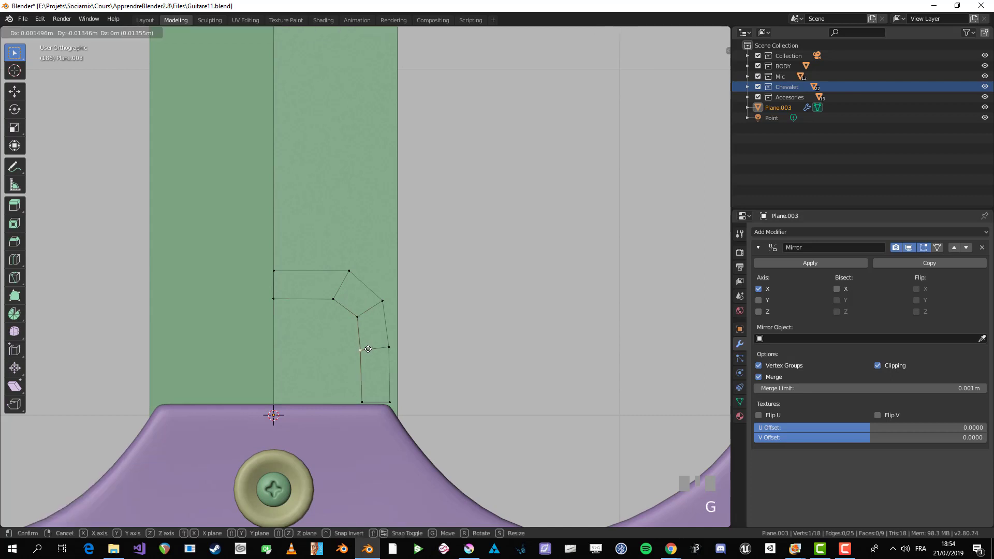
left_click(382, 342)
key("g")
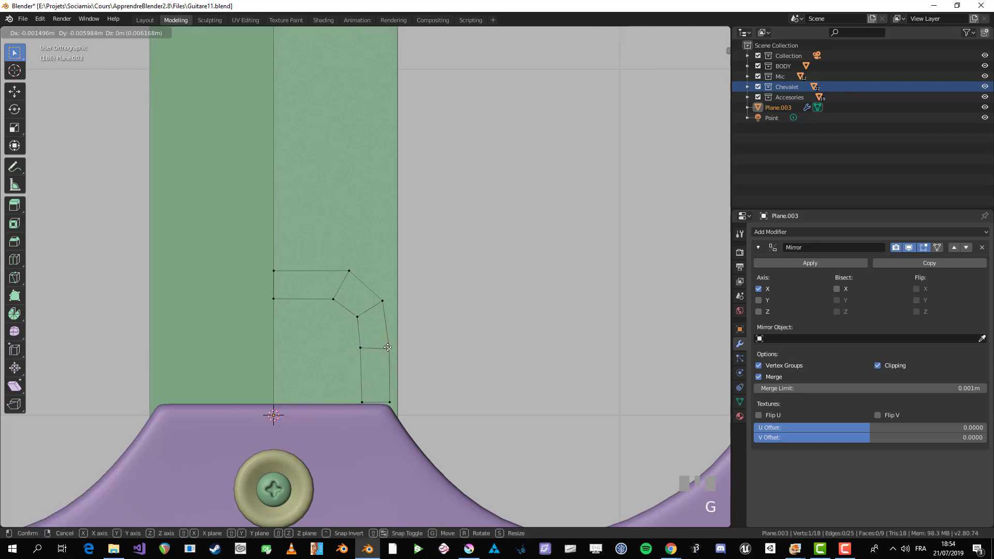
left_click_drag(387, 346, 398, 343)
key("alt+a")
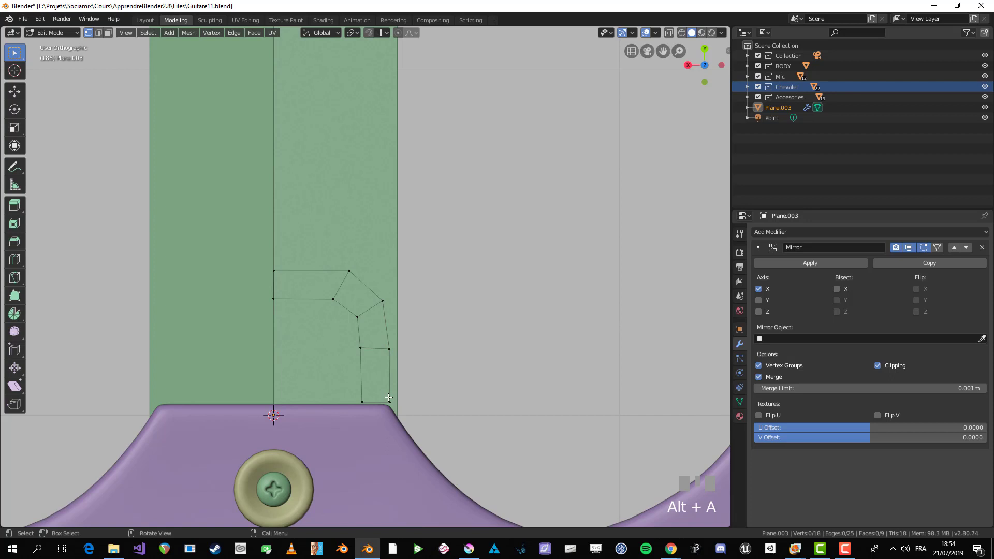
key("b")
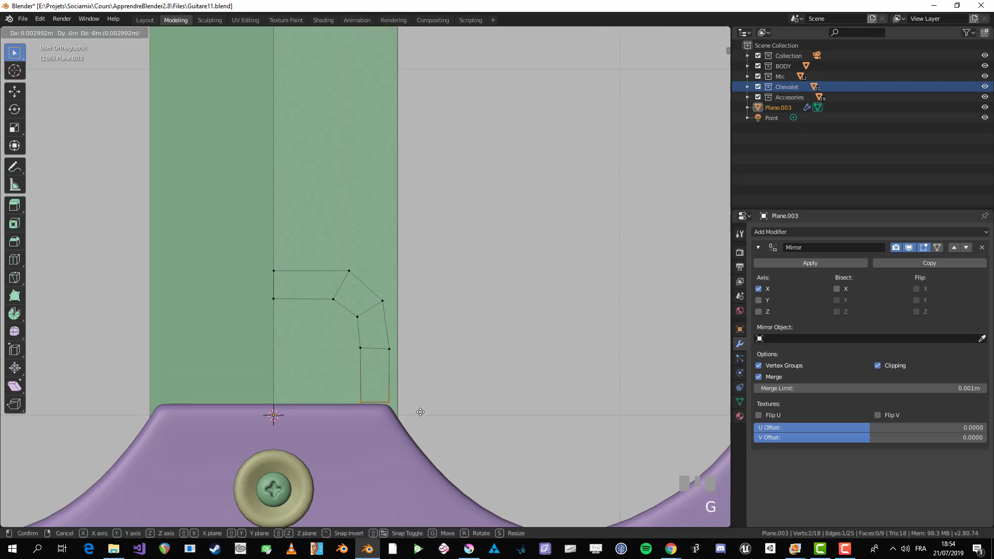
left_click(417, 404)
key("alt+a")
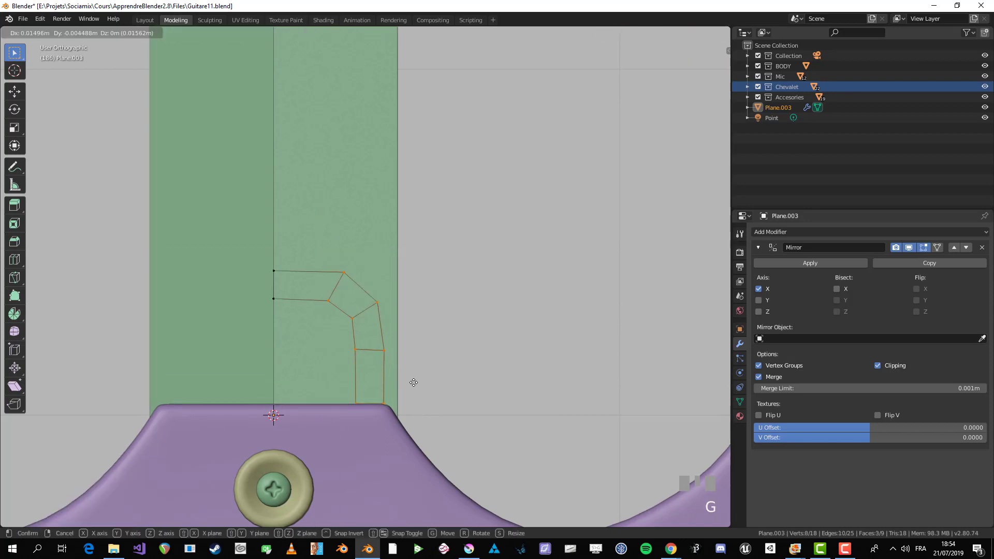
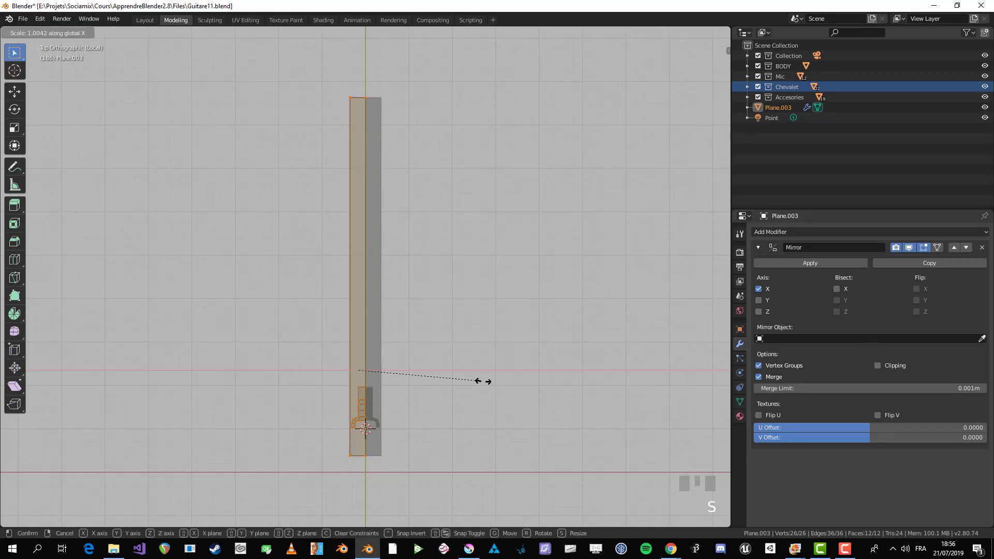
- Scale the strip's vertices along X and shift them along X so the joint profile meets the neck edge
scroll("up", 3)
left_click_drag(395, 321, 899, 369)
key("g")
left_click(900, 369)
key("g")
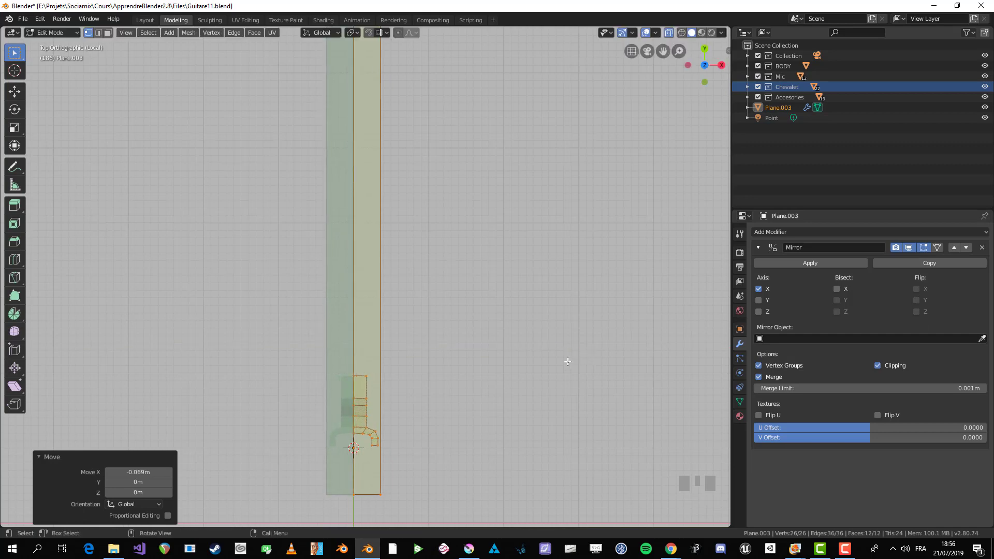
scroll("down", 3)
key("alt+a")
left_click_drag(391, 327, 390, 324)
scroll("up", 3)
key("b")
scroll("up", 3)
key("g")
right_click(391, 324)
key("g")
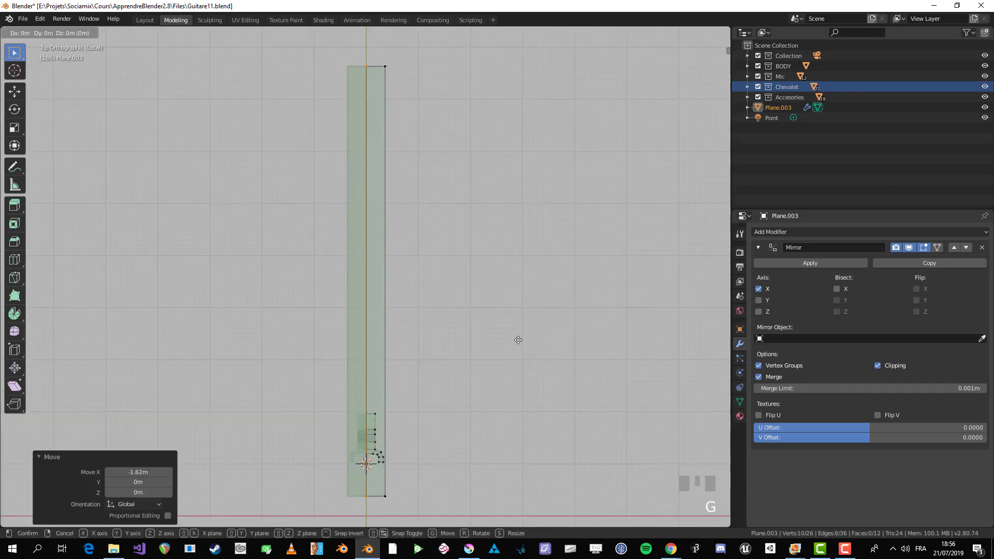
left_click(367, 348)
- Toggle out and back into Edit Mode, tweak the geometry once more and view the strip from underneath in bottom orthographic
key("Tab")
key("alt+a")
key("alt+z")
left_click_drag(386, 446, 221, 269)
left_click(222, 268)
key("Tab")
left_click_drag(220, 271, 393, 472)
key("alt+a")
key("ctrl+KP_7")
scroll("up", 3)
scroll("down", 3)
key("b")
key("g")
left_click(392, 472)
key("alt+z")
key("b")
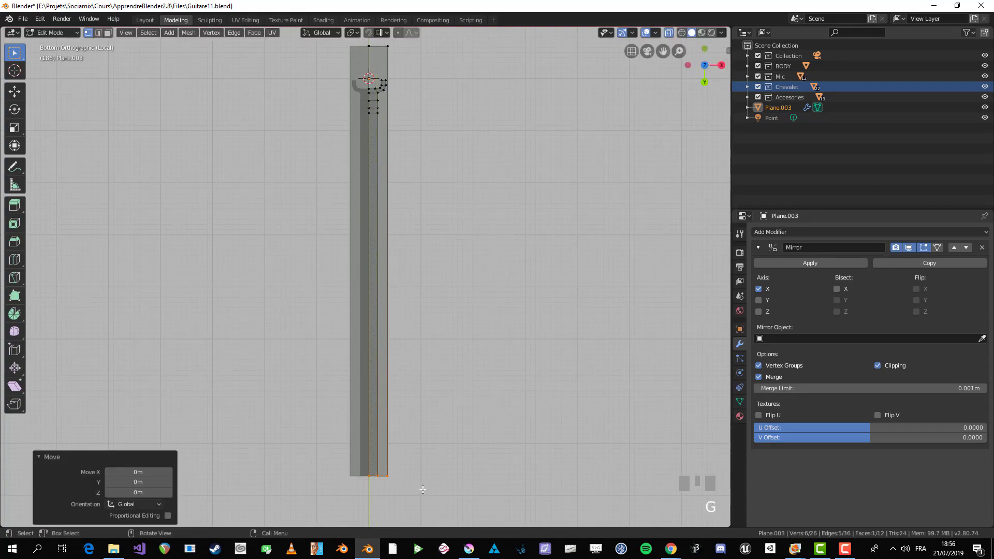
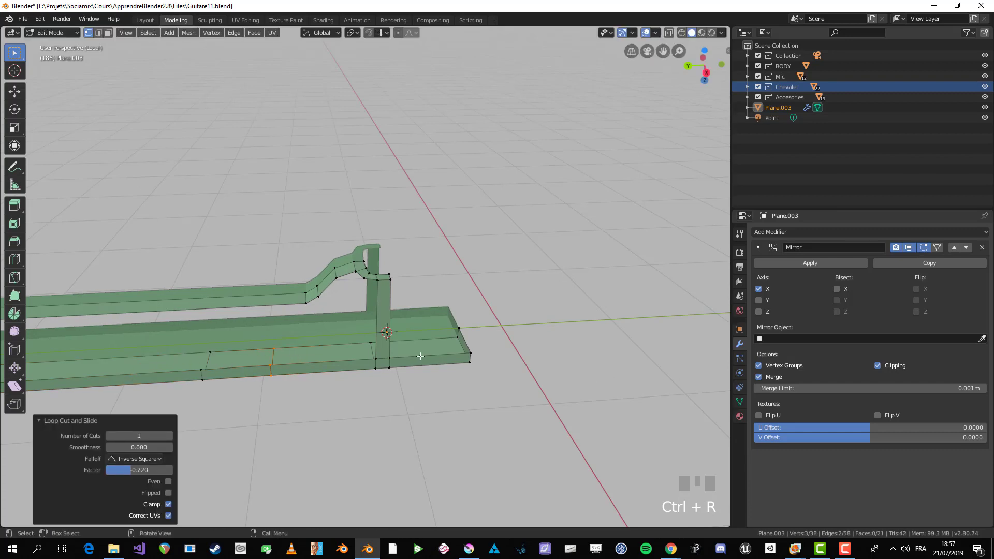
- Slide the new edge loop along the strip near the heel
scroll("up", 3)
key("ctrl+z")
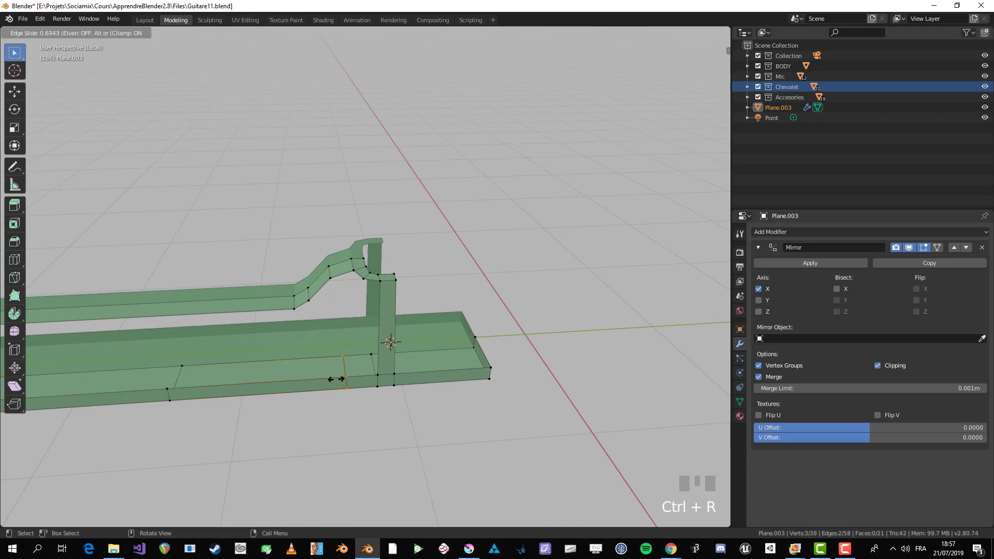
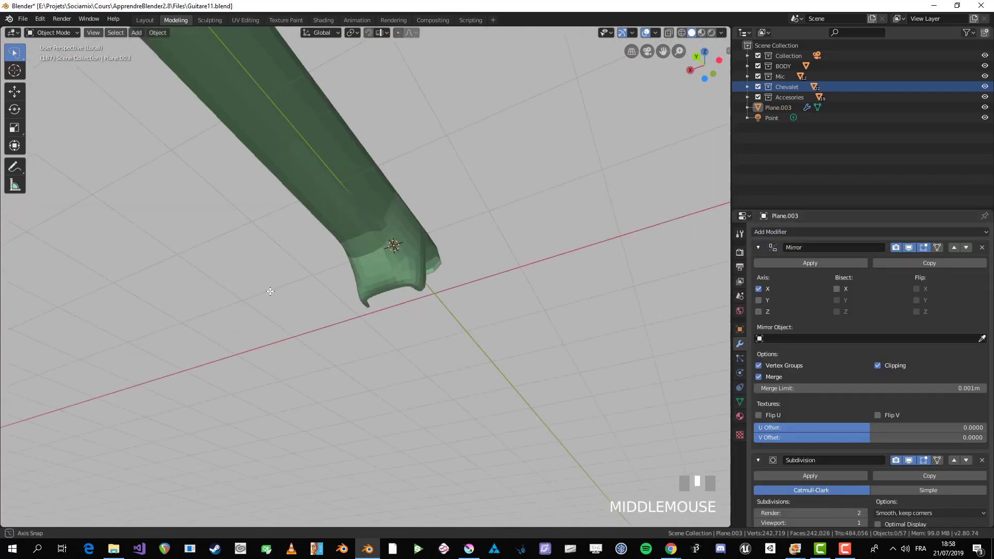
- In Edit Mode from the Right view, reposition the heel vertices step by step along a smoother flowing curve
key("Tab")
key("KP_3")
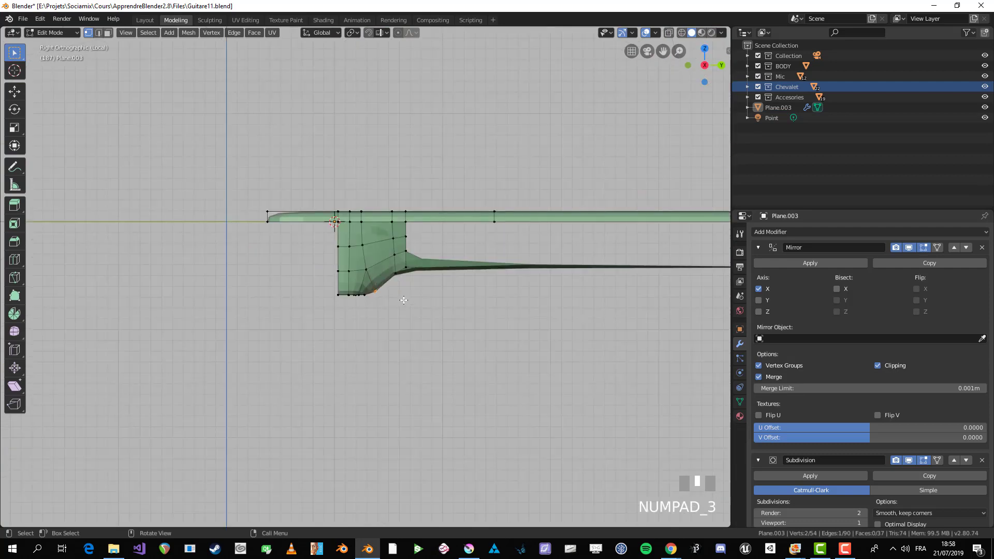
scroll("up", 3)
key("alt+z")
key("b")
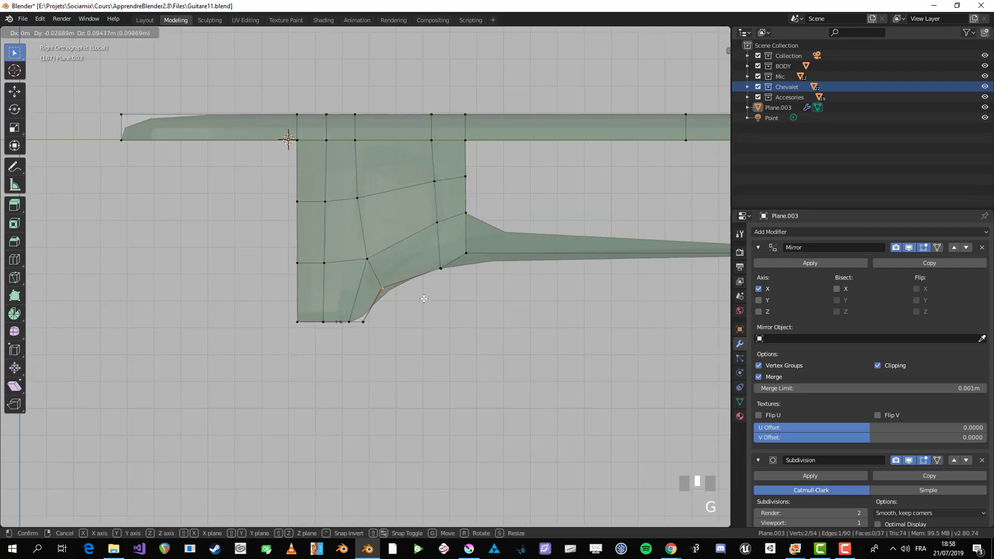
key("alt+a")
key("b")
key("ctrl+r")
key("alt+a")
key("b")
key("alt+a")
key("b")
key("alt+a")
key("b")
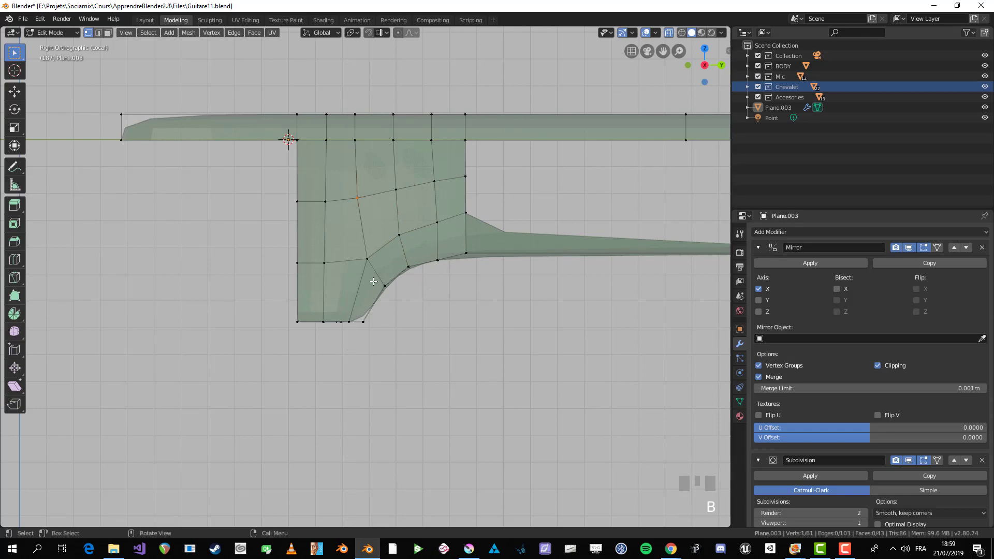
- Add an edge loop across the heel and slide it toward the heel's bottom edge
key("alt+a")
scroll("down", 3)
left_click_drag(427, 278, 357, 337)
key("alt+z")
scroll("up", 3)
key("ctrl+r")
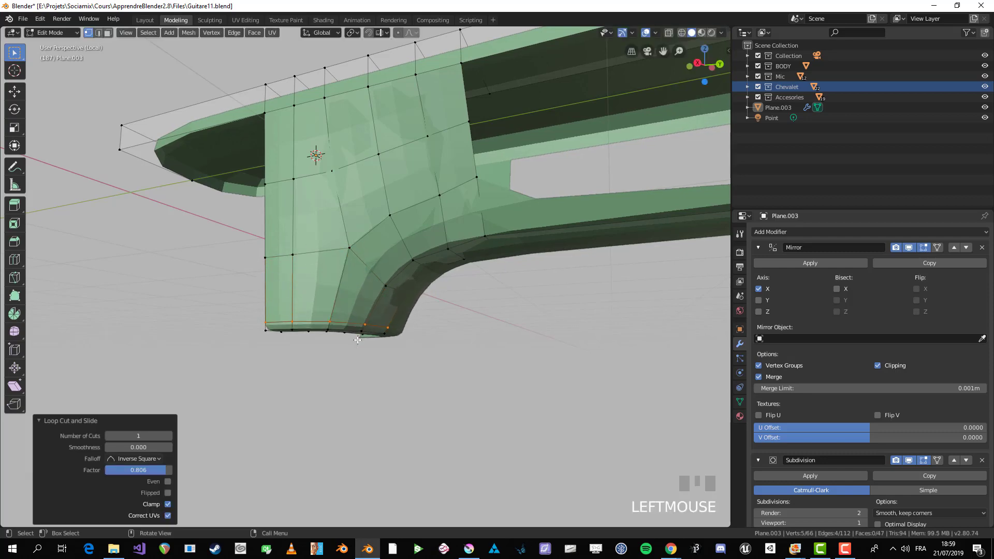
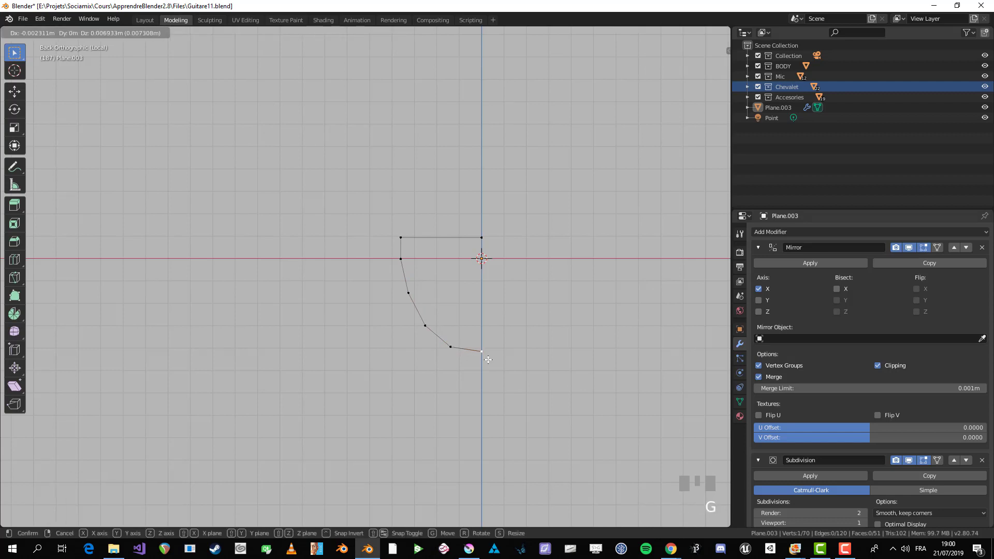
- Flatten the curved lower part of the headstock outline vertically after moving its end point
left_click(488, 357)
key("alt+a")
scroll("down", 3)
scroll("up", 3)
key("Tab")
left_click(464, 354)
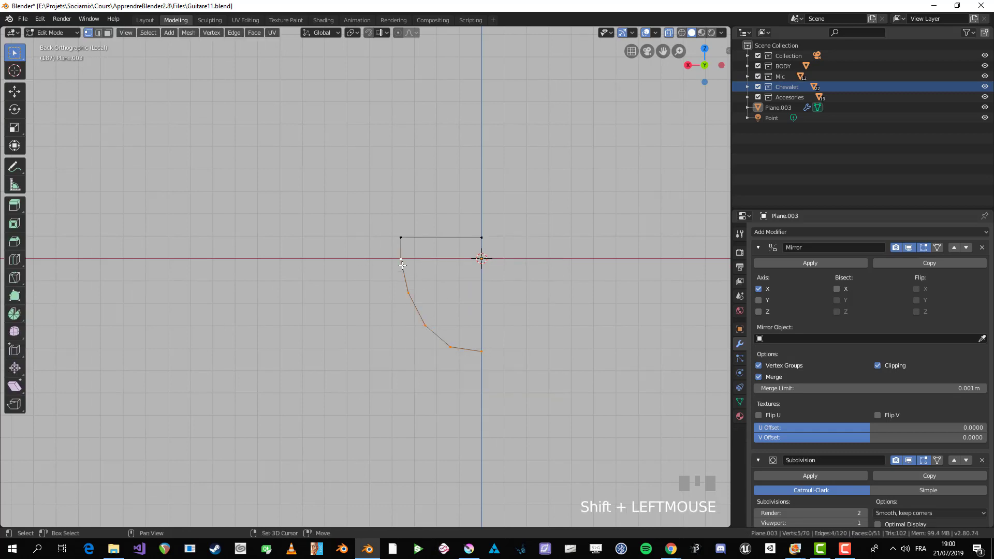
key("s")
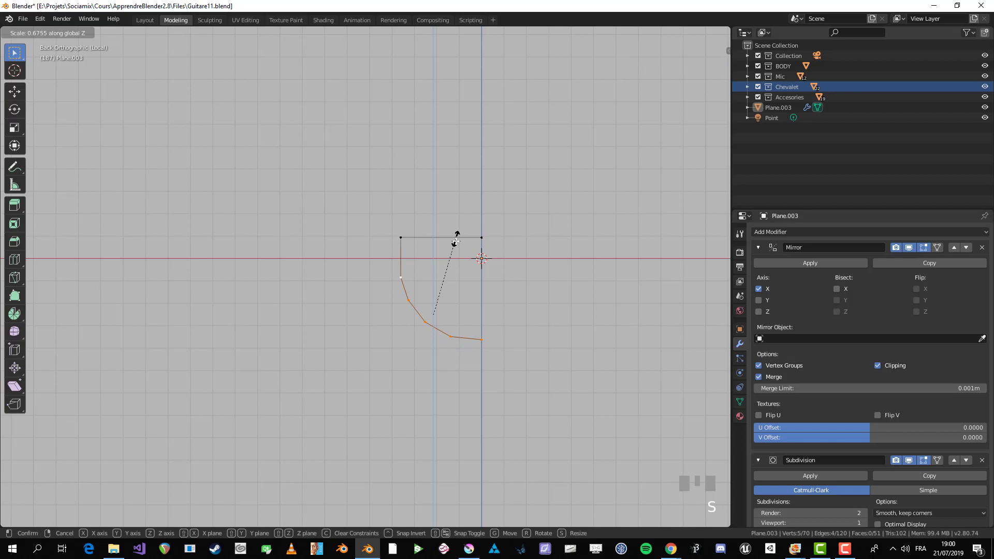
left_click(455, 249)
- Nudge the flattened outline points into place, undoing one misplaced move
key("g")
left_click(456, 249)
key("ctrl+z")
key("g")
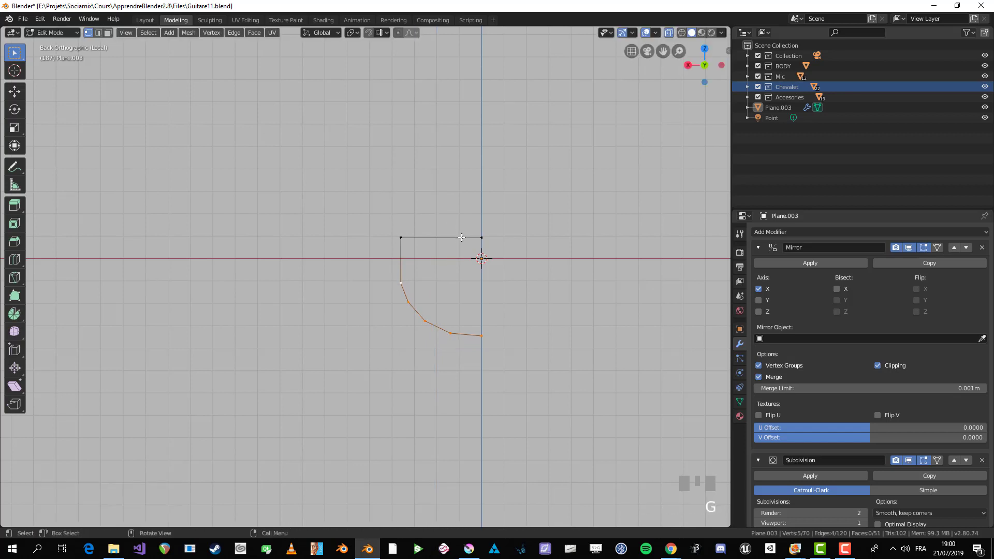
left_click(466, 211)
key("Tab")
- Unhide the full neck mesh and view it from the side with X-ray shading toggled
scroll("down", 3)
key("alt+z")
left_click_drag(381, 286, 392, 272)
key("Tab")
scroll("down", 3)
key("alt+h")
key("alt+a")
scroll("up", 3)
key("KP_1")
key("KP_3")
- Select the unwanted element on the headstock and bring up the Delete menu
middle_click(496, 355)
scroll("down", 3)
scroll("down", 3)
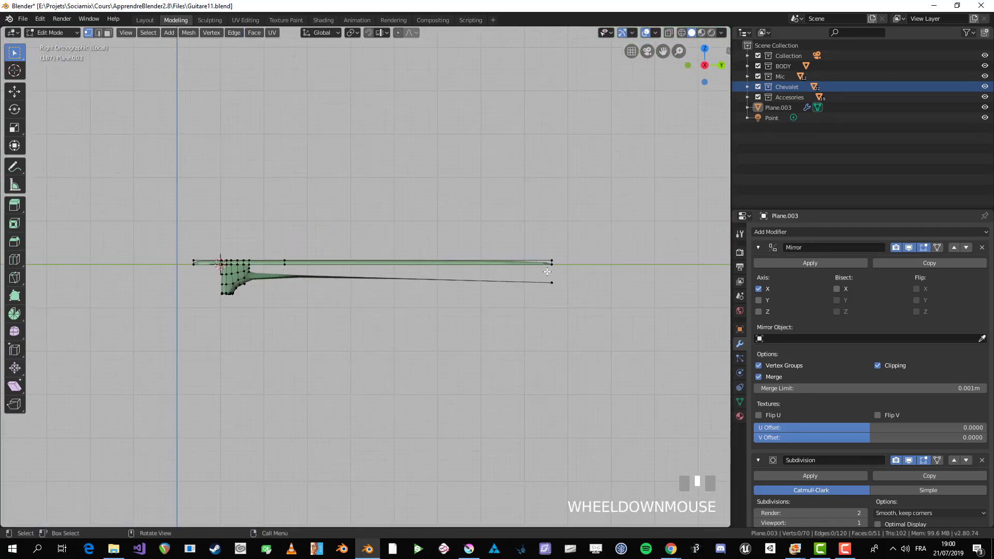
key("b")
scroll("up", 3)
key("alt+z")
key("b")
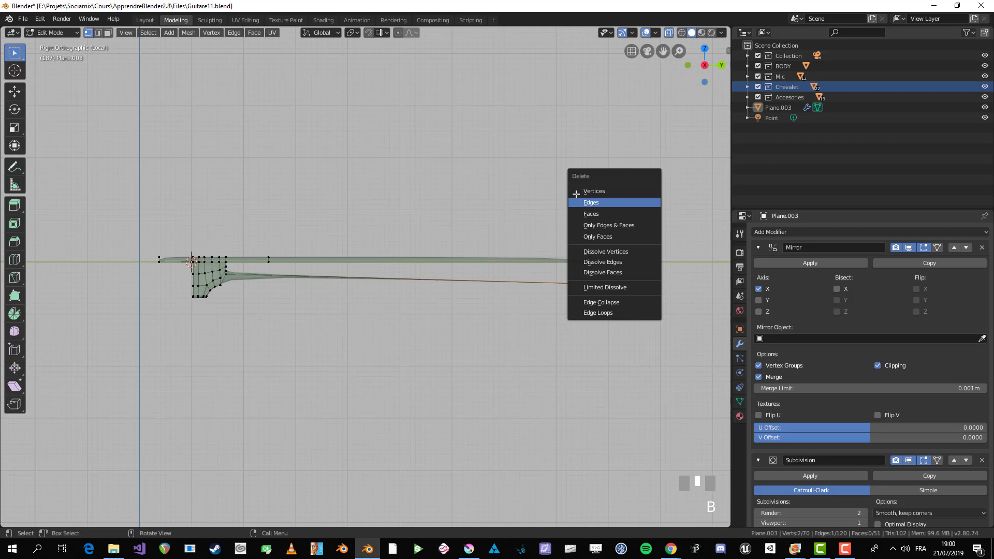
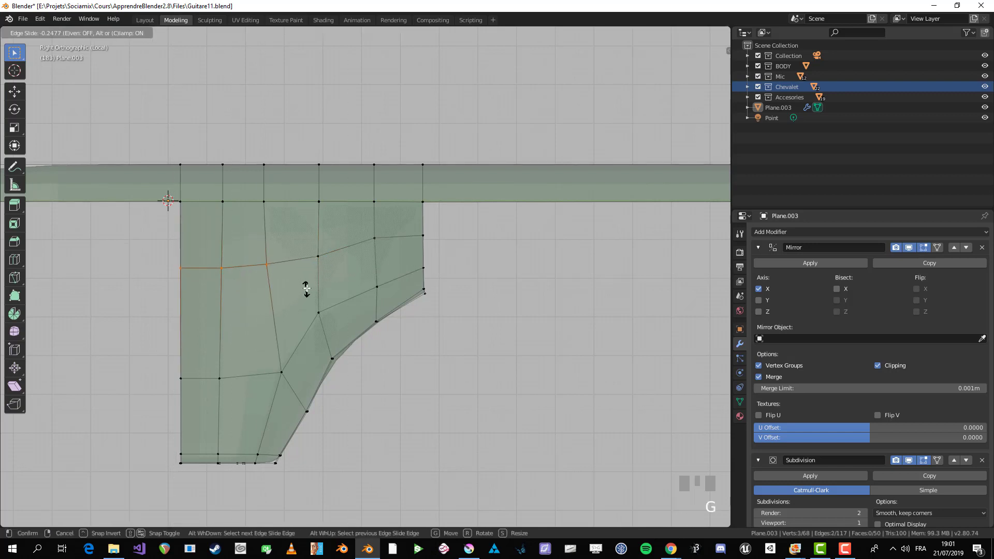
- Confirm the slid position of the new edge loop across the headstock joint
key("alt+a")
key("b")
key("alt+a")
key("b")
left_click(346, 254)
key("alt+a")
key("b")
key("alt+a")
scroll("down", 3)
- Move and rotate a first vertex on the headstock joint to start reshaping its loop
left_click_drag(439, 274, 429, 270)
key("alt+z")
scroll("up", 3)
left_click(429, 270)
left_click_drag(434, 290, 426, 291)
key("g")
key("r")
- Move three more joint-loop vertices one by one to even out the neck-to-headstock transition
left_click(402, 279)
key("g")
left_click(398, 270)
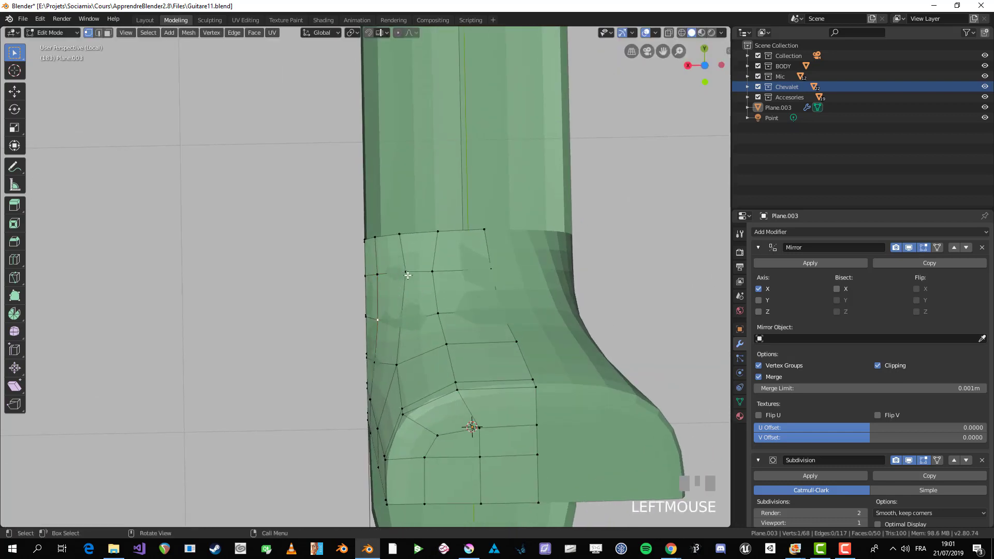
key("g")
left_click(412, 272)
key("g")
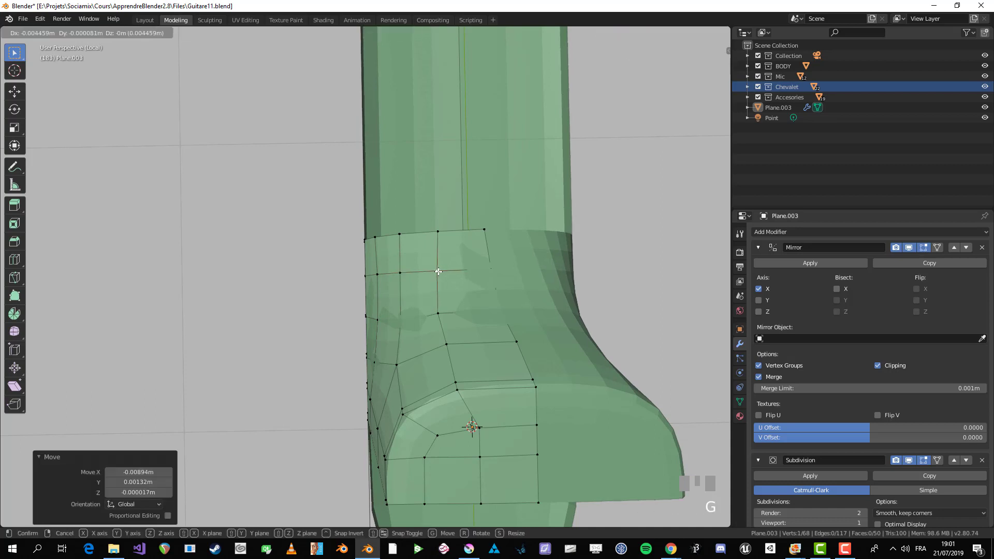
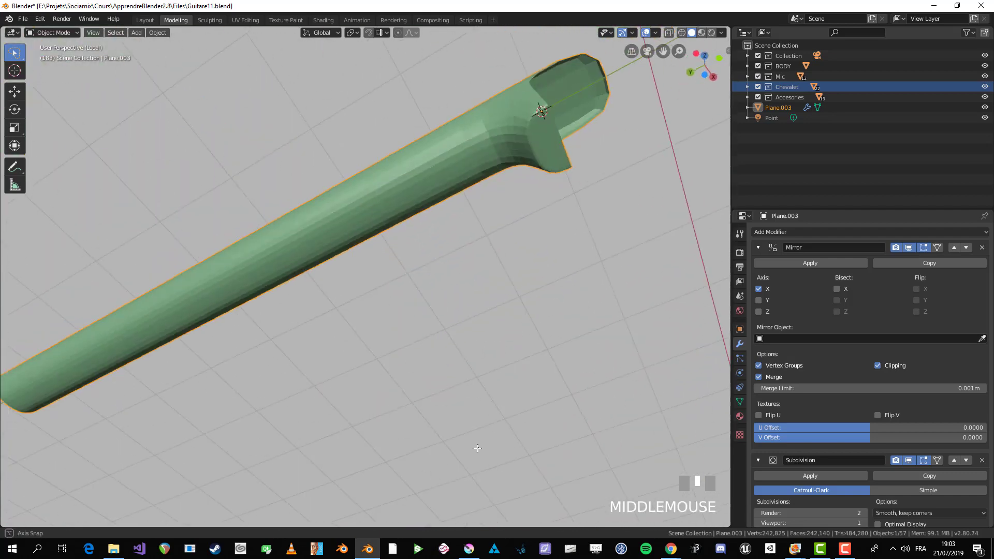
- Return to Edit Mode on the neck and frame the headstock tip corner
scroll("down", 3)
middle_click(467, 287)
key("Tab")
left_click_drag(421, 413, 395, 364)
scroll("up", 3)
key("alt+a")
scroll("up", 3)
scroll("up", 3)
- Bevel the headstock corner edge into two segments and confirm it
left_click(395, 364)
key("ctrl+b")
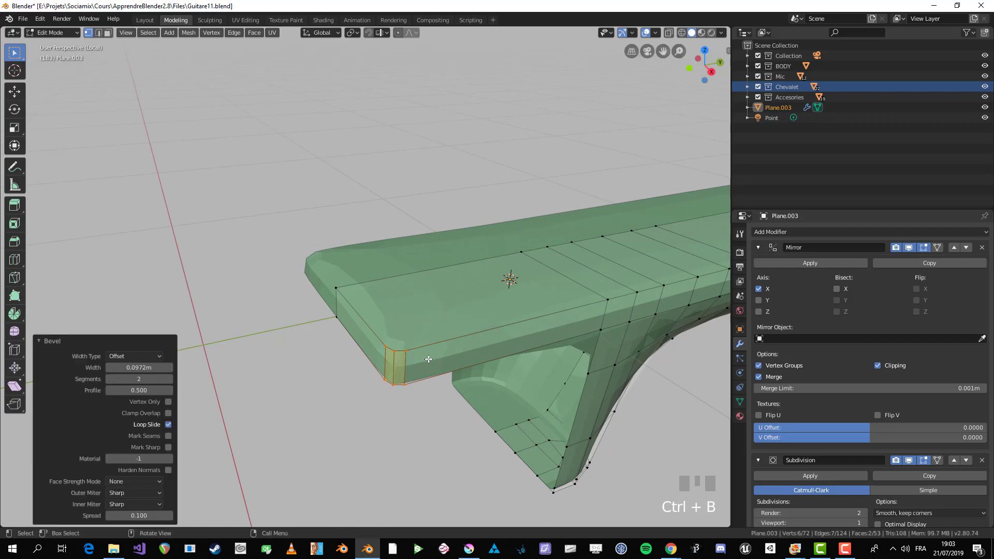
key("alt+a")
scroll("down", 3)
left_click_drag(419, 352, 346, 351)
key("ctrl+r")
left_click(347, 351)
- Add an edge loop along the neck's top end and slide one vertex toward the end corner
left_click_drag(373, 333, 463, 224)
key("ctrl+z")
scroll("up", 3)
scroll("down", 3)
scroll("up", 3)
key("ctrl+r")
left_click(464, 224)
key("g")
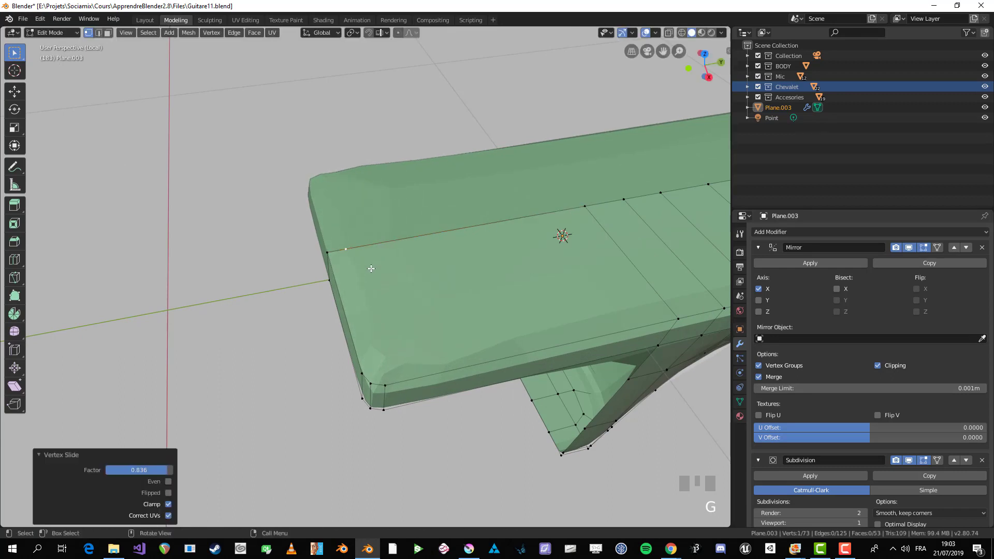
left_click(387, 381)
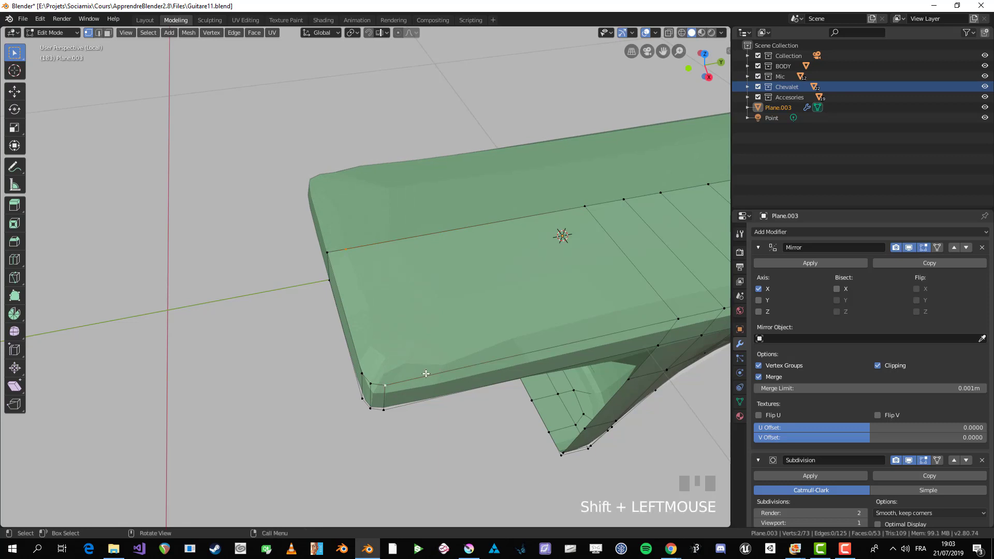
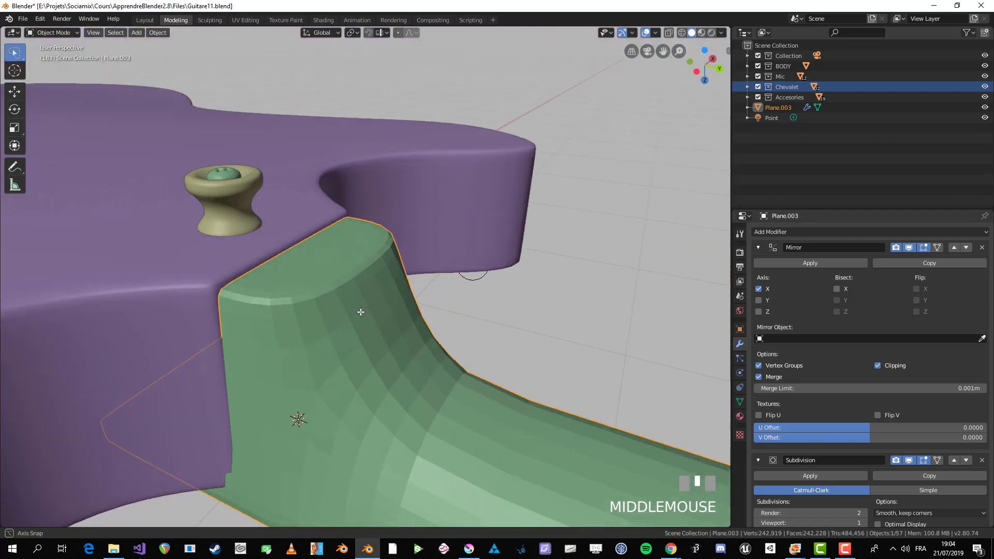
- Switch to the top view looking straight down on the neck outline
scroll("down", 3)
key("KP_7")
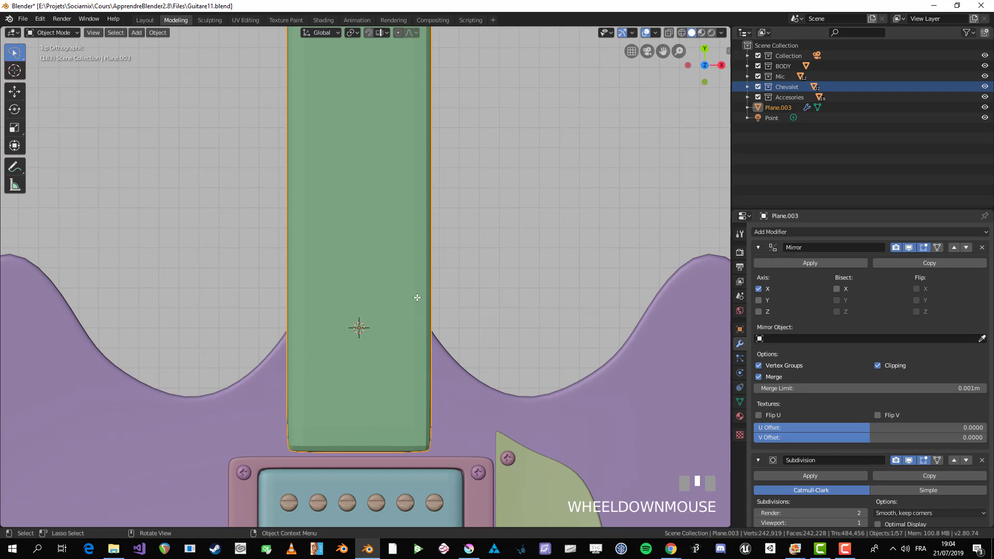
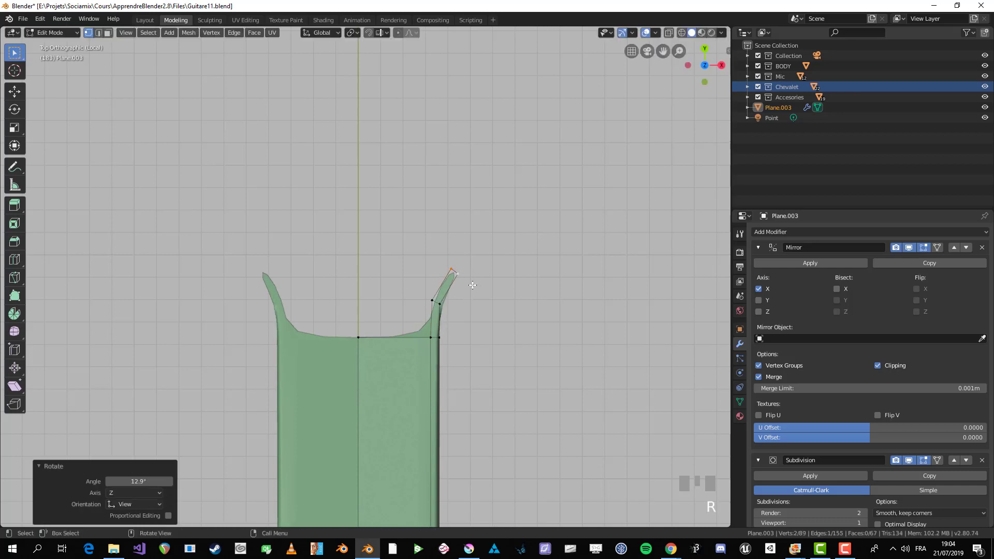
- Extrude the outline's upper tip and rotate and move it to start the shoulder
left_click_drag(475, 292, 501, 288)
key("e")
scroll("down", 3)
scroll("up", 3)
key("e")
left_click(520, 276)
key("r")
key("g")
scroll("down", 3)
- Extrude the arm upward into a long prong and rotate its new tip segments
left_click_drag(520, 274, 524, 131)
key("e")
left_click(524, 132)
key("r")
left_click(517, 149)
left_click_drag(481, 152, 504, 117)
key("e")
key("r")
key("g")
scroll("down", 3)
- Rotate the prong tip into a horizontal shoulder and extrude its angled end
key("Tab")
scroll("up", 3)
key("Tab")
left_click_drag(477, 184, 510, 181)
scroll("up", 3)
key("r")
key("e")
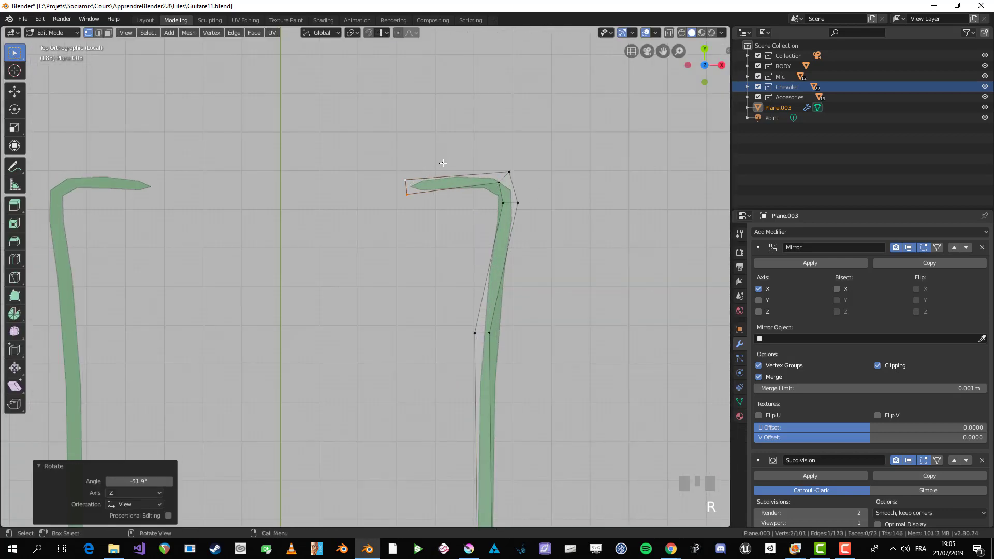
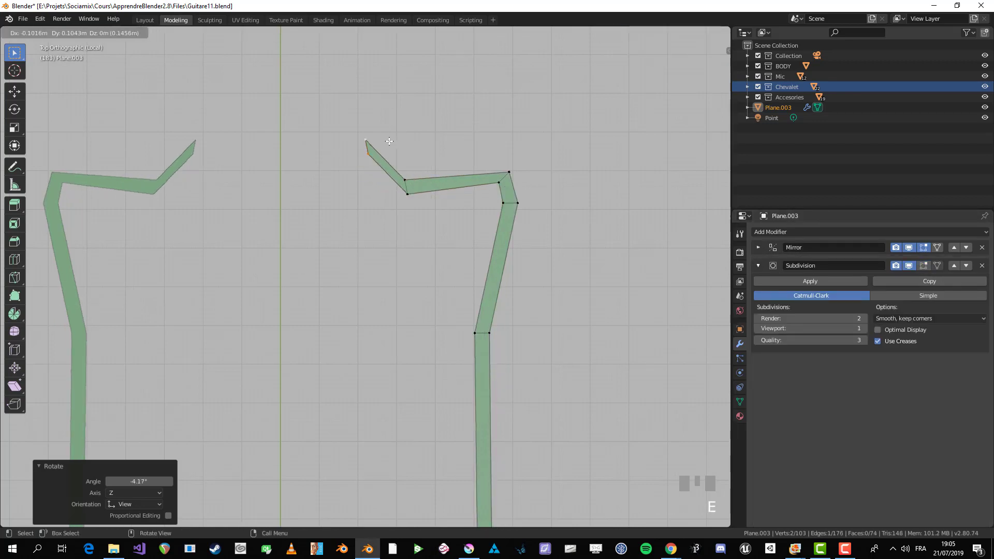
- Extend the top-right tip toward the centre line with a new extruded point
left_click(382, 144)
key("r")
left_click(348, 116)
key("e")
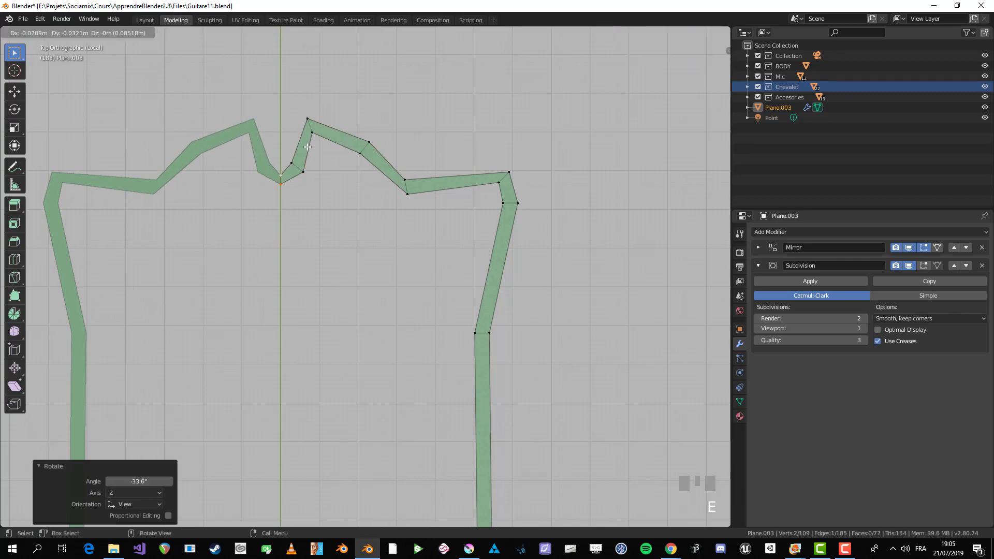
left_click(290, 162)
key("alt+a")
- Move the arm's end vertices so the two peaks meet in a V-shaped notch at the middle
left_click(279, 161)
key("g")
left_click(293, 158)
key("g")
key("g")
left_click(303, 168)
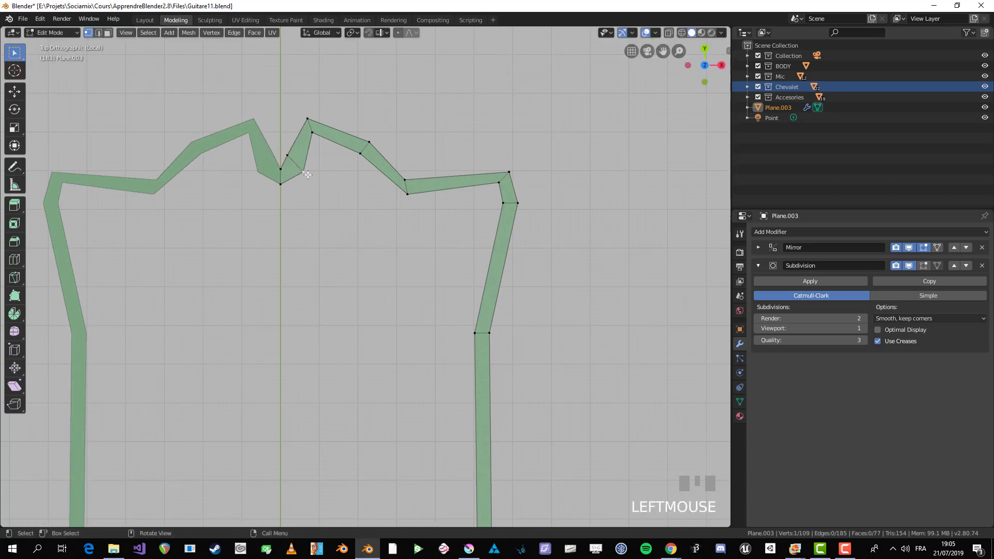
key("g")
left_click(280, 183)
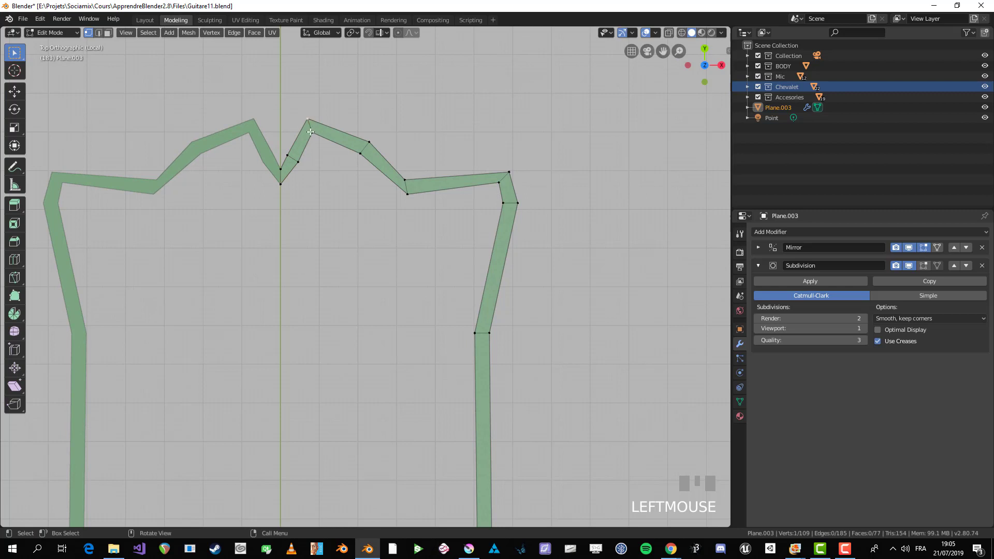
key("g")
left_click(327, 133)
- Rotate one shoulder segment and nudge a vertex to sharpen the central notch, undoing a stray rotation
key("alt+a")
key("b")
key("g")
key("alt+a")
key("b")
key("g")
key("r")
key("ctrl+z")
scroll("up", 3)
left_click_drag(399, 228, 244, 108)
left_click(244, 107)
- Nudge the centre notch and peak vertices into place and rotate edges along the top
key("g")
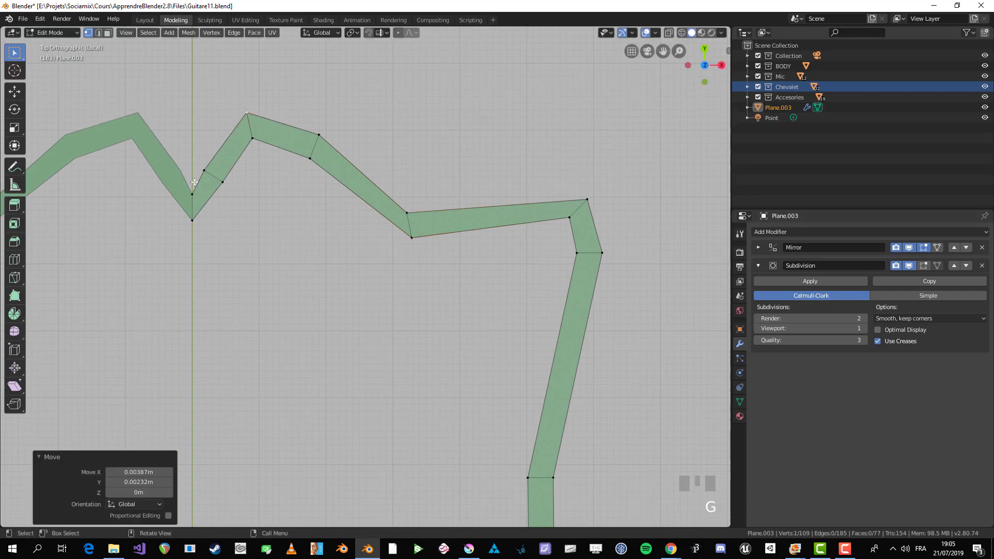
left_click(193, 194)
key("g")
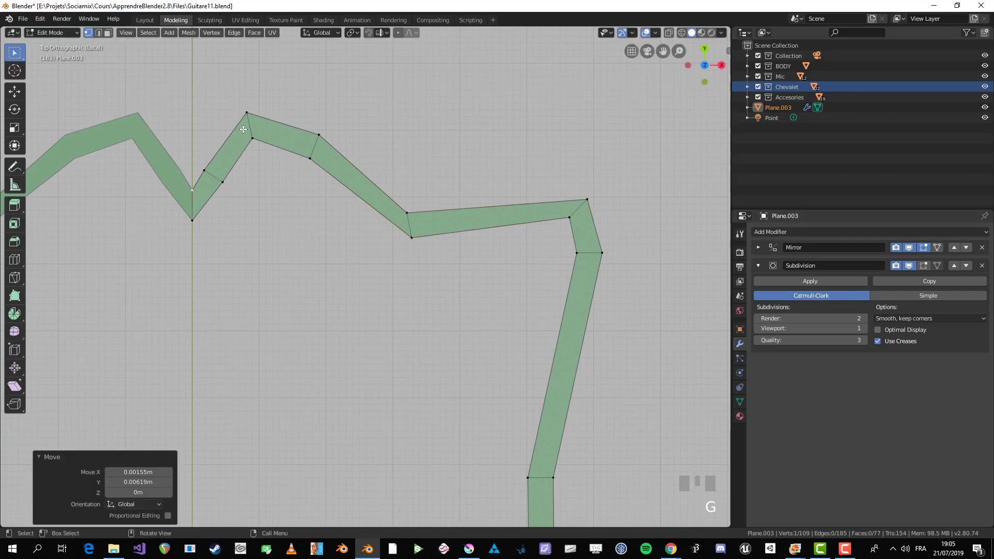
left_click(230, 183)
key("g")
key("alt+a")
key("b")
key("g")
left_click(455, 261)
key("r")
left_click(424, 227)
key("alt+a")
key("b")
key("g")
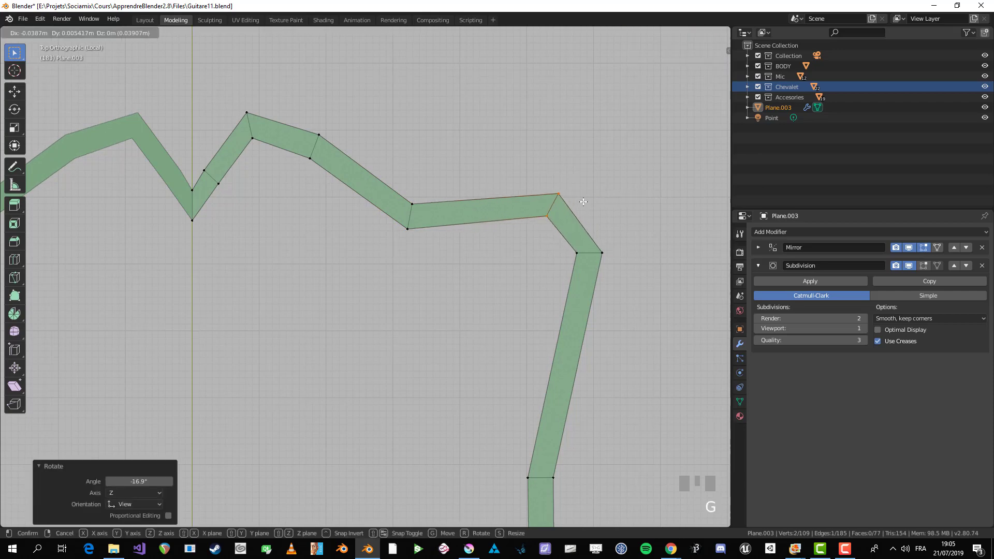
- Rotate the right top corner edge and add a loop cut across the shoulder segment
key("alt+a")
key("b")
key("ctrl+r")
left_click(561, 217)
key("g")
key("r")
key("alt+a")
key("b")
left_click(524, 223)
key("g")
left_click(533, 195)
key("g")
left_click(580, 193)
- Reposition the vertices around the right top corner to shape the outline
key("g")
left_click(595, 203)
key("g")
left_click(562, 226)
key("g")
left_click(574, 214)
key("g")
left_click(575, 215)
left_click(593, 201)
key("g")
left_click(586, 198)
key("g")
left_click(573, 193)
- Bevel the right top corner, pull its tip vertex outward and view the smoothed outline in Object Mode
key("ctrl+b")
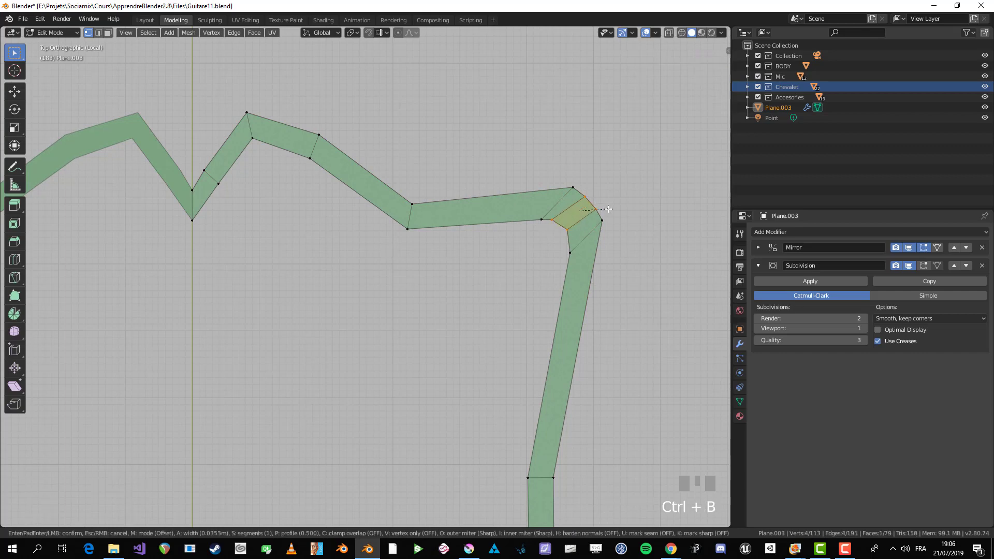
left_click(594, 209)
key("f")
left_click(552, 211)
key("g")
left_click(579, 218)
key("r")
left_click(586, 213)
key("g")
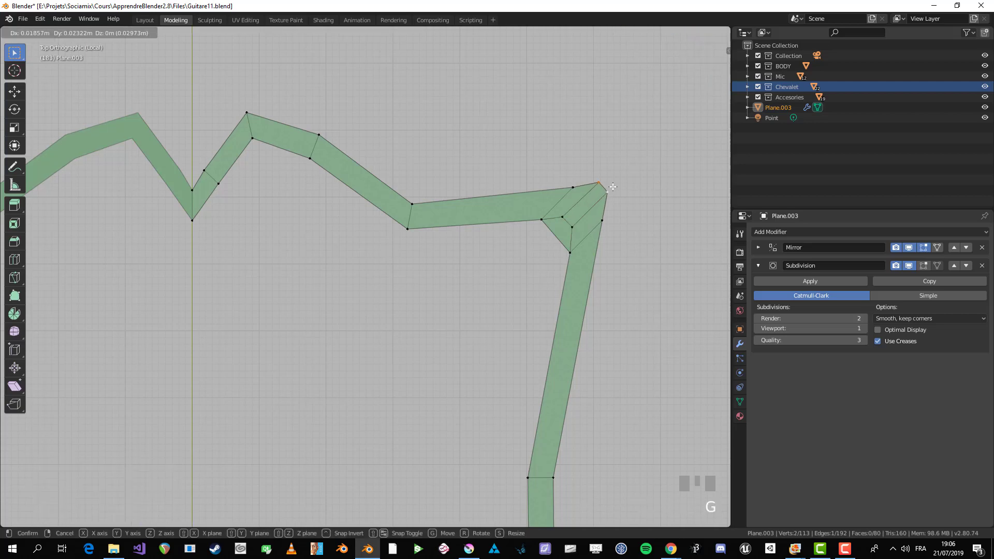
key("Tab")
scroll("down", 3)
key("Tab")
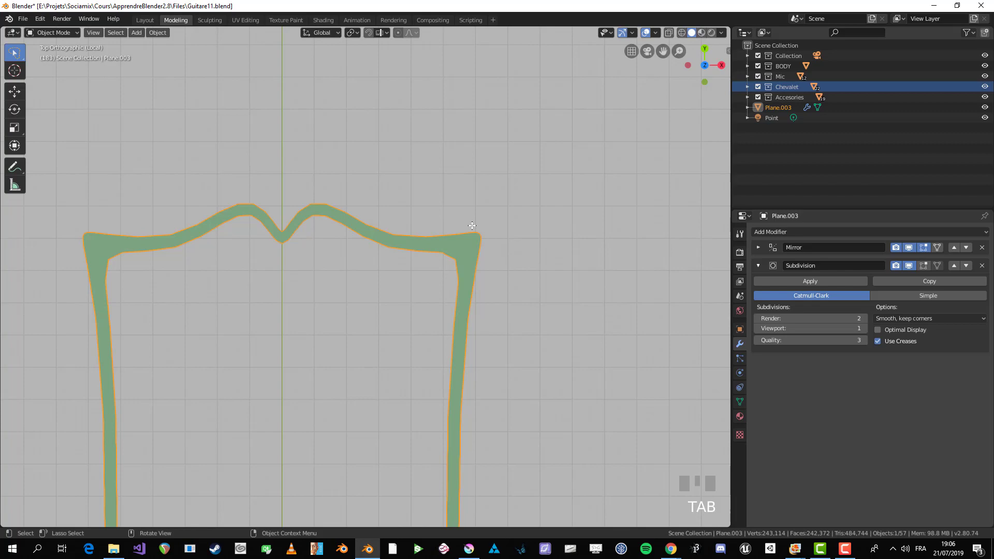
- Return to Edit Mode and add a loop cut on the outline's long right side
scroll("down", 3)
key("Tab")
left_click_drag(402, 377, 427, 324)
scroll("up", 3)
key("alt+a")
key("b")
scroll("down", 3)
key("b")
left_click(427, 324)
key("alt+a")
key("ctrl+r")
left_click(411, 207)
key("ctrl+z")
- Select the edge at the right-side bend below the shoulder and bevel it into extra faces
key("g")
left_click(429, 212)
key("alt+a")
left_click_drag(409, 298, 457, 244)
scroll("up", 3)
key("b")
scroll("up", 3)
key("r")
left_click(458, 244)
key("ctrl+b")
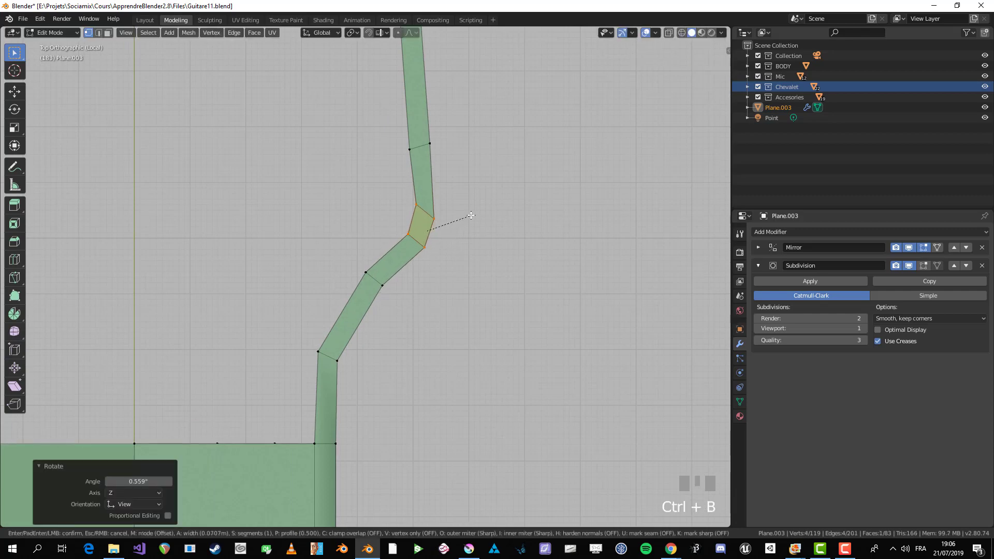
left_click(470, 212)
- Pull the bevelled bend's outer corner outward and settle its vertices into a pointed bump
key("alt+a")
left_click(424, 233)
key("b")
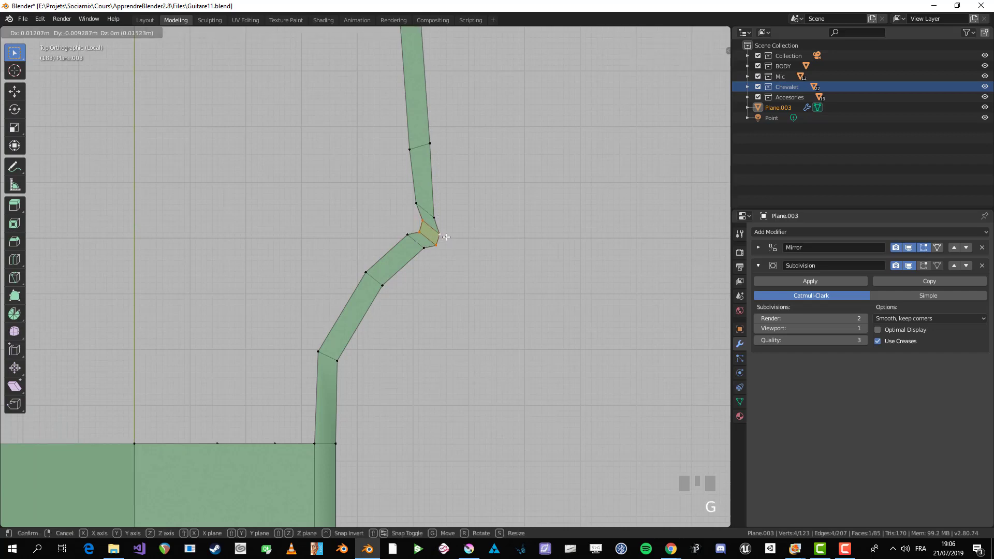
key("alt+a")
left_click(423, 226)
left_click_drag(432, 226, 413, 259)
scroll("up", 3)
key("f")
left_click(413, 259)
key("g")
left_click(453, 266)
key("g")
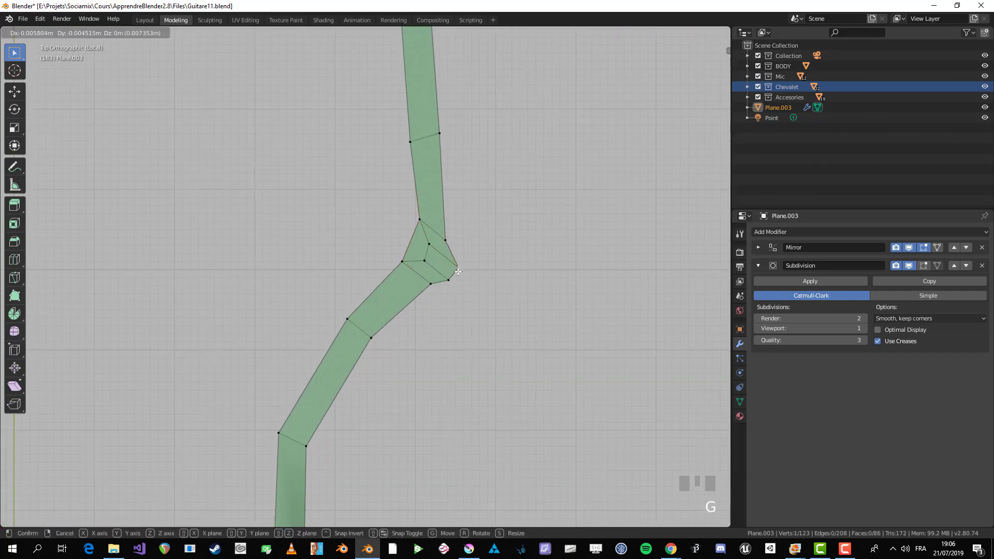
left_click(448, 237)
key("g")
left_click(448, 245)
key("g")
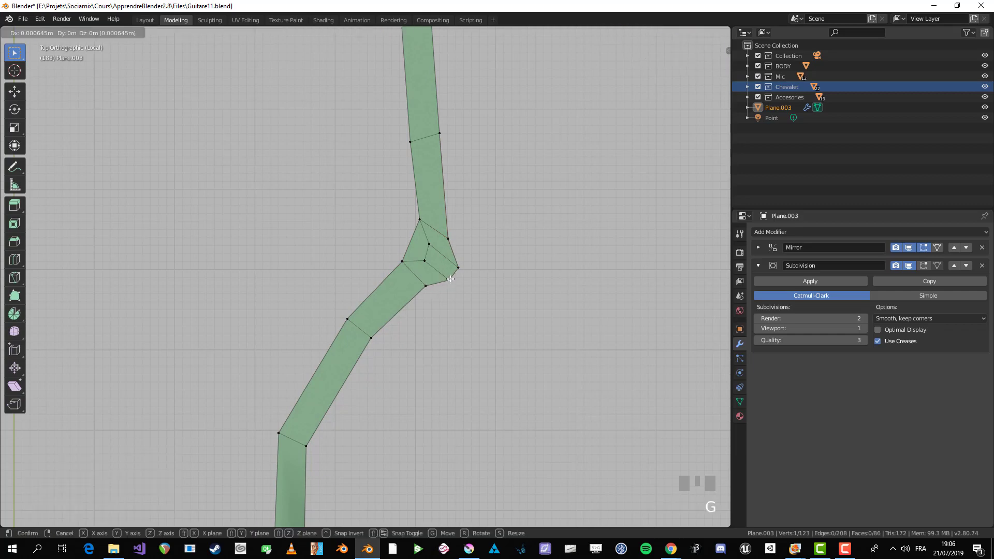
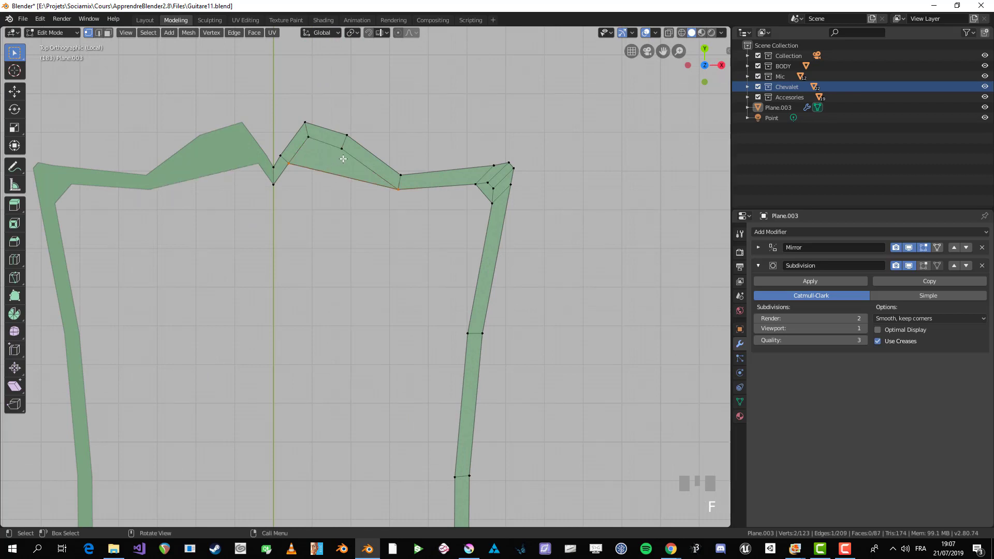
- Connect pairs of headstock top-rim vertices with cross edges, splitting the rim strip into quads
key("ctrl+z")
key("alt+a")
left_click(274, 183)
key("ctrl+r")
left_click(384, 161)
key("alt+a")
left_click(331, 140)
key("f")
left_click(341, 144)
key("g")
left_click(352, 163)
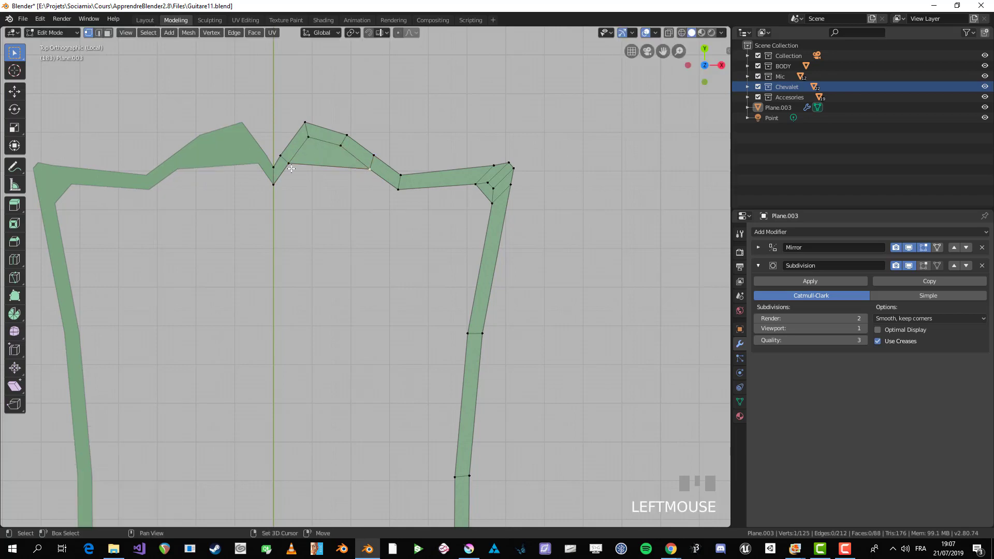
key("f")
key("ctrl+z")
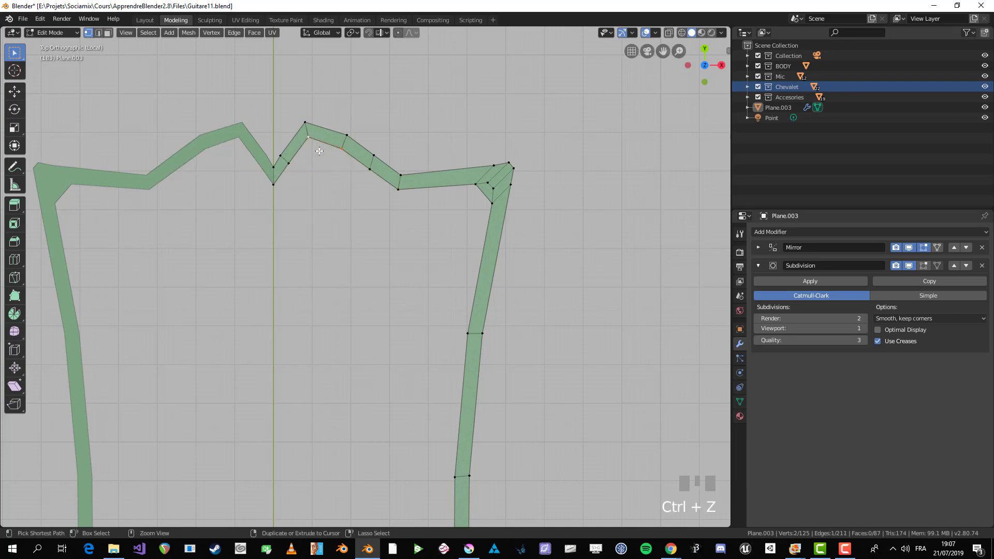
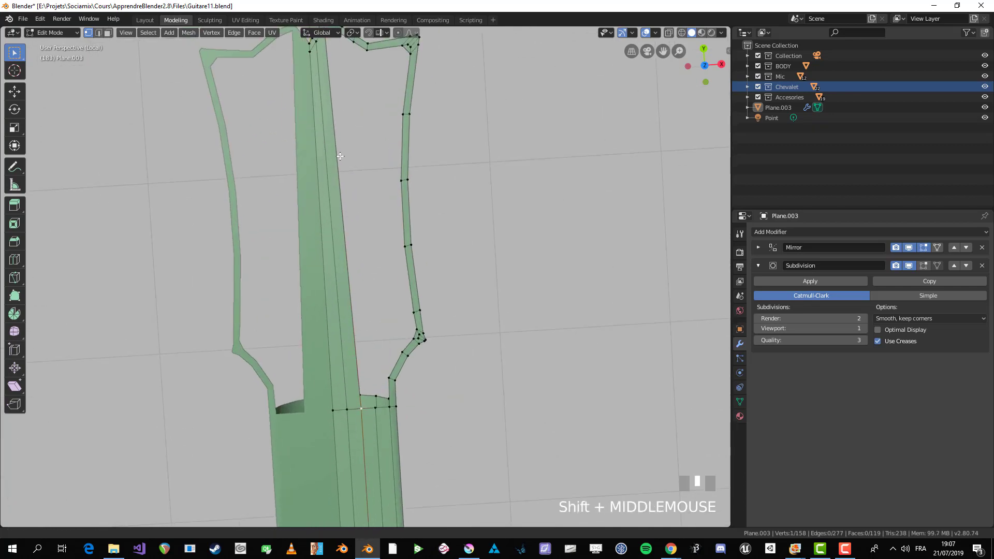
- From top view, connect vertices at the lower right headstock-to-neck joint with new edges
key("alt+a")
left_click(391, 423)
key("f")
key("KP_7")
scroll("up", 3)
left_click(392, 453)
key("f")
- Pull the joint's inner corner vertices outward into a wider angle and connect them into quads
key("g")
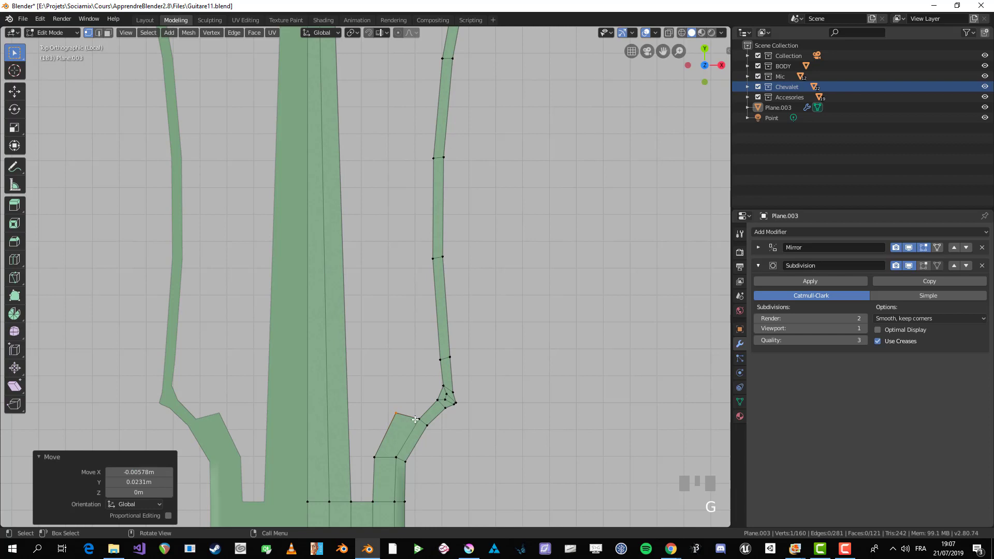
left_click(417, 419)
key("f")
key("g")
left_click(424, 392)
key("f")
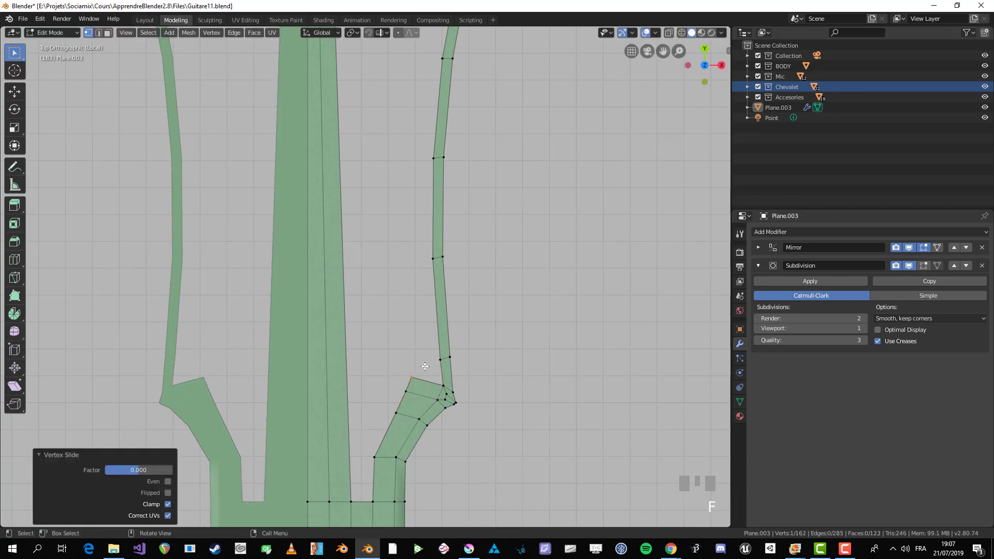
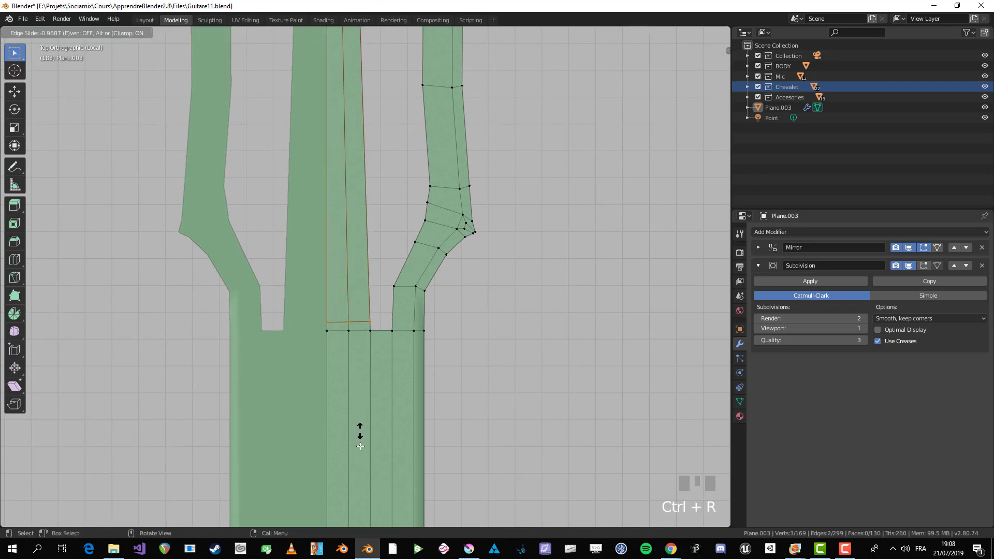
- Add loop cuts across the neck strip and fill the first quad faces under the headstock's notched top rim
key("g")
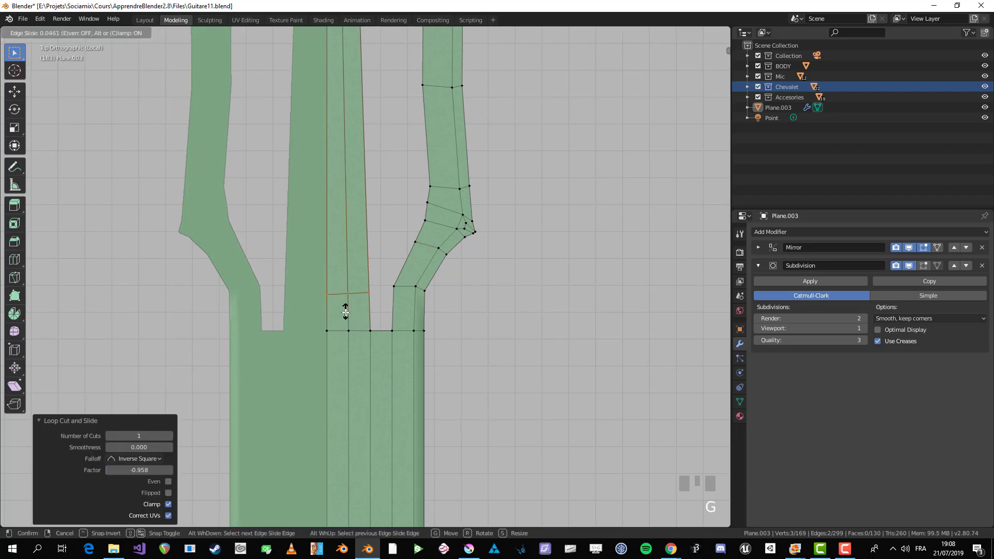
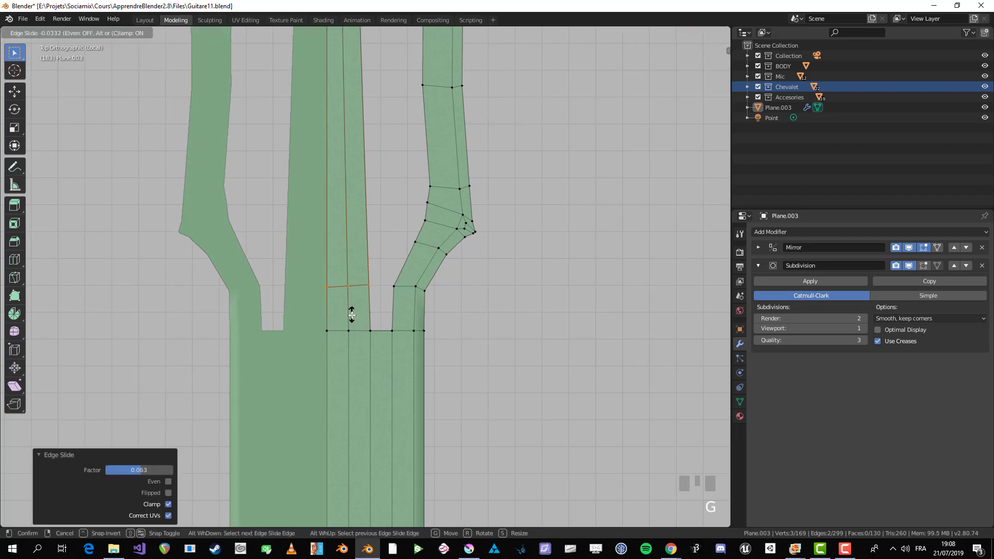
left_click(370, 329)
key("f")
scroll("down", 3)
key("alt+a")
left_click_drag(377, 295, 348, 221)
scroll("down", 3)
key("ctrl+r")
left_click(349, 221)
key("s")
left_click(369, 253)
key("ctrl+r")
left_click(356, 260)
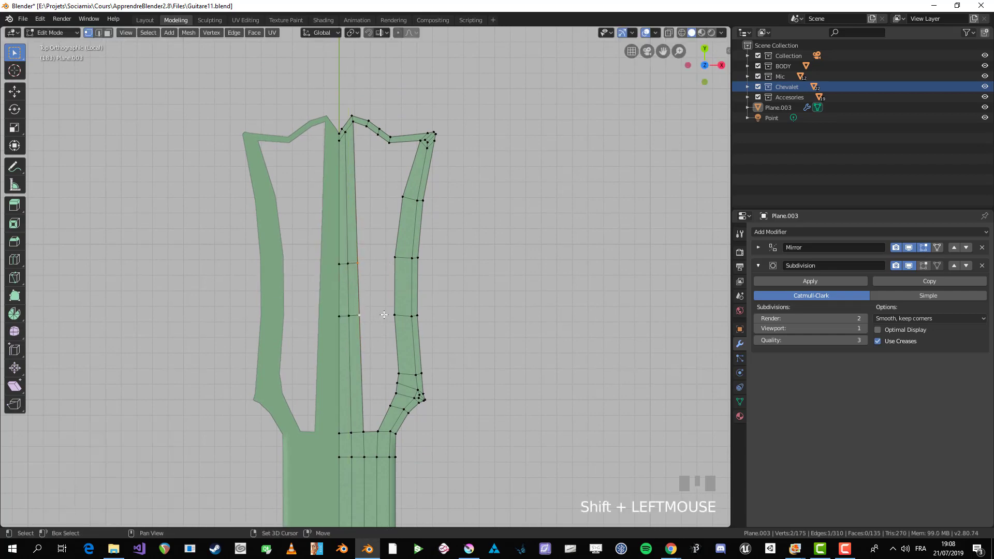
key("f")
key("alt+a")
scroll("up", 3)
- Continue alternating loop cuts and face fills to extend the quad grid down the hollow middle
key("ctrl+r")
left_click(364, 319)
key("f")
left_click_drag(394, 356, 354, 315)
key("alt+a")
scroll("up", 3)
key("ctrl+r")
left_click(354, 315)
key("alt+a")
left_click(361, 405)
key("f")
key("alt+a")
scroll("down", 3)
left_click_drag(365, 268, 315, 176)
scroll("up", 3)
scroll("up", 3)
- Cut further loops tied to the neck's edge flow and fill the next rows of grid faces
key("ctrl+r")
key("s")
left_click(321, 265)
key("f")
key("alt+a")
scroll("down", 3)
scroll("up", 3)
left_click_drag(342, 192, 338, 276)
scroll("up", 3)
scroll("down", 3)
scroll("up", 3)
key("ctrl+r")
left_click(337, 275)
key("f")
- Finish the right-half face grid down to the angled neck joint with final loop cuts and fills
key("ctrl+r")
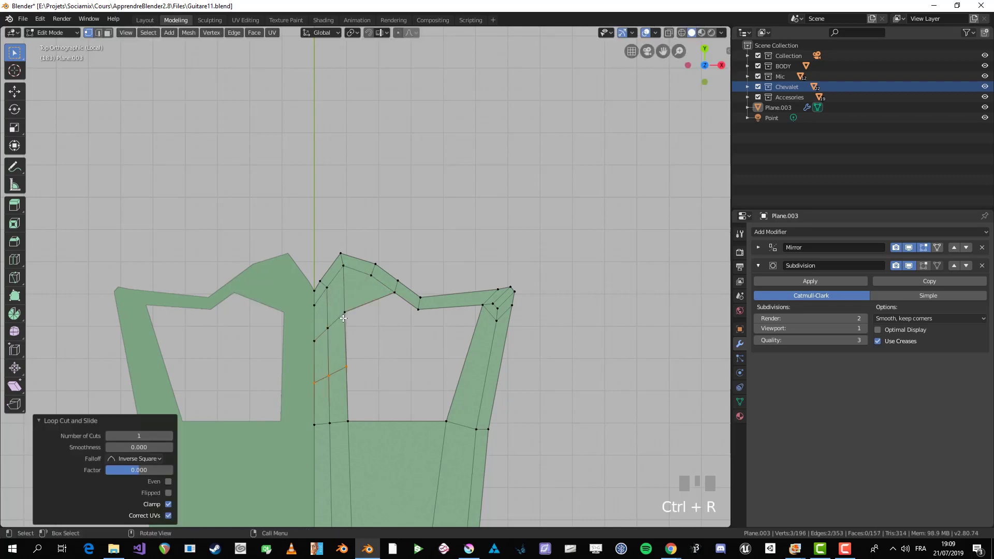
left_click(342, 315)
key("f")
key("alt+a")
scroll("down", 3)
scroll("up", 3)
left_click(313, 339)
key("alt+a")
key("ctrl+r")
key("alt+a")
left_click(472, 305)
key("f")
key("alt+a")
scroll("down", 3)
left_click_drag(418, 312, 377, 230)
scroll("up", 3)
- Circle-select the headstock's inner grid vertices and bring up Smooth Vertices to even out the quad layout
key("c")
key("3")
key("c")
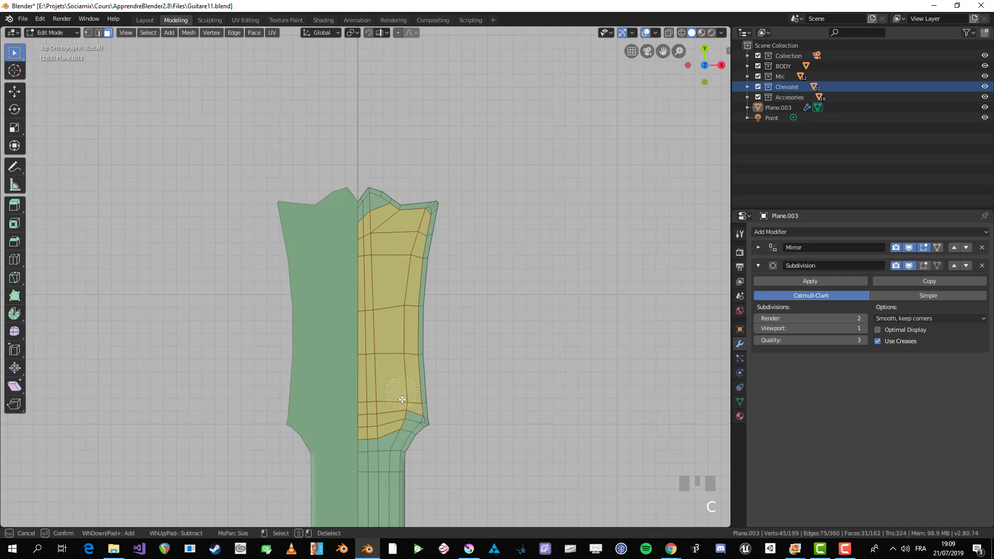
scroll("down", 3)
scroll("up", 3)
key("c")
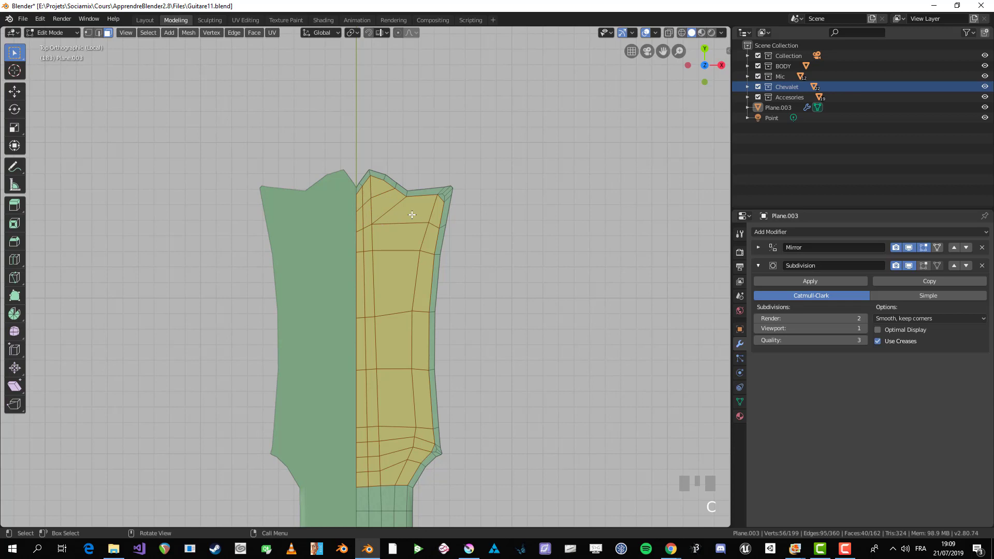
key("1")
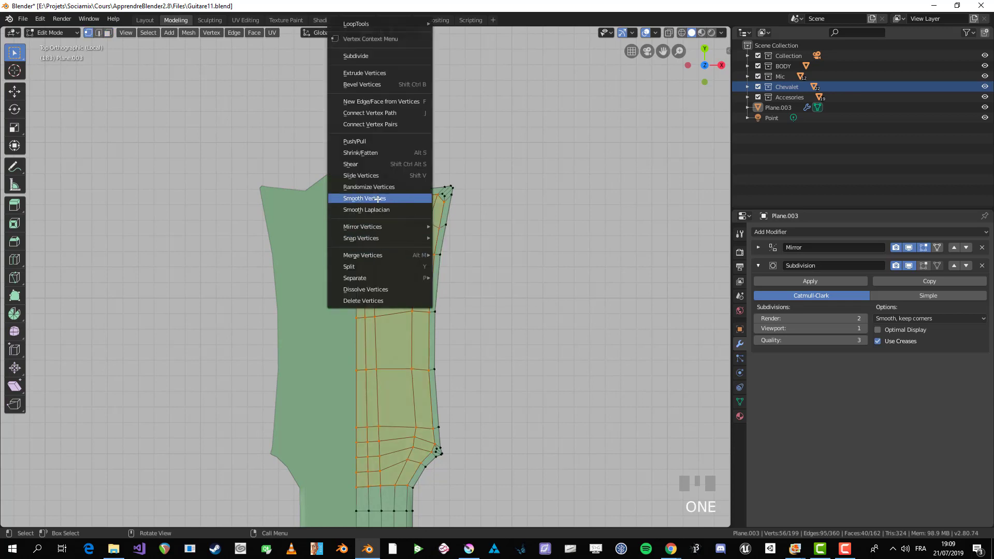
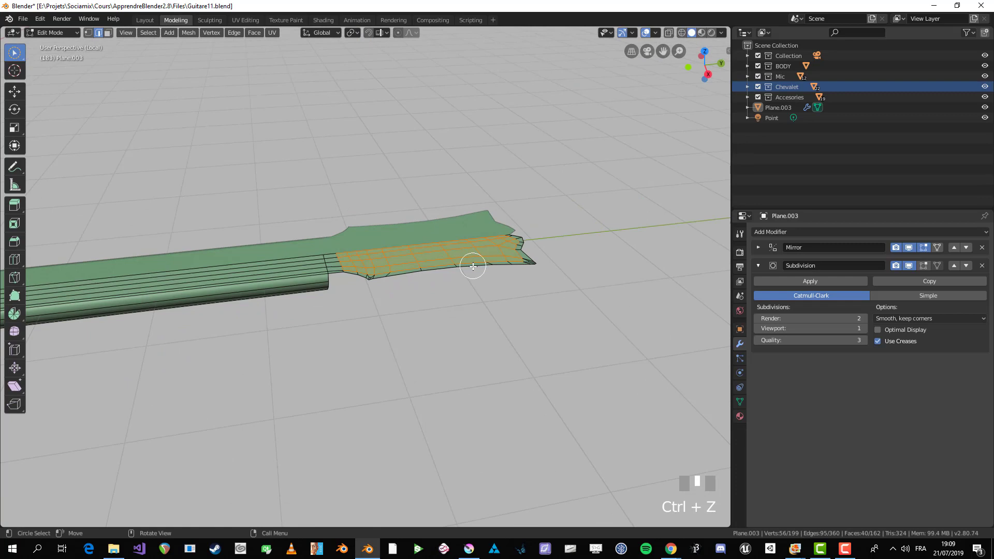
- Select the headstock grid faces in Right view and scale them to zero in Z so they lie flat in the headstock plane
key("3")
key("2")
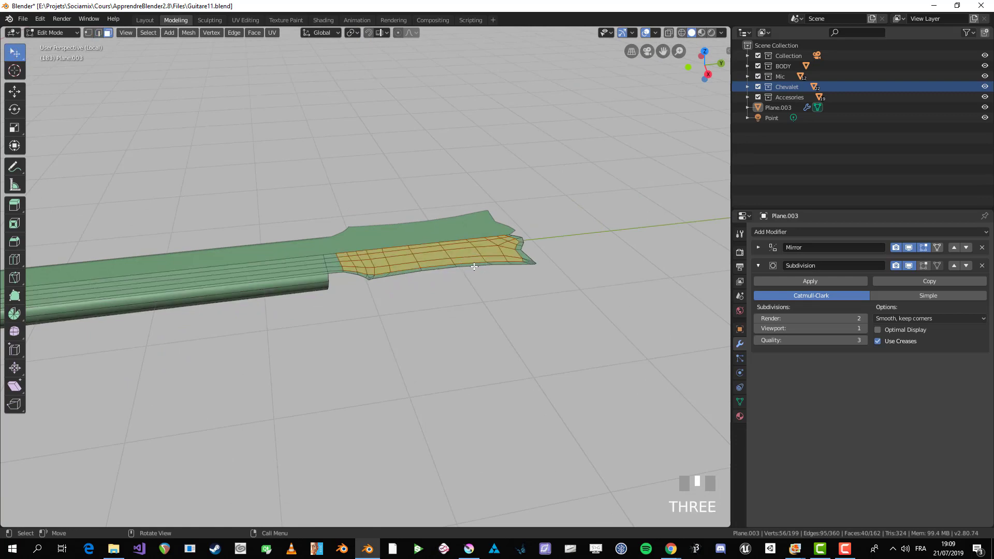
key("KP_1")
key("1")
scroll("up", 3)
key("alt+a")
key("alt+z")
key("b")
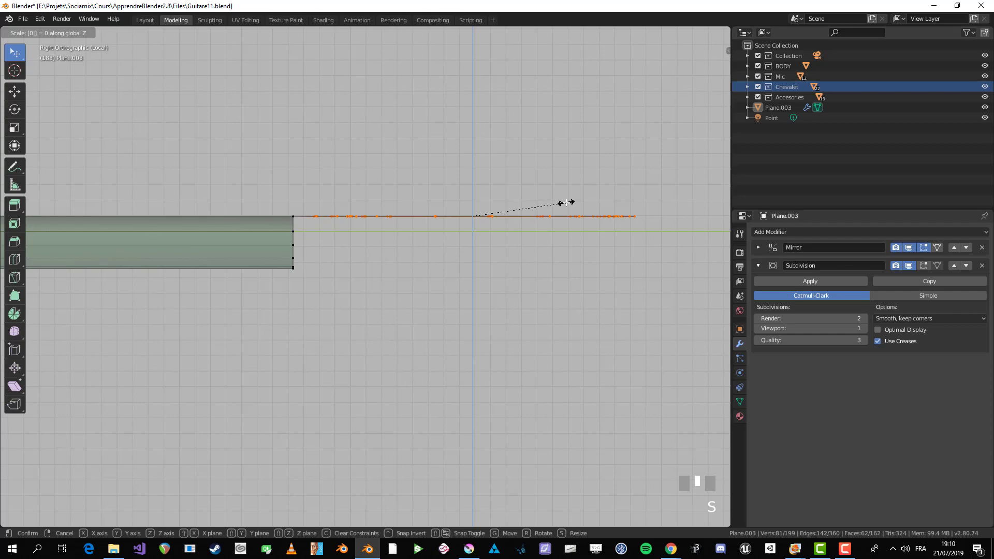
- Check the flattened grid in X-ray and Top view, nudging a joint vertex into place
scroll("down", 3)
middle_click(405, 262)
key("alt+z")
middle_click(400, 267)
key("Tab")
scroll("up", 3)
key("Tab")
key("KP_7")
key("alt+a")
scroll("up", 3)
- Add a narrow edge loop along the headstock's outer rim and slide the joint corner vertices into cleaner quads
left_click(545, 348)
key("g")
key("ctrl+r")
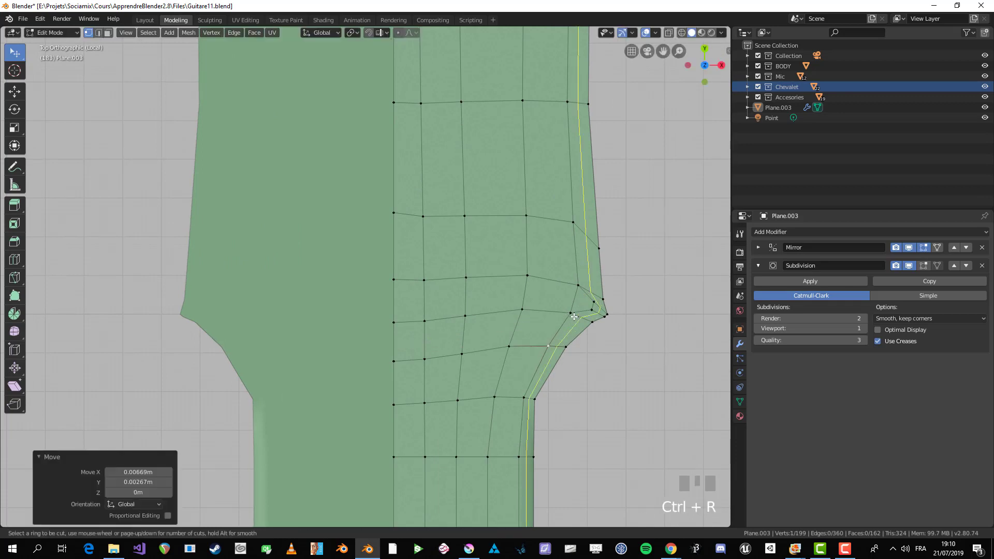
left_click(573, 313)
key("g")
left_click(574, 284)
key("g")
left_click(574, 229)
key("g")
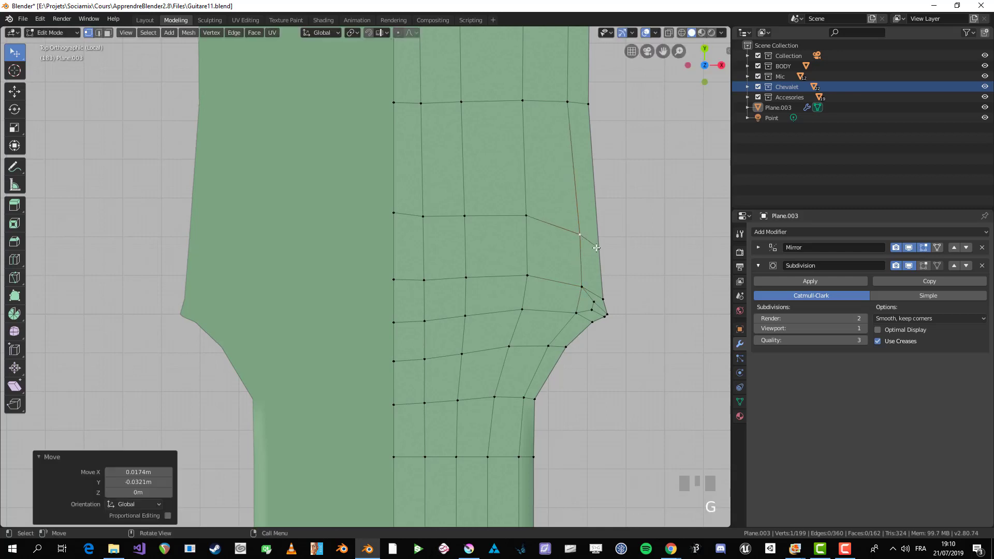
- Adjust edges and move rim vertices near the corner, undoing one misplaced face selection
key("ctrl+e")
left_click_drag(607, 248, 577, 228)
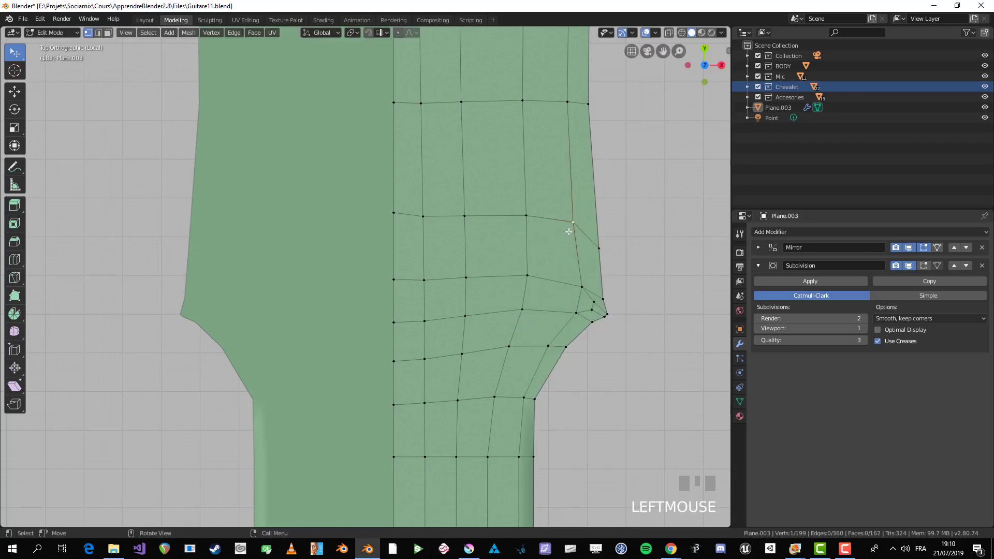
key("g")
left_click(579, 243)
key("g")
left_click(585, 245)
key("3")
left_click(593, 289)
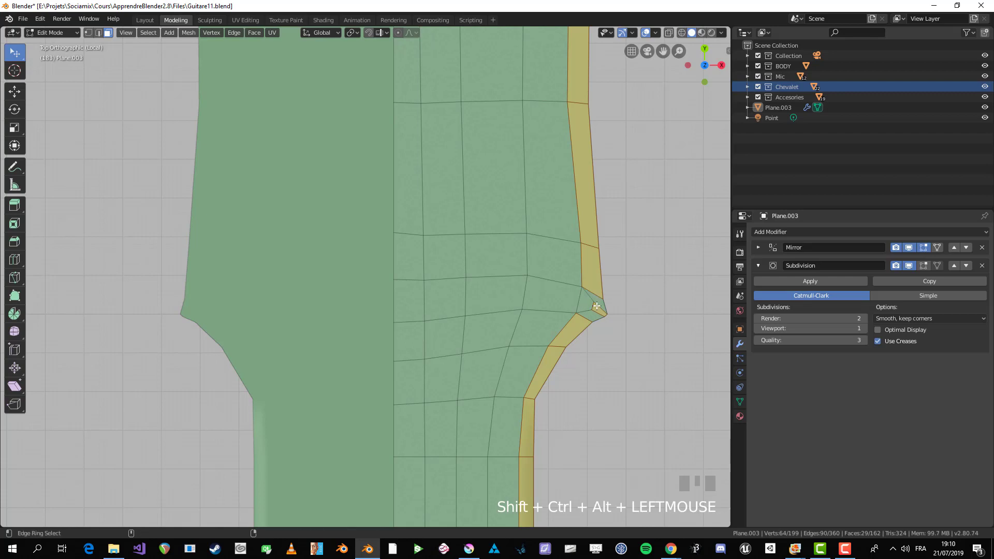
key("ctrl+z")
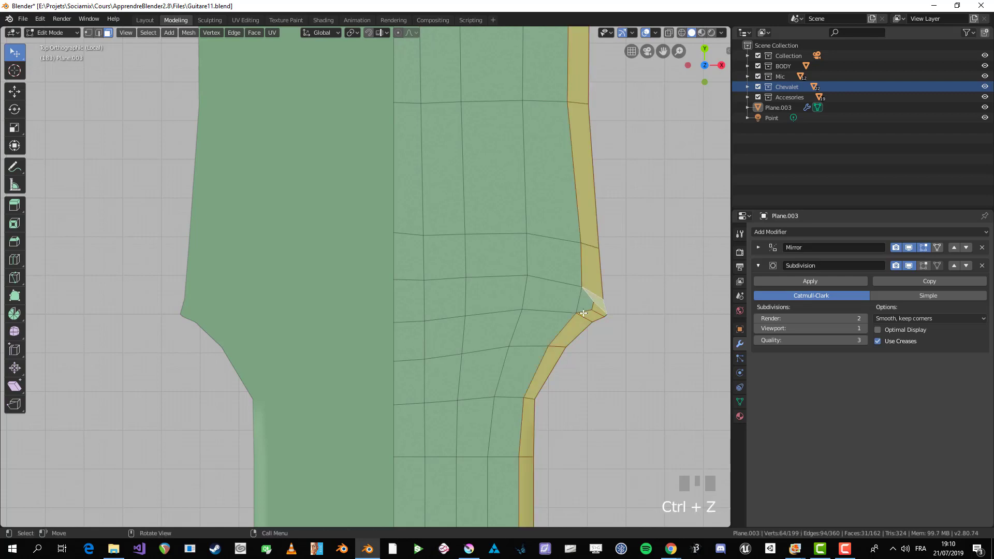
- Reposition the vertex near the side bump and select the edge ring along the new rim loop
left_click(587, 306)
scroll("down", 3)
left_click_drag(493, 284, 427, 348)
scroll("down", 3)
scroll("up", 3)
scroll("up", 3)
scroll("down", 3)
key("alt+a")
left_click(426, 348)
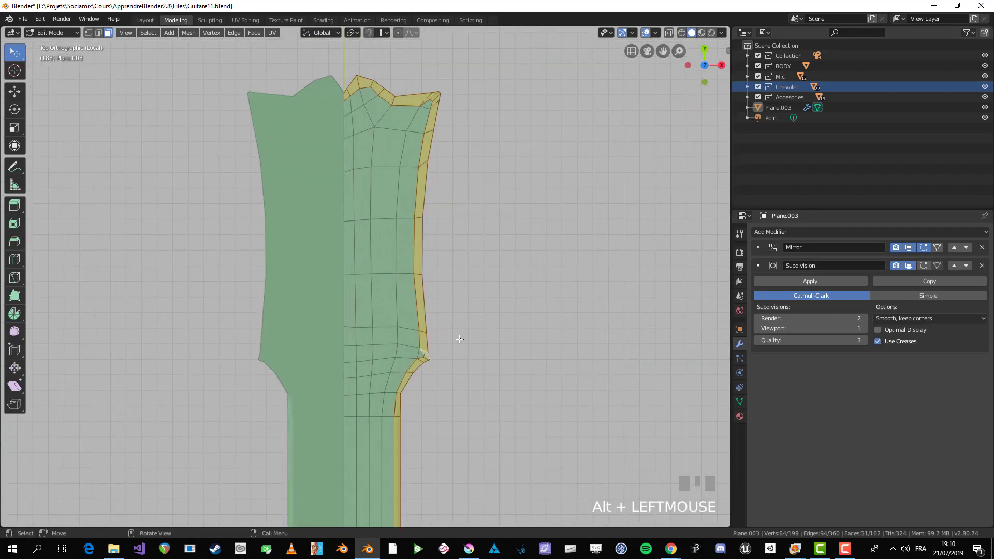
left_click_drag(433, 297, 492, 299)
scroll("up", 3)
key("1")
scroll("up", 3)
- Try sliding a joint edge with G, then undo the move
key("a")
left_click_drag(493, 299, 494, 281)
key("g")
left_click(522, 289)
key("g")
key("ctrl+z")
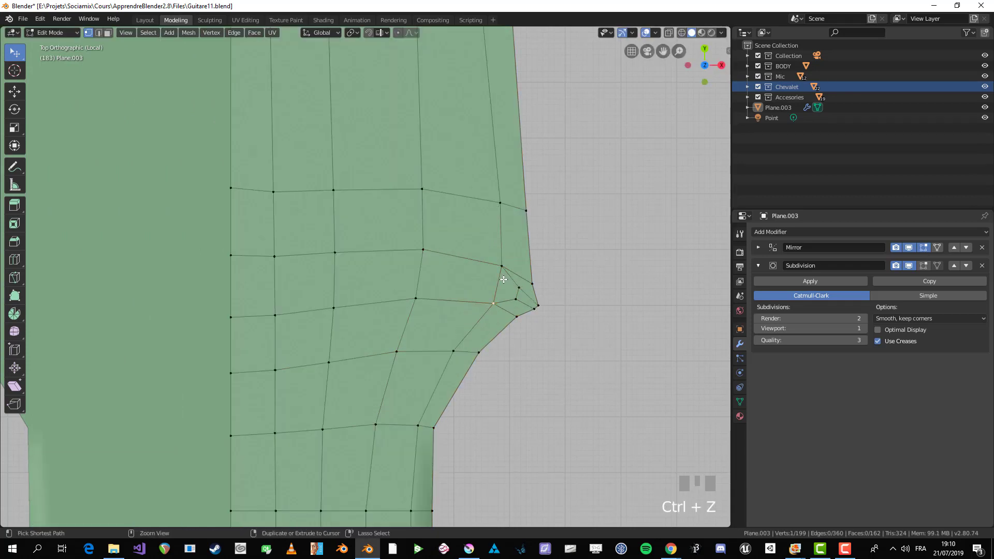
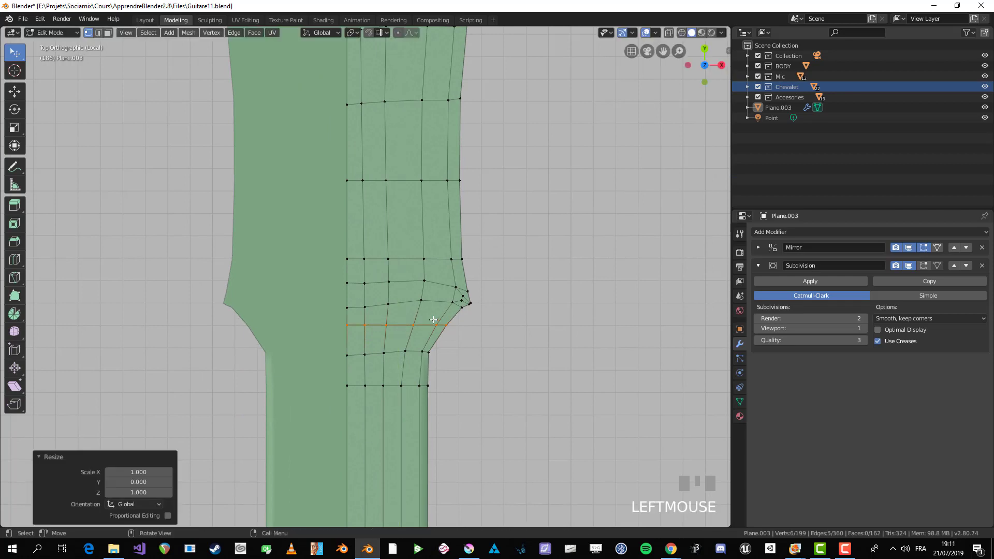
- Flatten the neck-to-headstock joint edge loop straight across by scaling it to 0 in Y
scroll("up", 3)
key("alt+a")
key("b")
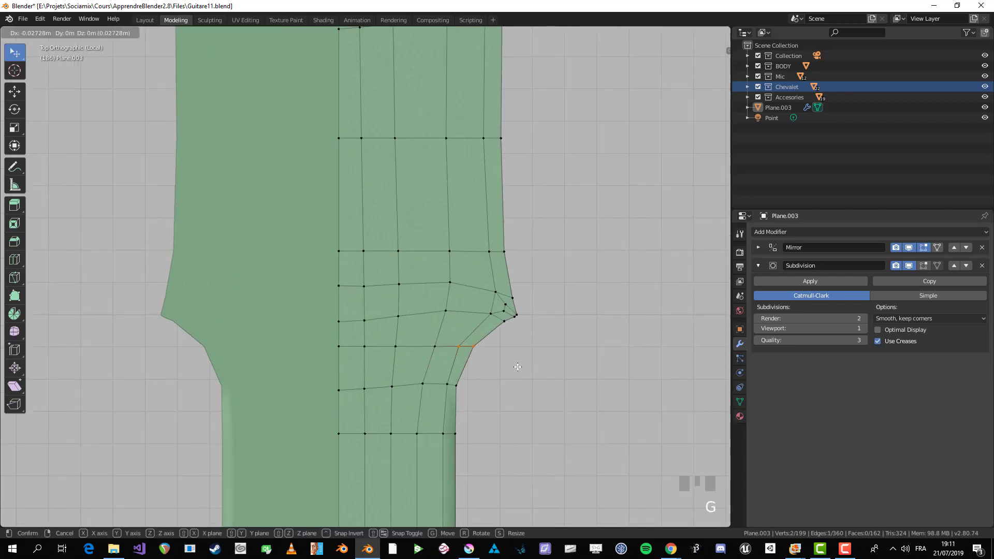
key("alt+a")
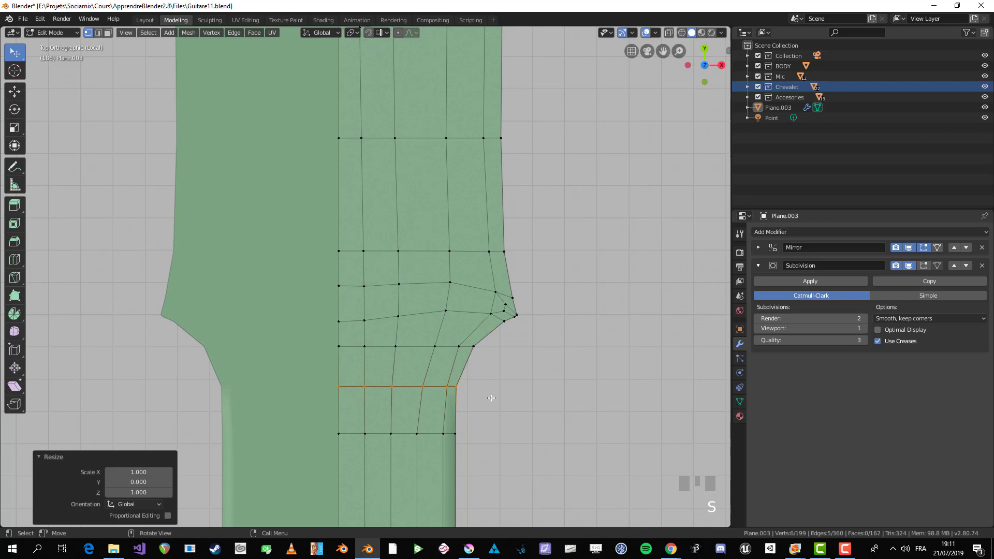
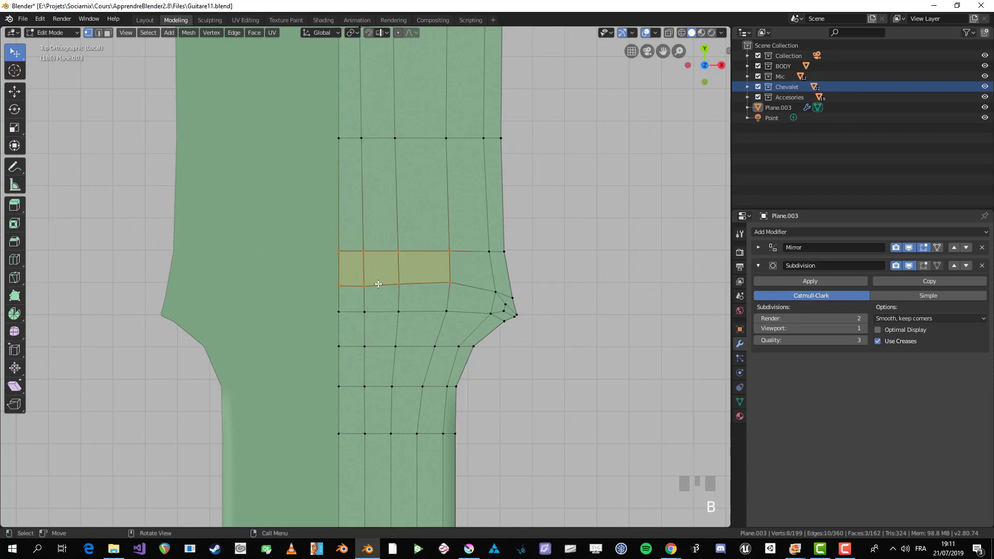
key("alt+a")
key("b")
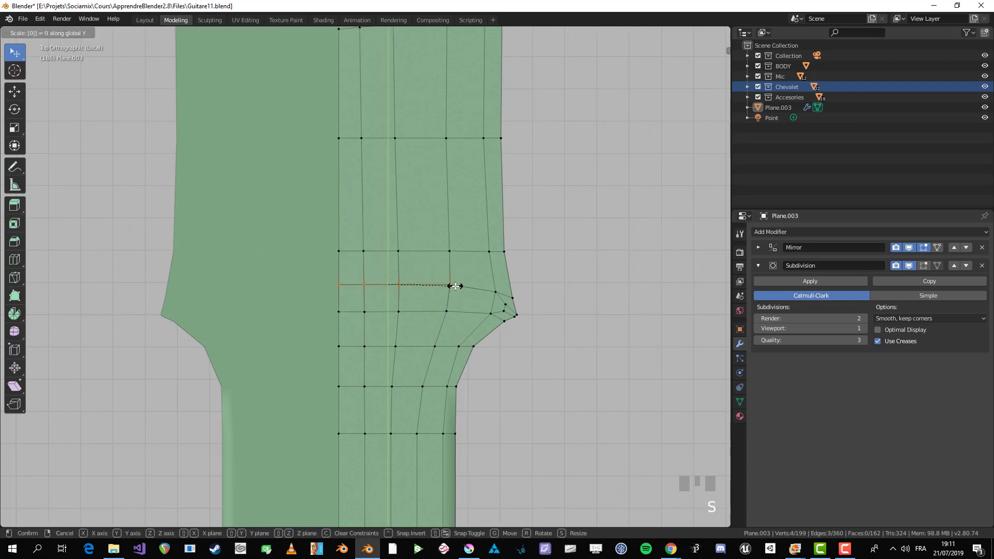
left_click(454, 283)
key("alt+a")
- Flatten the next joint loop the same way and check the result outside Edit Mode
scroll("down", 3)
left_click_drag(427, 236, 432, 236)
scroll("up", 3)
key("b")
left_click(432, 236)
key("alt+a")
scroll("down", 3)
key("Tab")
scroll("up", 3)
key("Tab")
- Box-select further headstock cross loops and straighten them across Y
left_click_drag(414, 257, 482, 241)
scroll("up", 3)
key("alt+a")
key("alt+a")
scroll("up", 3)
key("b")
key("alt+a")
key("b")
key("alt+a")
- Slide and nudge headstock loops into evener quads, including one near the centre top
scroll("down", 3)
scroll("up", 3)
scroll("down", 3)
scroll("up", 3)
left_click_drag(372, 190, 376, 219)
key("b")
left_click(376, 218)
key("g")
key("alt+a")
left_click_drag(356, 174, 352, 143)
scroll("up", 3)
left_click(352, 143)
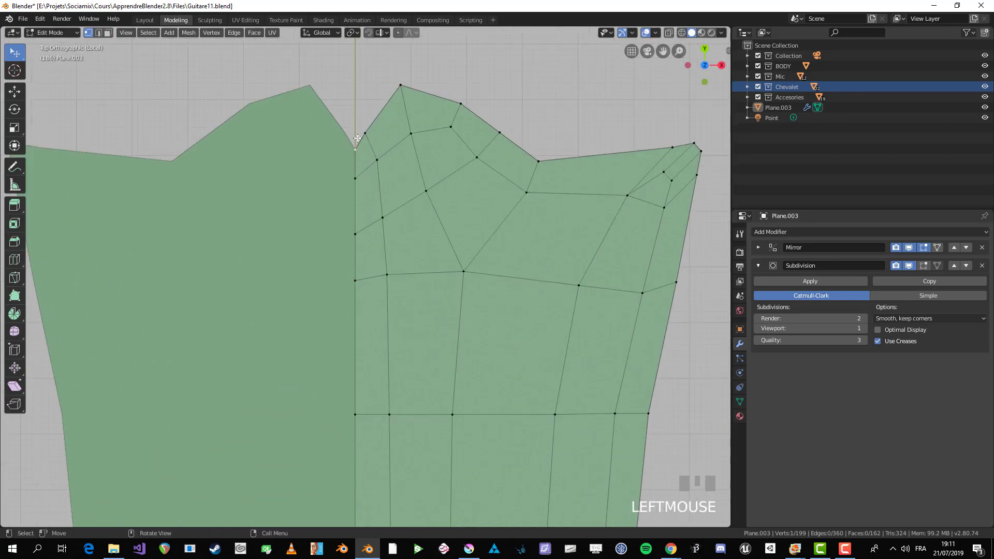
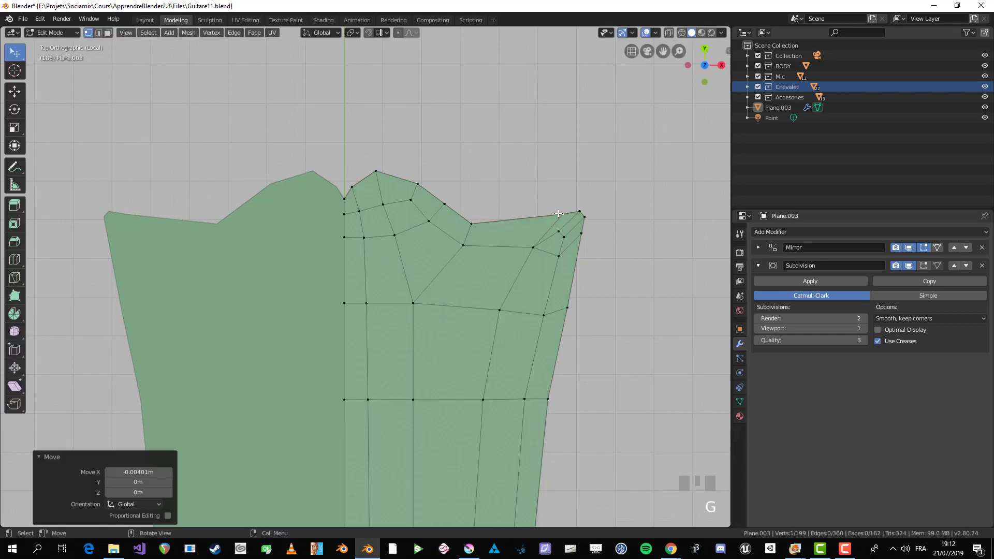
- Nudge the headstock's outer top corner vertex slightly inward along X and begin selecting a vertex row
key("Tab")
scroll("down", 3)
scroll("up", 3)
left_click(519, 295)
key("g")
key("alt+a")
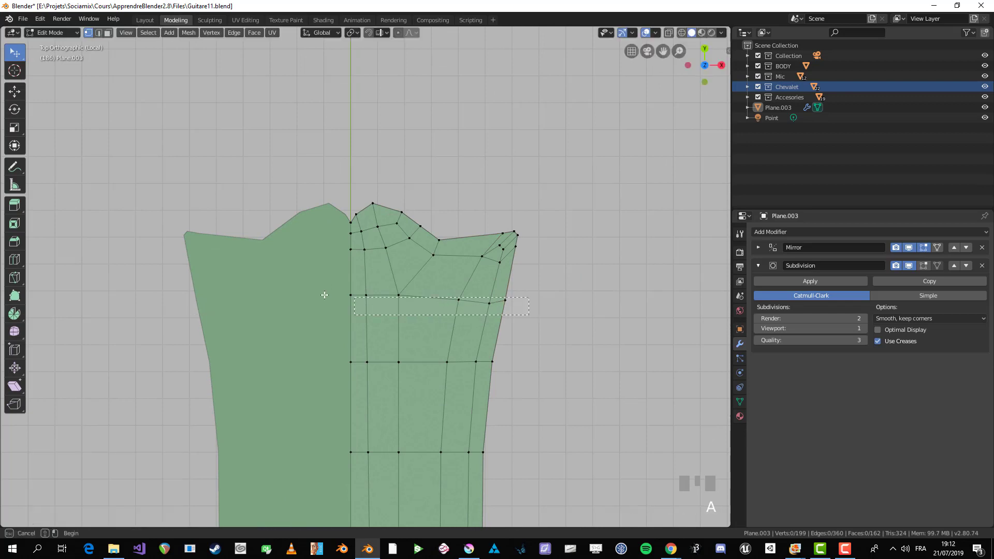
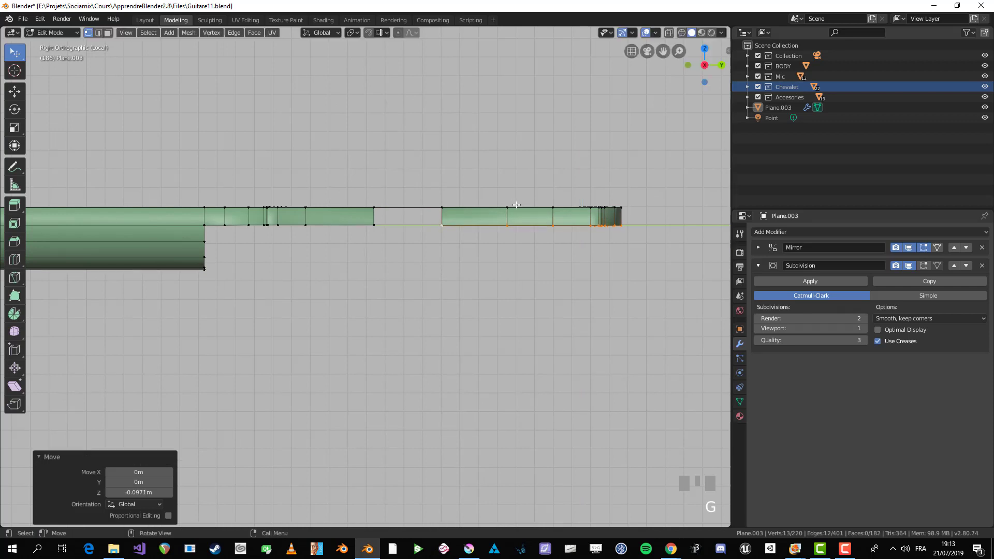
- Orbit the view to see the lowered neck section in 3D
left_click_drag(494, 245, 486, 230)
- Select the headstock geometry so it can be tilted down from the neck end
key("alt+a")
left_click(485, 231)
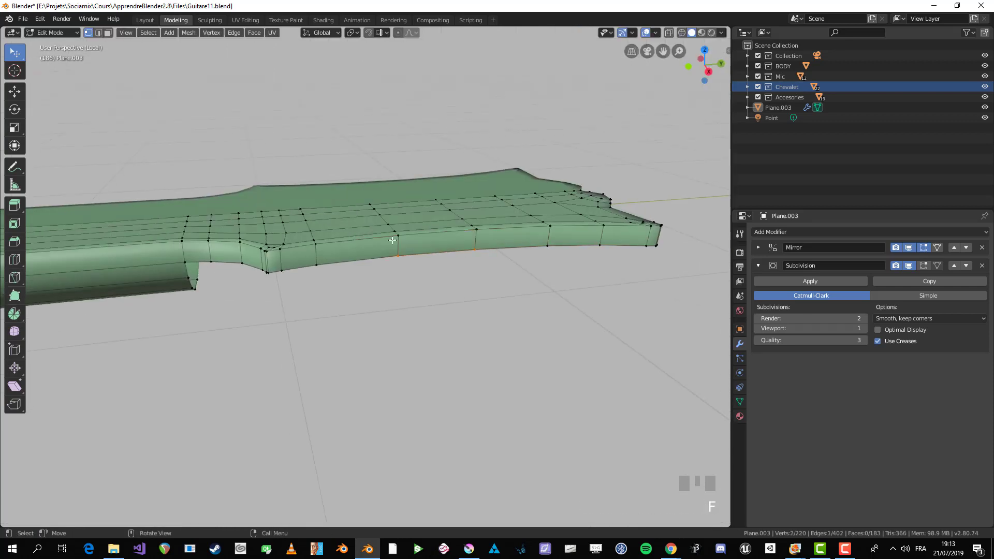
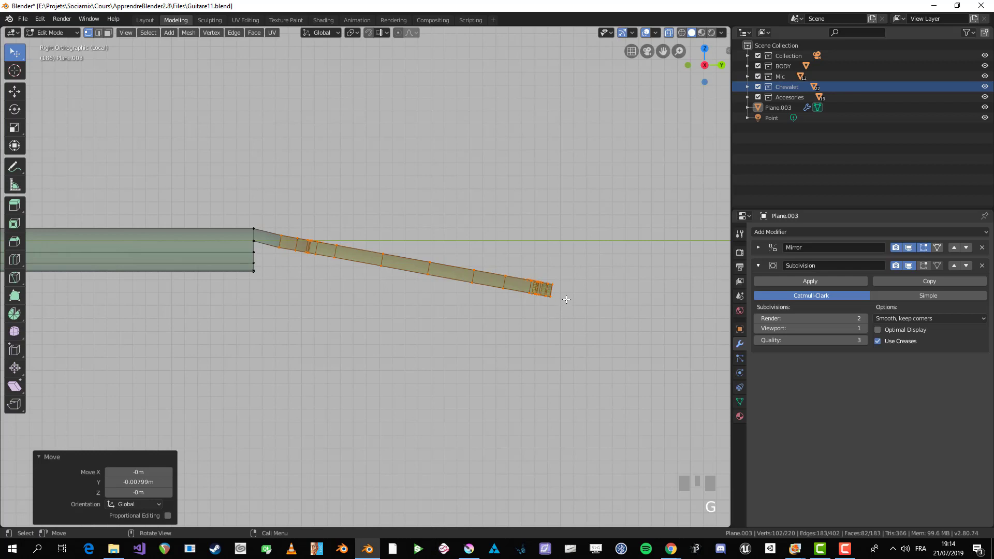
- Select the lower joint edges in X-ray and switch to Right Orthographic view
key("alt+a")
scroll("up", 3)
left_click_drag(225, 282, 384, 288)
key("alt+z")
scroll("up", 3)
key("alt+z")
key("b")
key("KP_3")
- Extrude the joint edges down and back beneath the neck, then preview in Object Mode
key("e")
left_click(402, 274)
key("e")
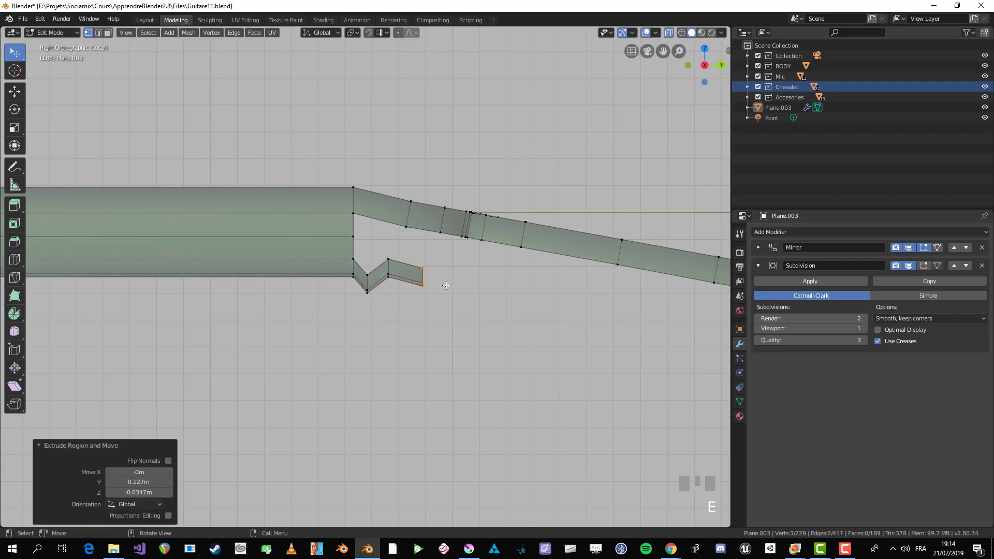
key("Tab")
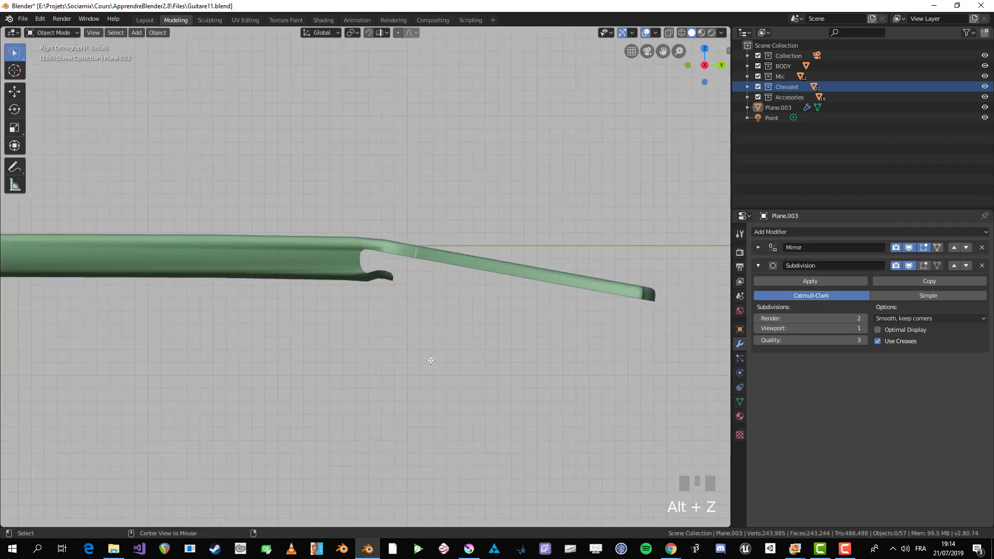
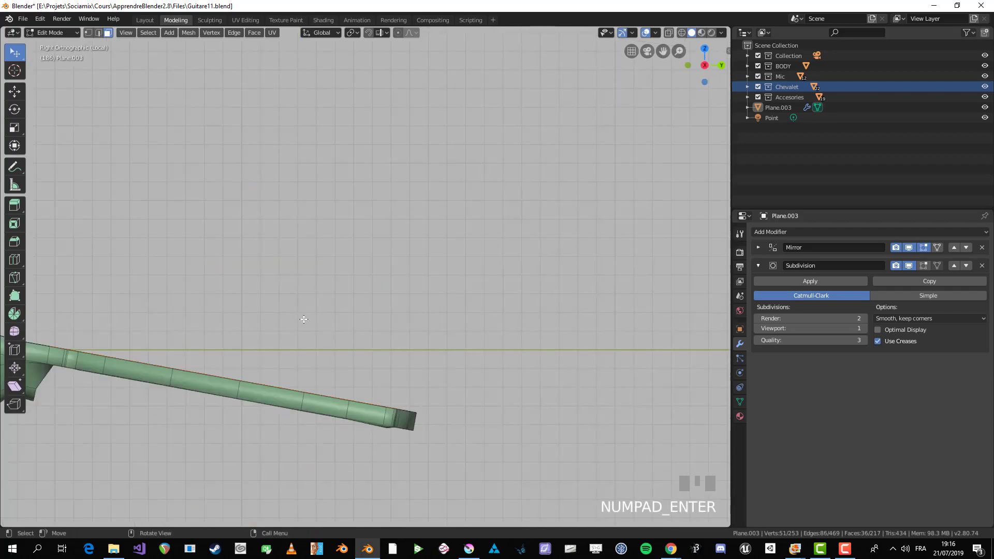
- Duplicate the headstock face grid with Shift+D and place it about 0.095 m lower along Z
left_click_drag(297, 359, 452, 314)
key("alt+z")
scroll("up", 3)
key("shift+d")
scroll("down", 3)
left_click_drag(448, 273, 340, 311)
key("alt+z")
scroll("up", 3)
- In vertex mode, select the headstock joint corner vertex and start moving it
scroll("up", 3)
scroll("up", 3)
key("1")
scroll("up", 3)
key("alt+a")
left_click(340, 311)
key("g")
- Reposition the joint vertex along its edge, leaving a small notch at the neck's edge
left_click(356, 293)
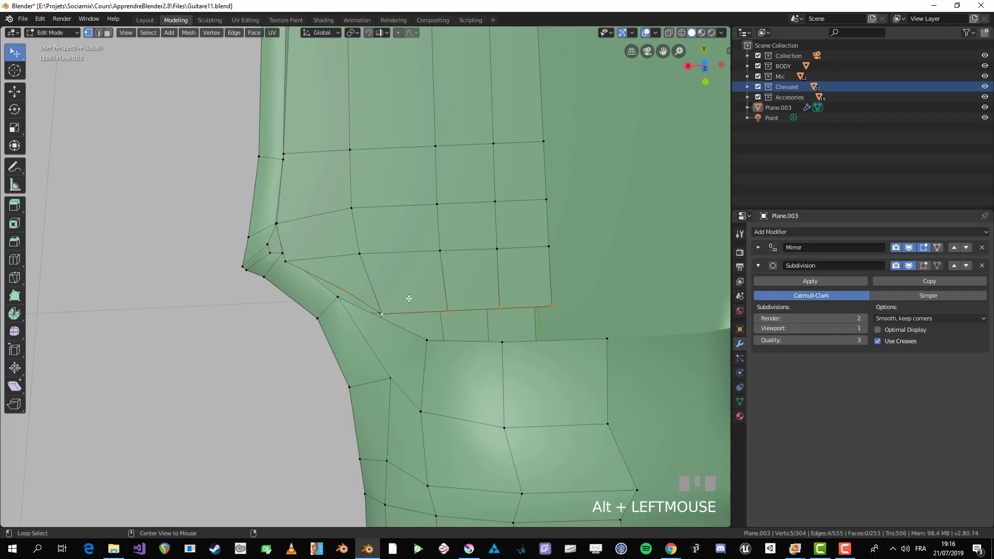
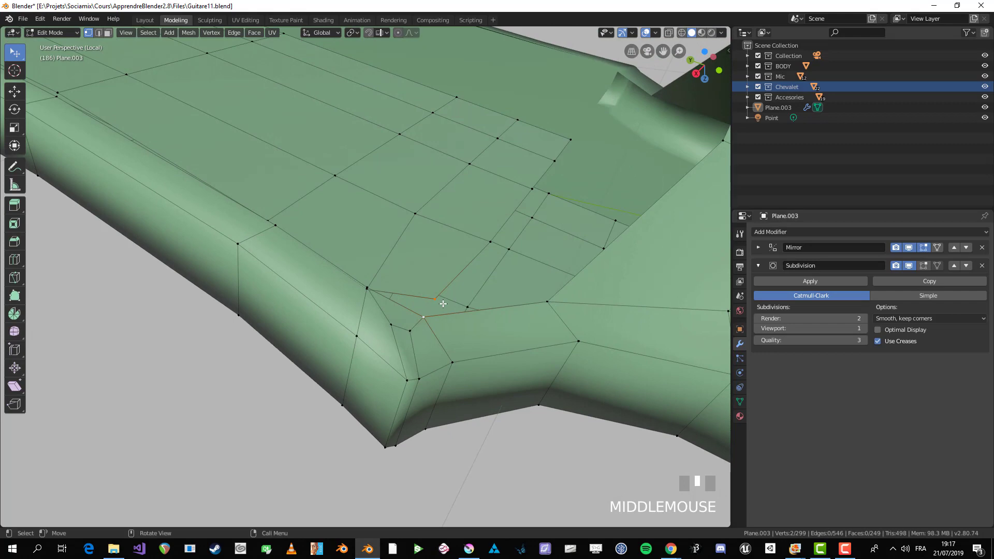
key("alt+m")
key("alt+a")
key("b")
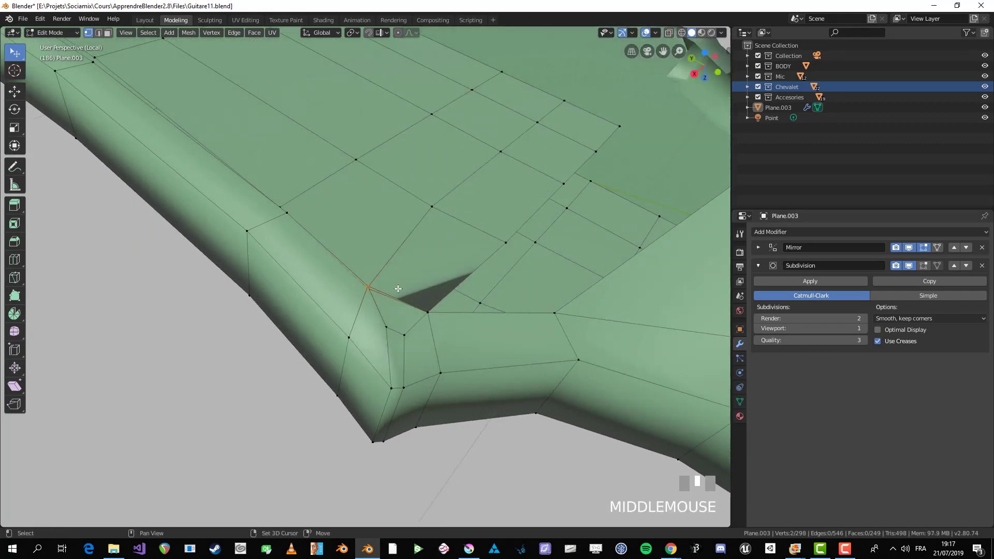
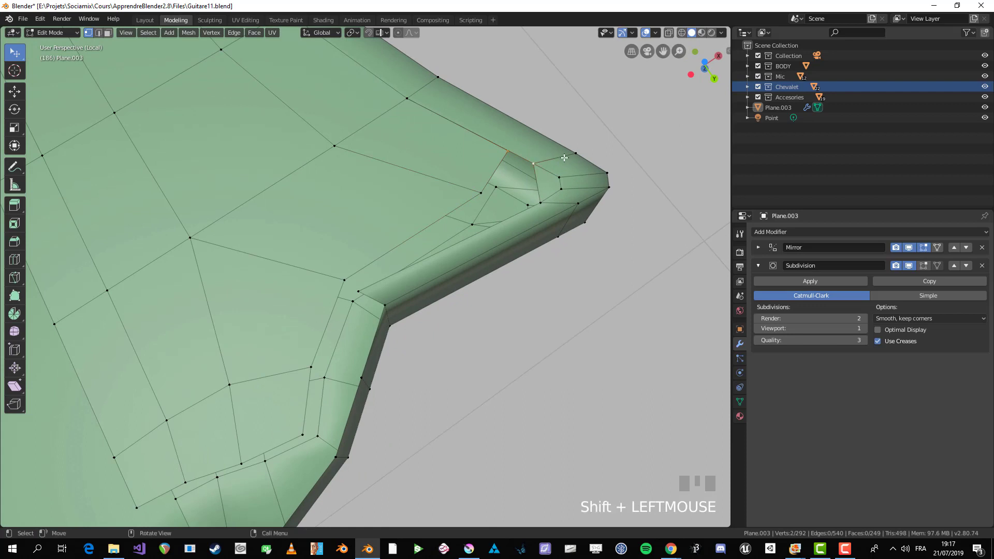
- Merge the stray corner vertices At Last to clean the joint edge loops
key("alt+m")
key("ctrl+z")
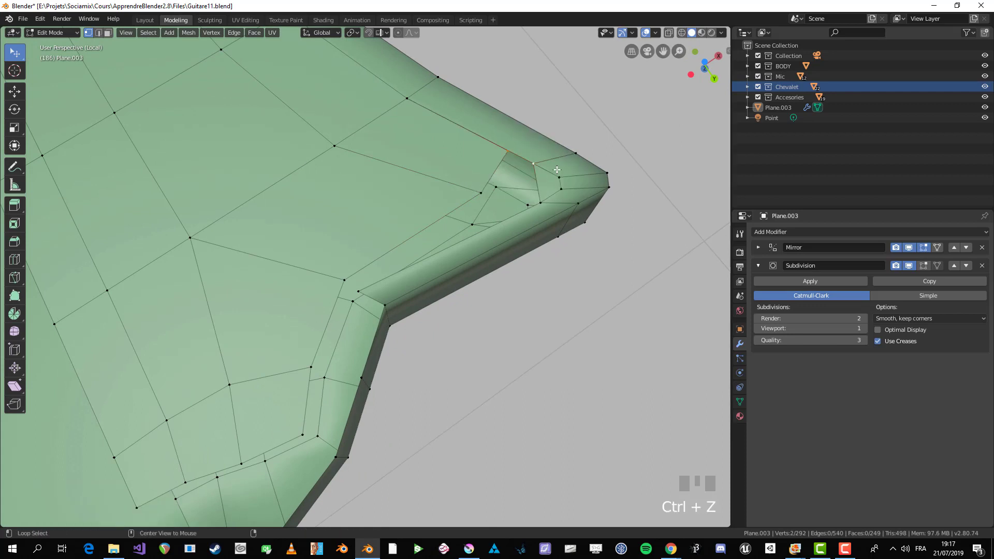
key("Return")
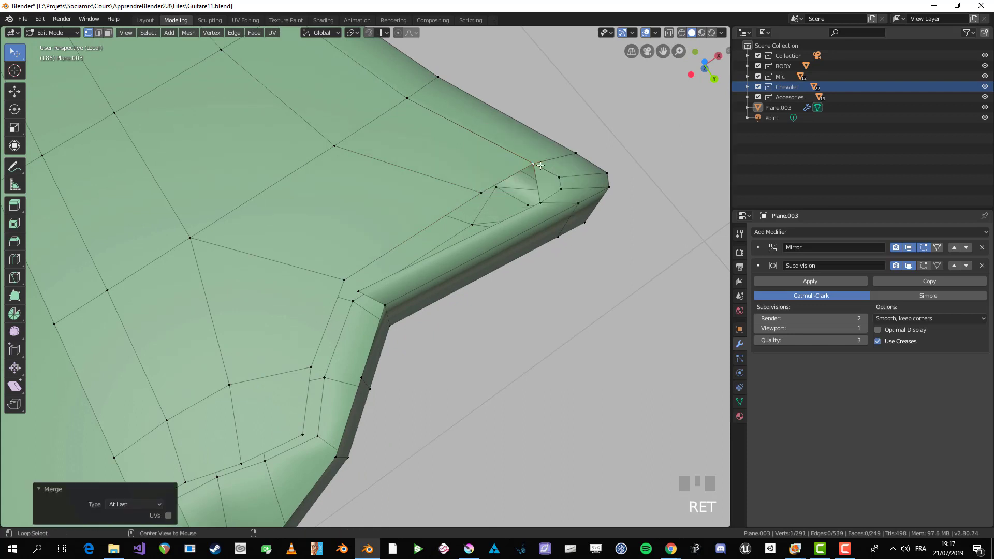
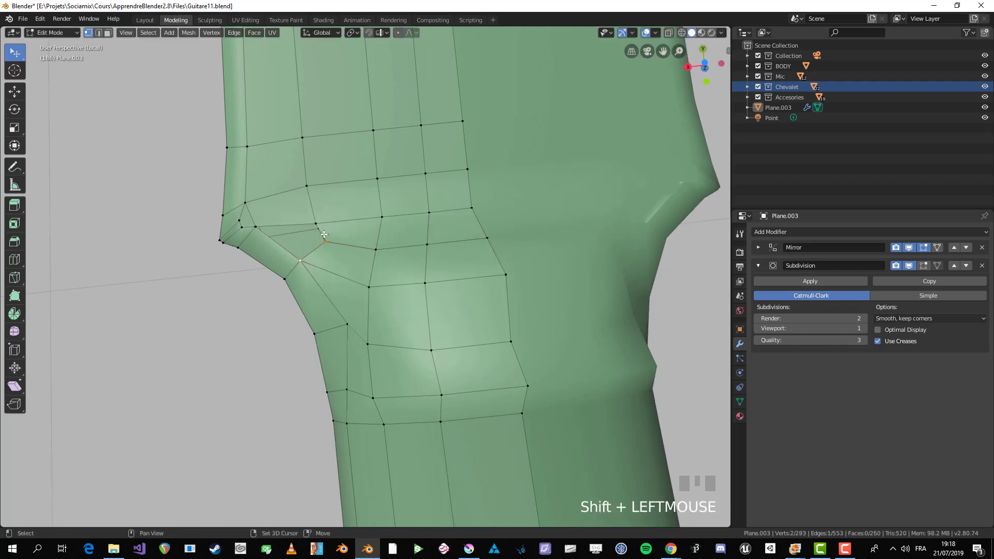
- Select joint vertices and shift them sideways along global X to reshape the flare
key("f")
key("alt+a")
scroll("down", 3)
middle_click(359, 299)
left_click(363, 297)
key("g")
left_click(356, 300)
- Check the neck profile in Object Mode, then return to editing
key("Tab")
scroll("down", 3)
left_click_drag(339, 302, 586, 231)
key("Tab")
key("alt+a")
- Switch to bottom orthographic X-ray view and circle-select the flare vertices
key("KP_7")
scroll("up", 3)
key("alt+z")
key("c")
left_click(586, 230)
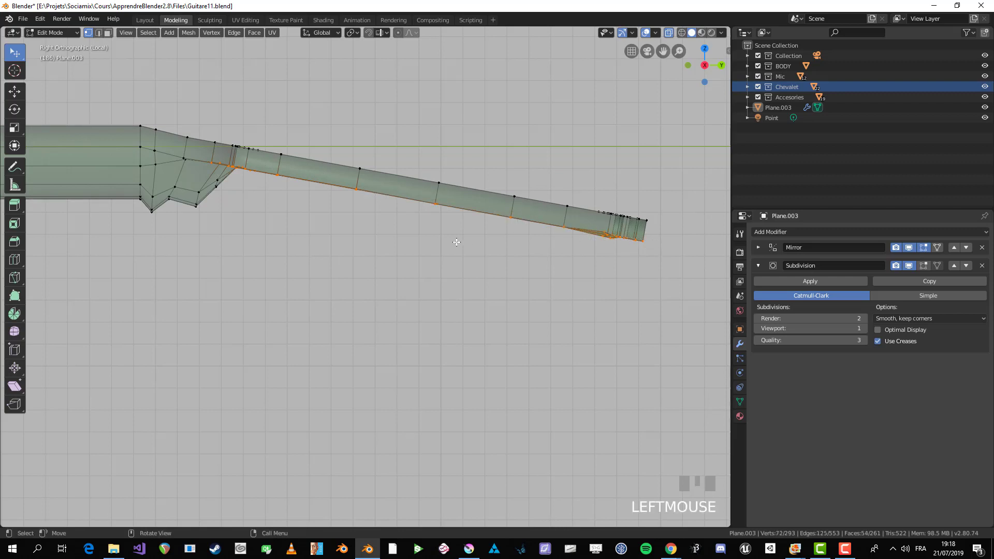
scroll("down", 3)
scroll("up", 3)
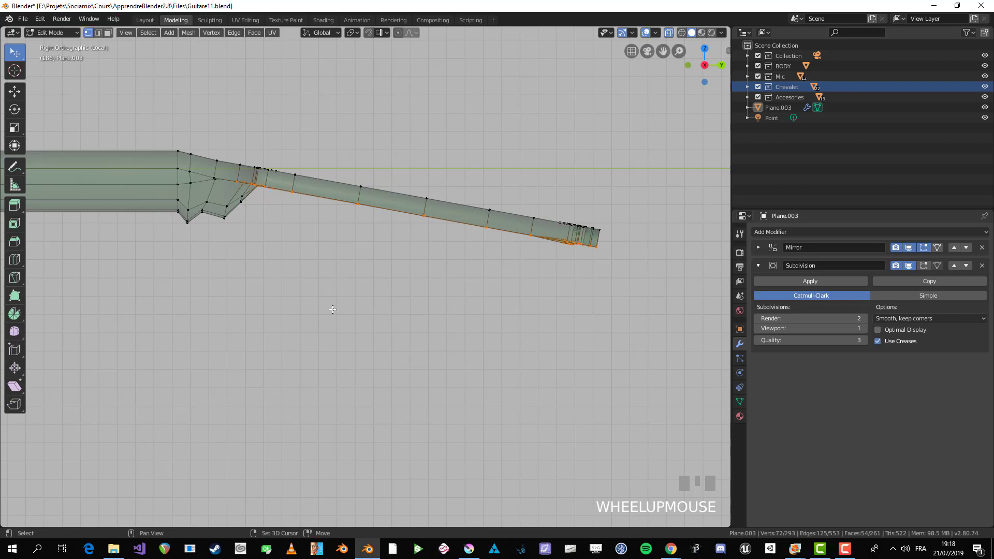
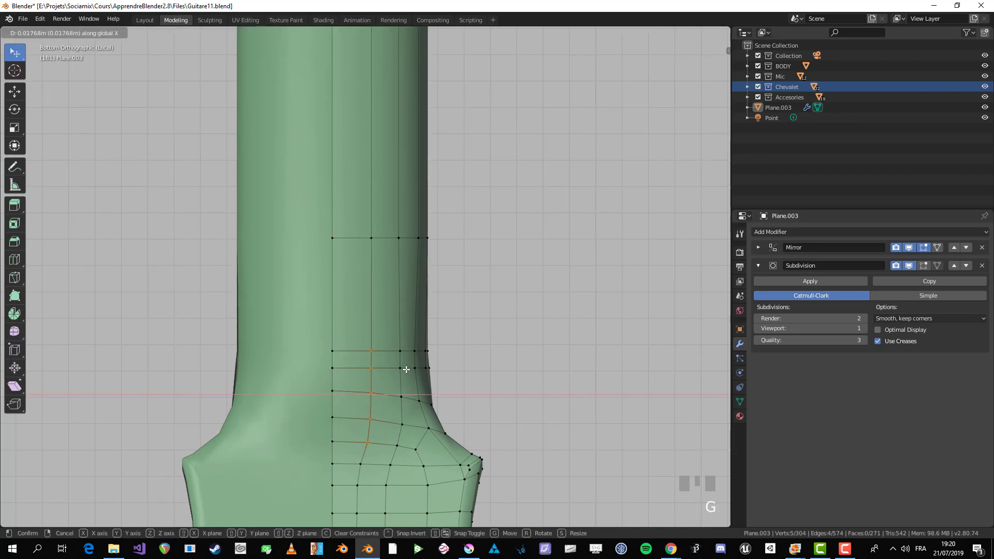
- Confirm the sideways move and circle-select vertices at the headstock flare base
key("alt+a")
left_click_drag(382, 442, 415, 398)
key("c")
right_click(416, 398)
key("alt+a")
scroll("down", 3)
- Move the flare-base vertex row about 0.006 m further along X
left_click_drag(358, 397, 373, 239)
scroll("up", 3)
left_click(374, 239)
key("g")
left_click(384, 389)
- Box-select a vertex path up the headstock for the next adjustment
key("alt+a")
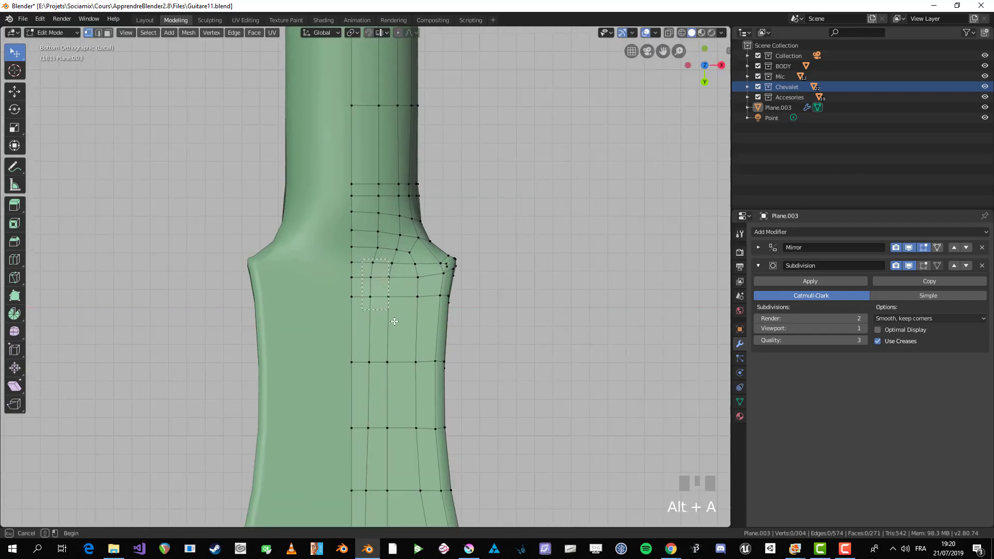
key("b")
key("alt+a")
key("b")
key("alt+a")
key("b")
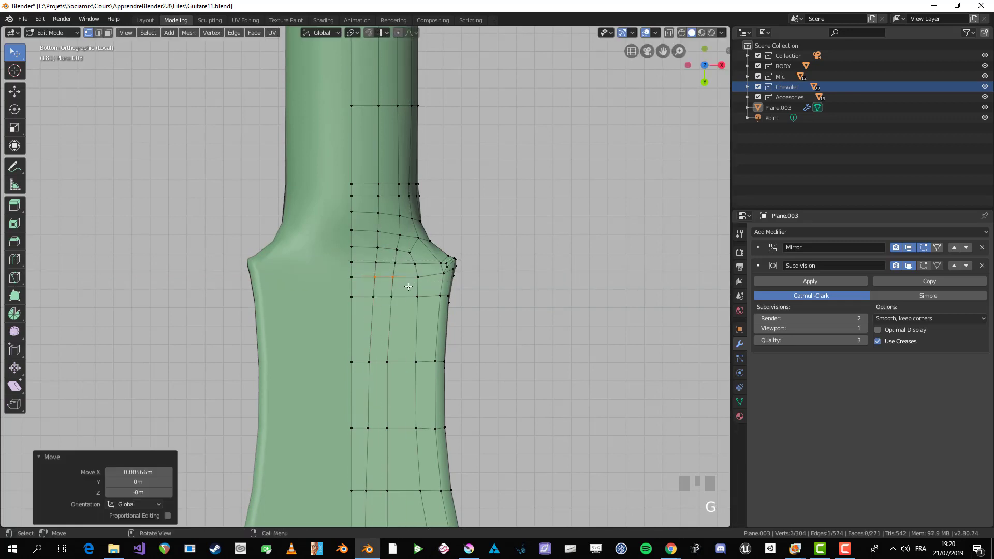
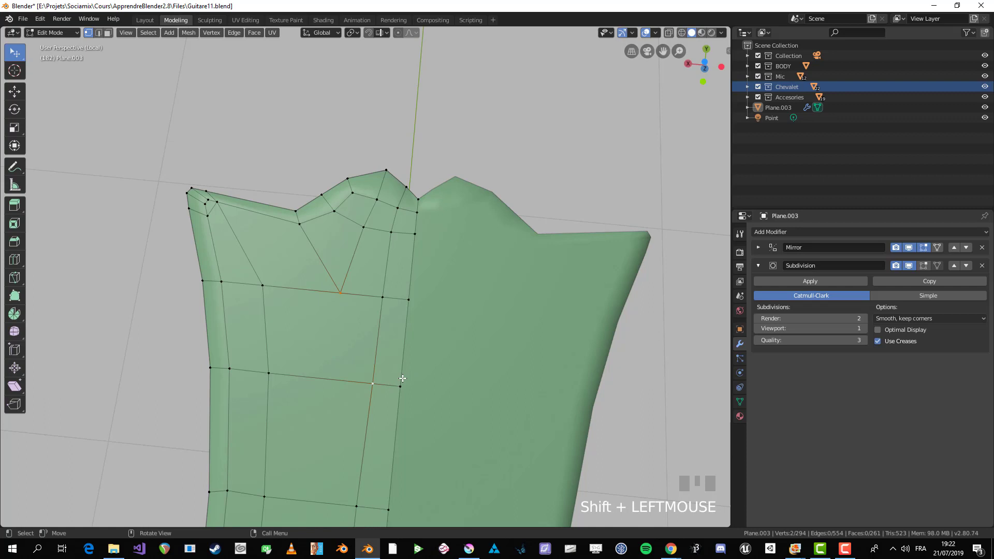
- Join the selected headstock vertices with a new diagonal edge and add a loop cut across the faces
key("j")
key("alt+a")
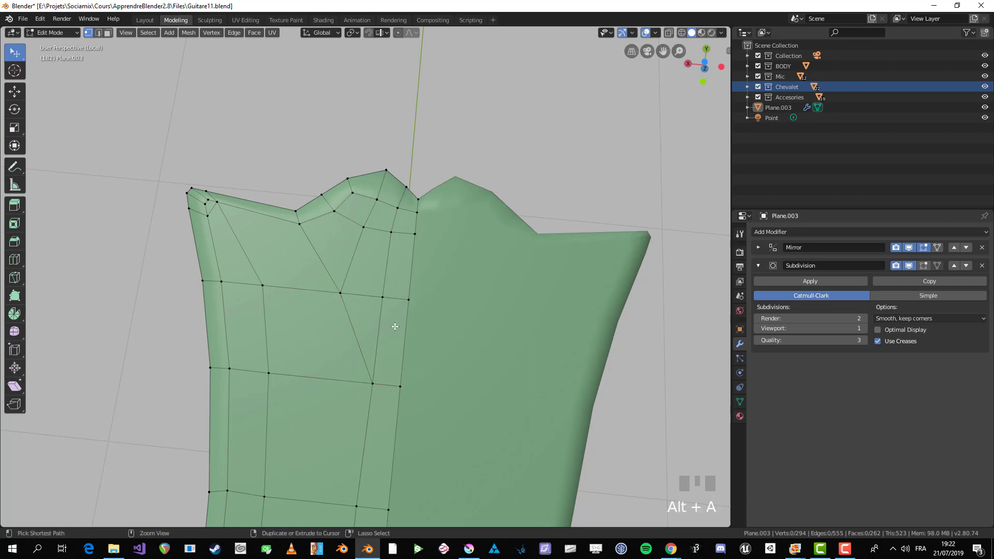
key("ctrl+r")
left_click(409, 332)
key("s")
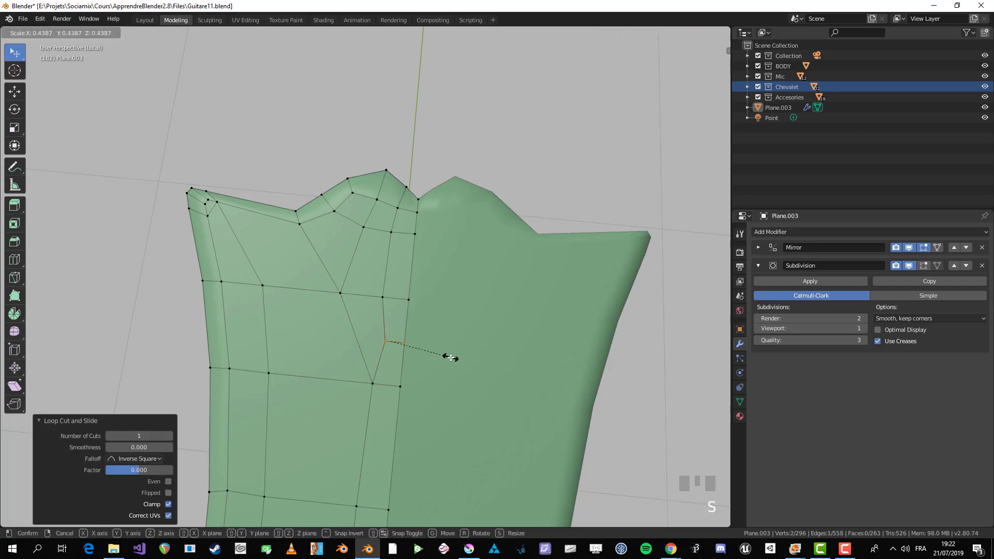
key("alt+a")
- Slide the vertical edge loop sideways along the headstock to even out the grid columns
scroll("down", 3)
scroll("up", 3)
left_click(384, 332)
scroll("down", 3)
key("Tab")
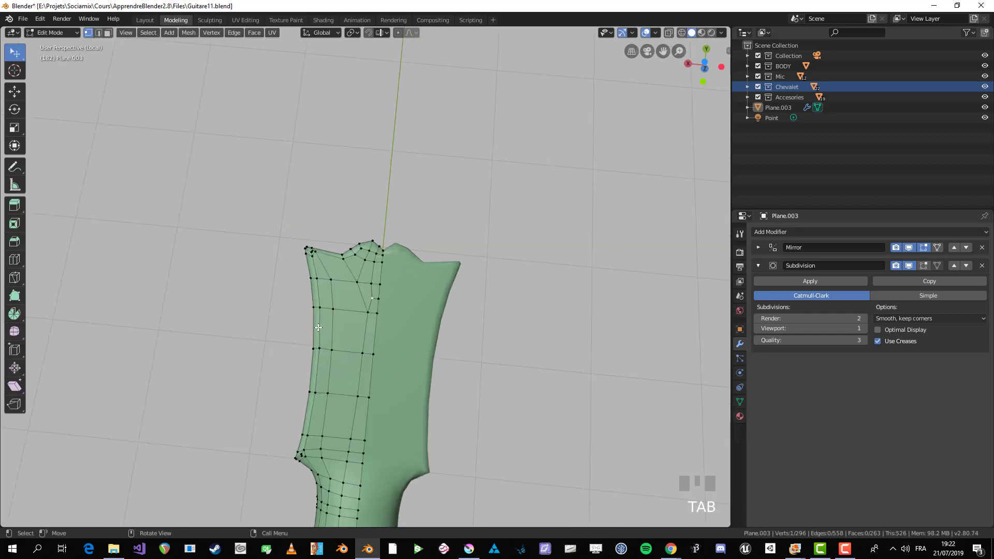
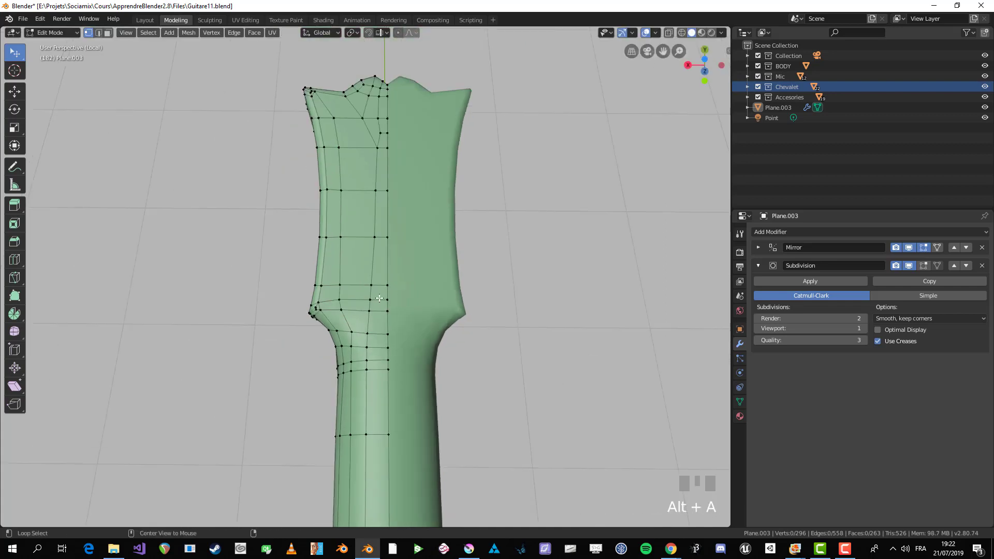
key("b")
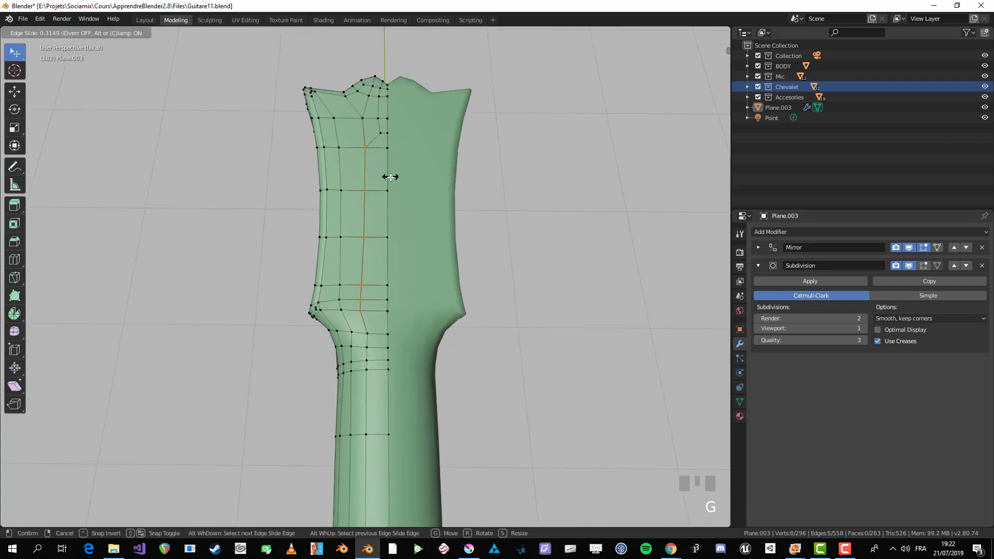
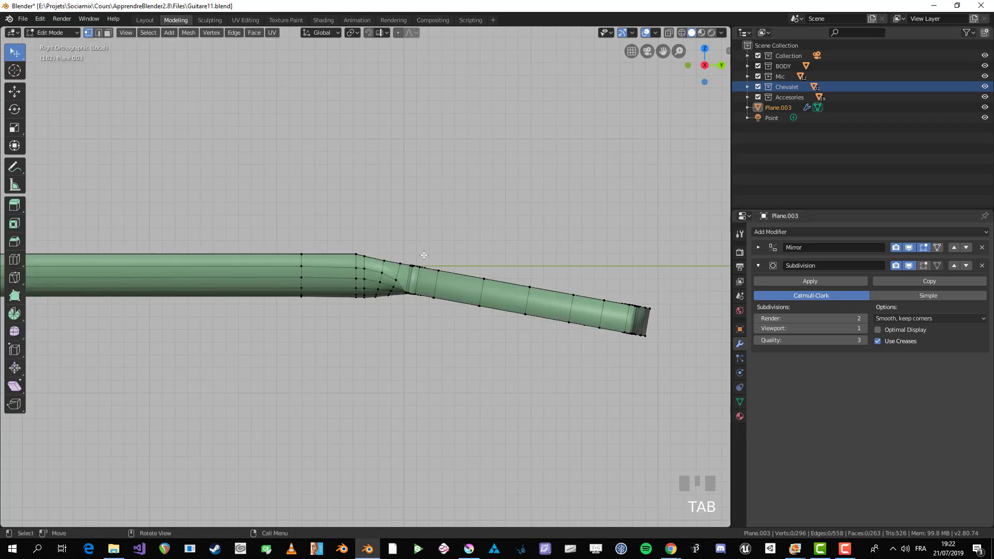
left_click_drag(466, 371, 420, 288)
scroll("down", 3)
key("KP_1")
key("KP_1")
key("KP_1")
scroll("down", 3)
key("Tab")
scroll("up", 3)
key("Tab")
scroll("up", 3)
key("Tab")
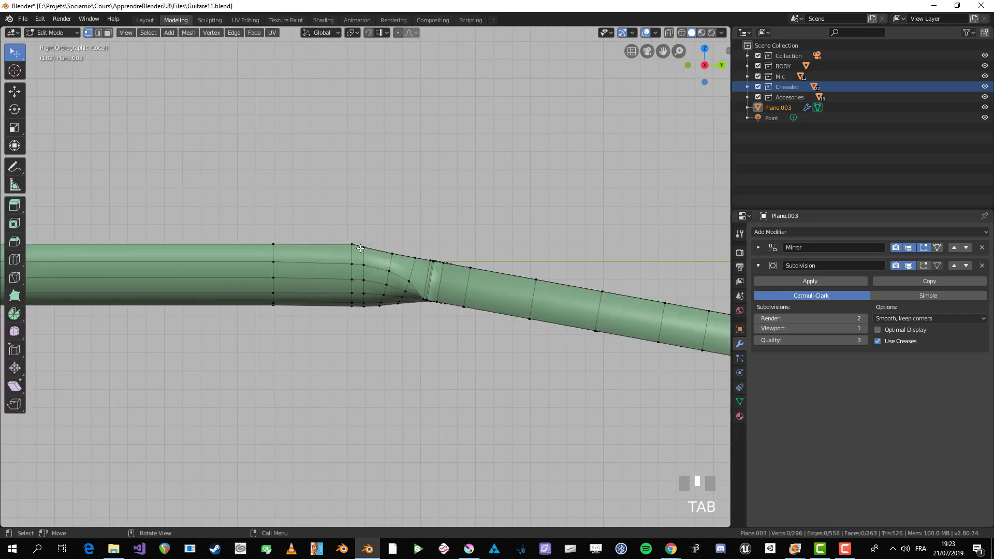
middle_click(418, 300)
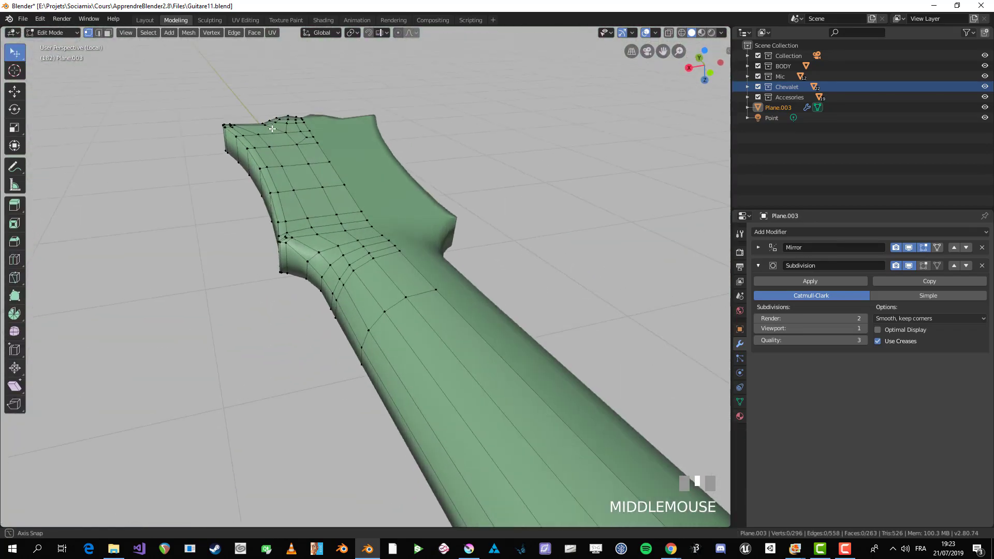
scroll("up", 3)
middle_click(191, 227)
scroll("down", 3)
middle_click(273, 243)
scroll("down", 3)
middle_click(387, 274)
scroll("up", 3)
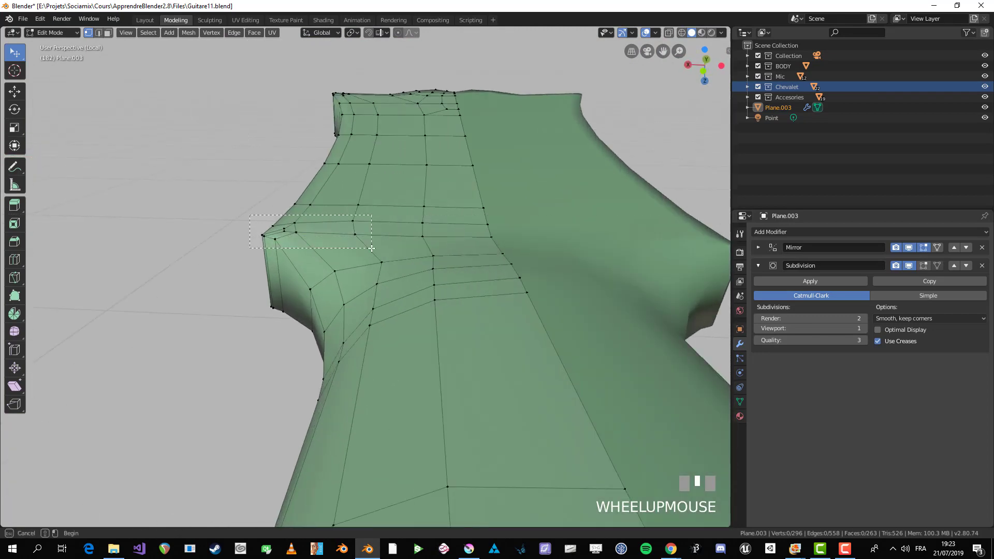
- Box-select the row of vertices along the neck-to-headstock joint from the side
key("b")
left_click_drag(309, 251, 507, 245)
key("r")
scroll("down", 3)
key("Tab")
left_click_drag(372, 253, 272, 322)
key("Tab")
key("alt+a")
scroll("up", 3)
- Adjust the joint selection in Right Ortho view, picking the top edge of the joint
key("b")
scroll("down", 3)
scroll("up", 3)
key("alt+a")
key("ctrl+r")
key("alt+a")
left_click_drag(305, 297, 296, 235)
scroll("up", 3)
scroll("up", 3)
left_click(296, 234)
- Lower the joint vertices about 0.055 m along Z to form a dip in the side profile
key("g")
left_click_drag(352, 224, 397, 241)
left_click_drag(384, 266, 466, 238)
key("alt+a")
key("KP_2")
scroll("down", 3)
key("alt+z")
scroll("up", 3)
key("b")
key("s")
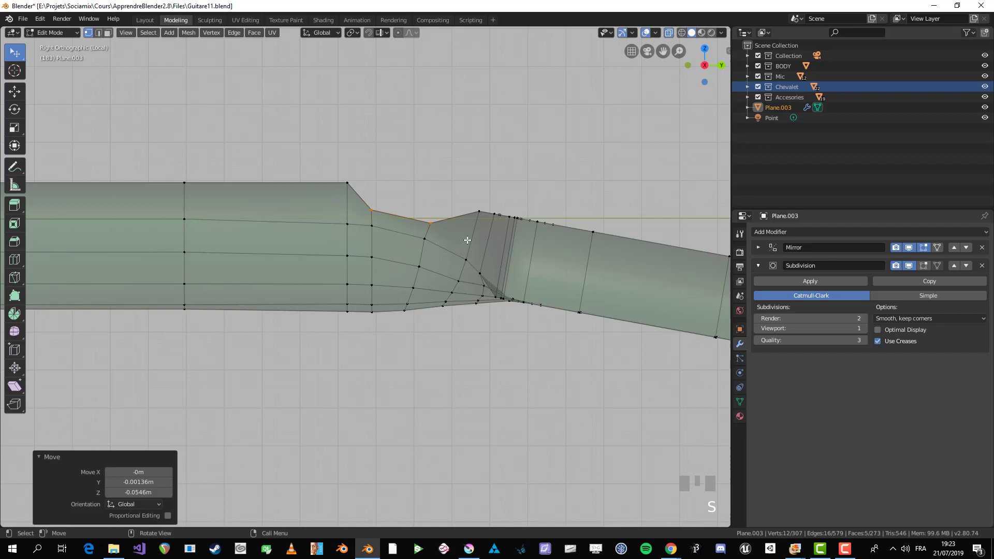
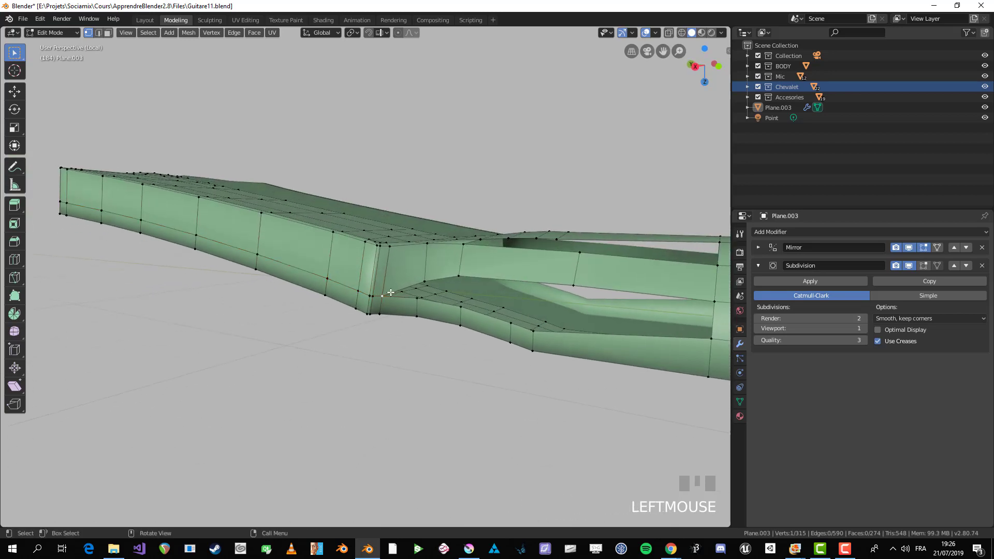
- Zoom in on the ripped vertex at the neck-to-headstock joint
scroll("up", 3)
- Rip the joint vertex loose so the neck loops can be rerouted into the headstock grid
key("v")
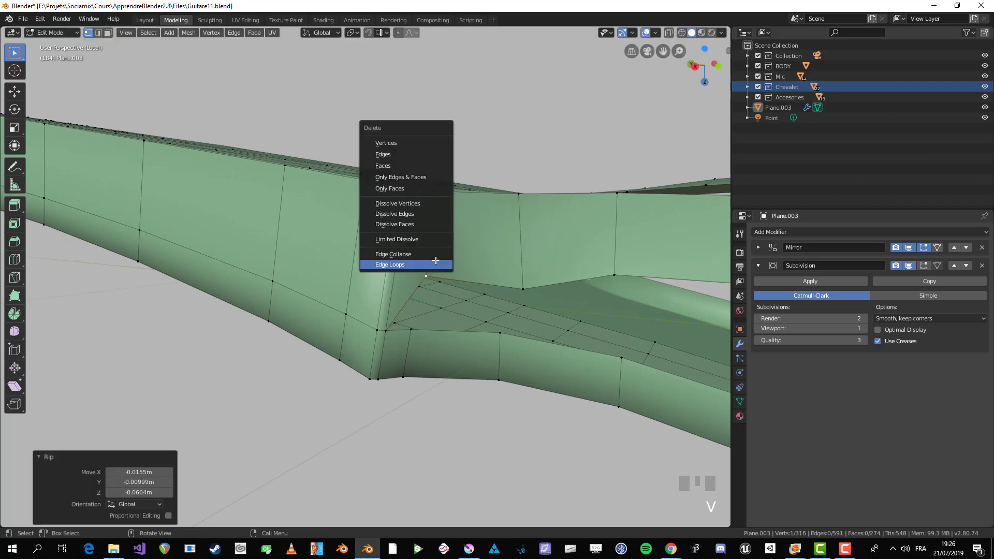
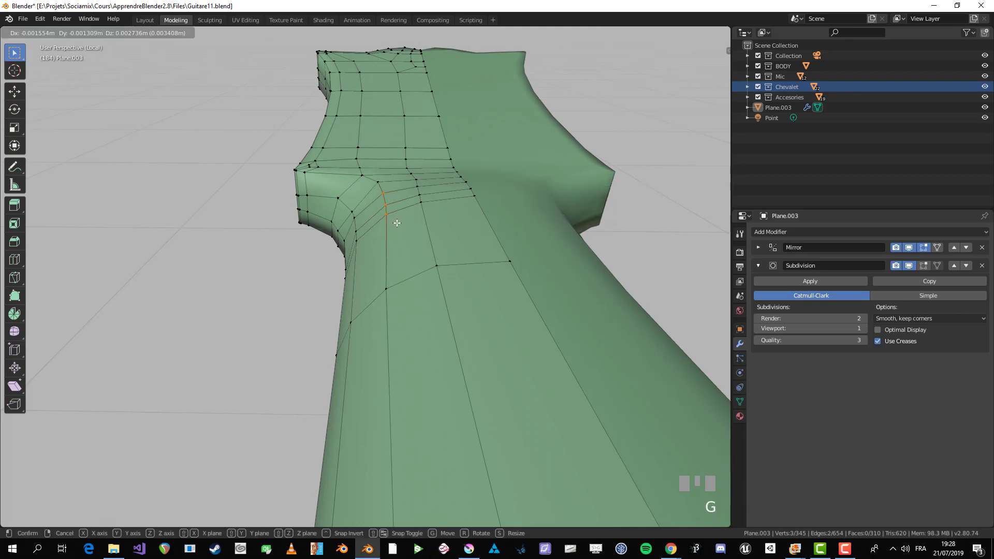
- Nudge a vertex on the joint's curve about 0.006 m along X to smooth the transition
key("alt+a")
key("b")
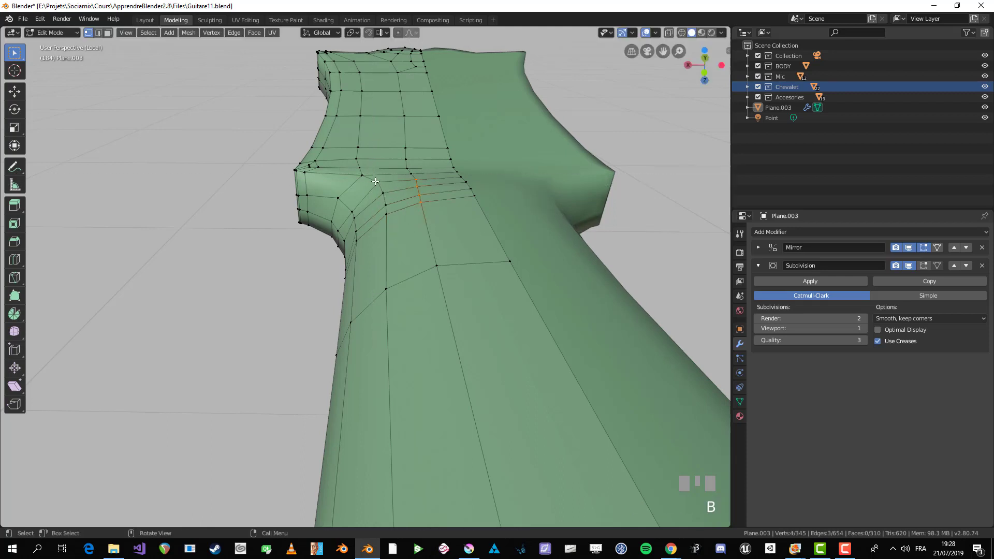
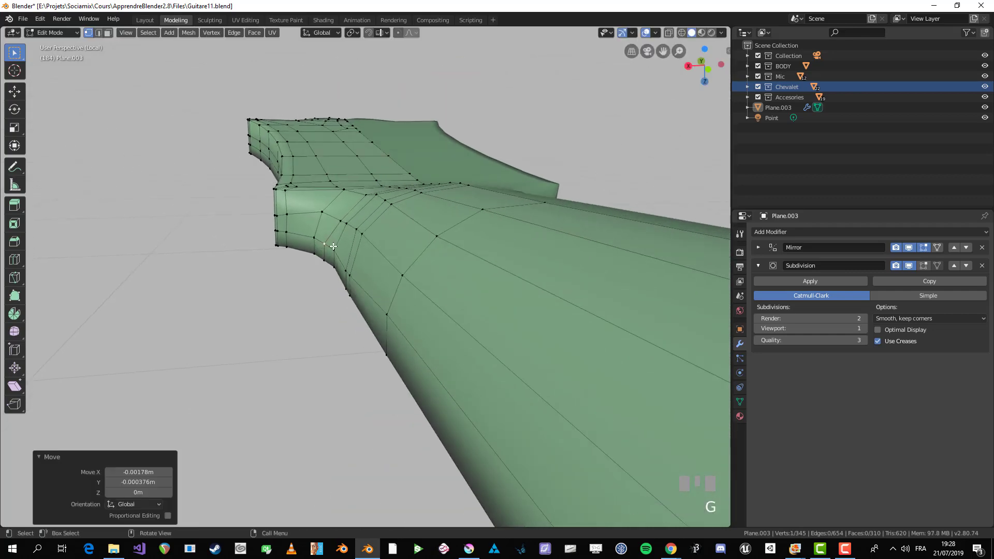
left_click(334, 246)
key("g")
key("alt+a")
key("b")
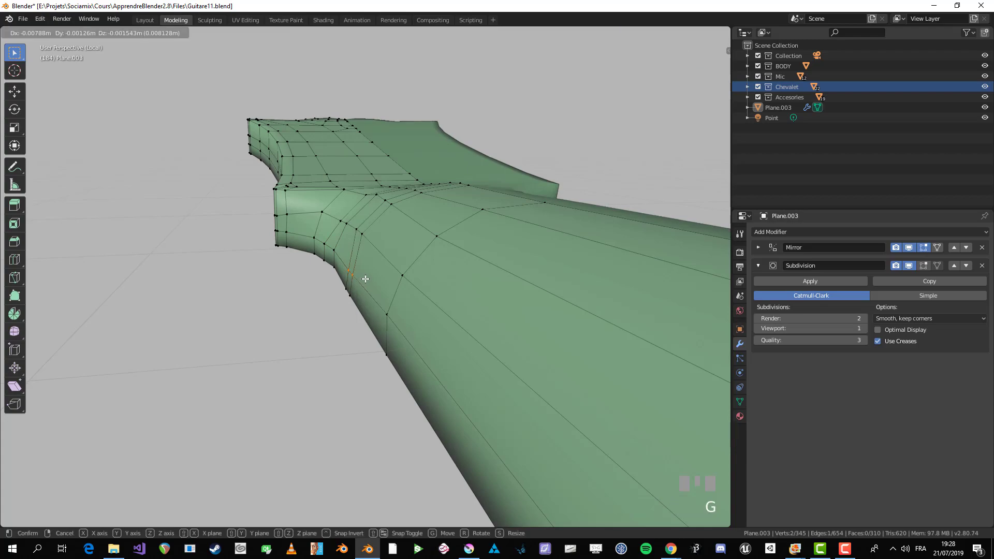
scroll("down", 3)
left_click_drag(409, 280, 374, 144)
key("alt+a")
- Check the rebuilt joint from Right Ortho in X-ray, toggling in and out of Edit Mode
scroll("down", 3)
key("Tab")
scroll("up", 3)
key("Tab")
key("KP_3")
key("alt+z")
scroll("up", 3)
key("alt+a")
key("c")
key("alt+z")
- Select the headstock section and shift it about 0.035 m downward in Right Ortho view
left_click(374, 143)
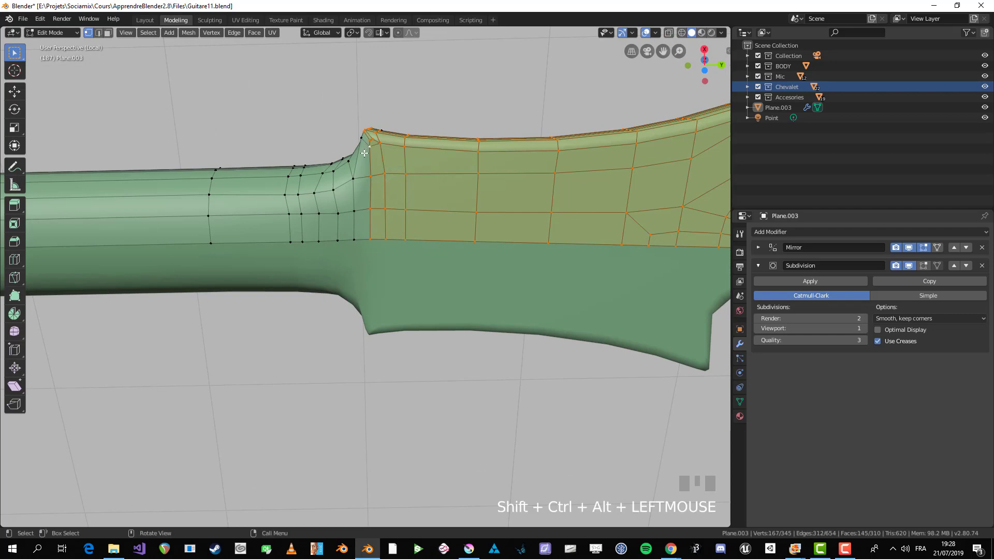
left_click_drag(361, 186, 383, 164)
key("KP_3")
scroll("up", 3)
key("g")
key("alt+z")
key("c")
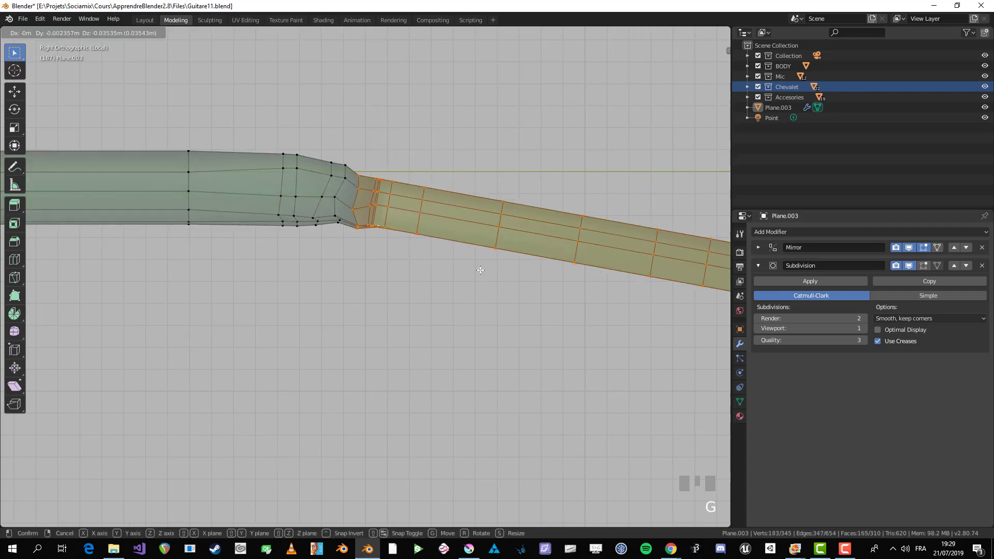
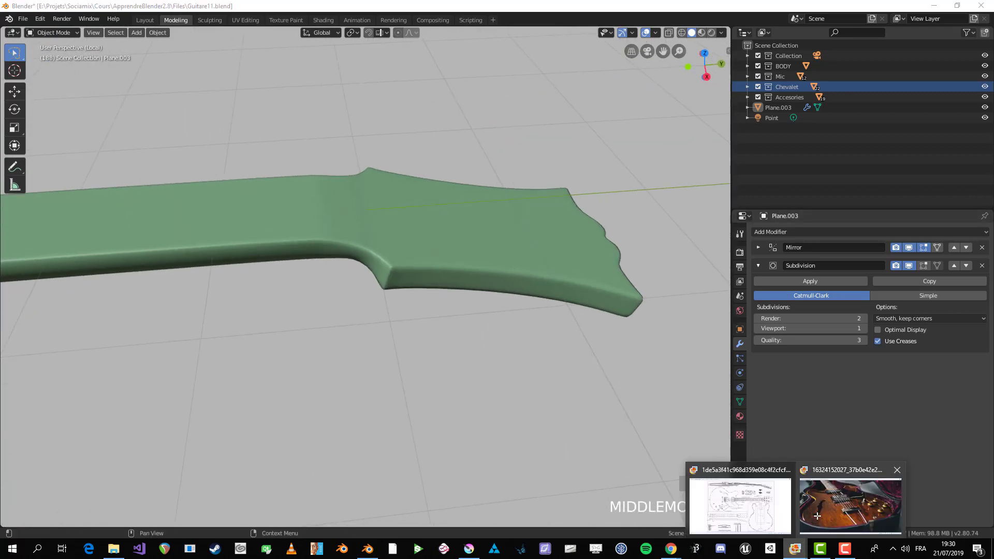
- In Edit Mode side view, select the joint vertices and lower the corner vertex along Z
scroll("down", 3)
key("KP_3")
key("Tab")
scroll("up", 3)
key("alt+a")
scroll("up", 3)
left_click_drag(381, 280, 414, 238)
key("alt+z")
key("b")
key("g")
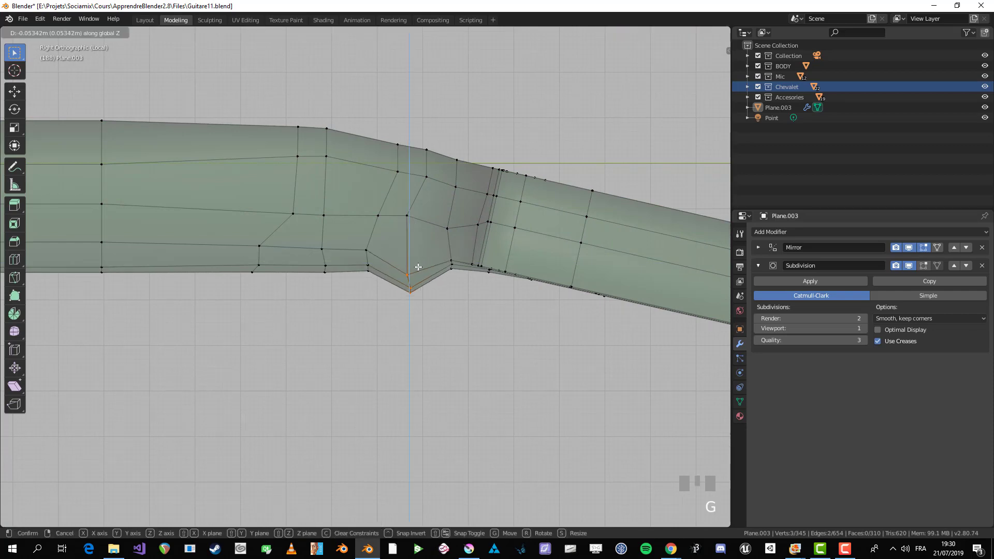
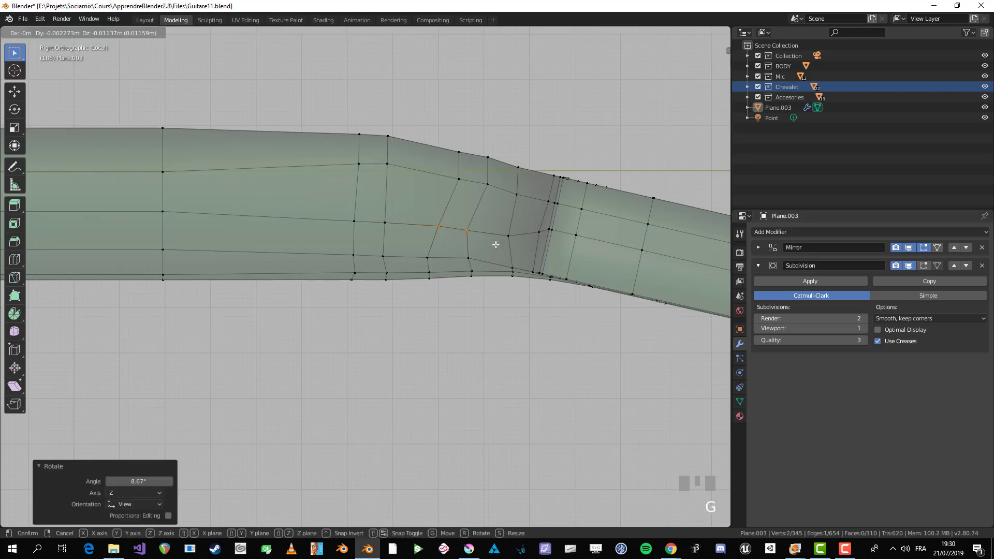
- Rotate the joint vertices about 8.7° and reselect vertices near the bend
key("alt+a")
key("b")
scroll("down", 3)
left_click_drag(538, 268, 437, 266)
left_click(437, 266)
key("c")
right_click(364, 254)
key("alt+a")
- Edge-slide the neck edge loop along its edges toward the headstock bend
key("b")
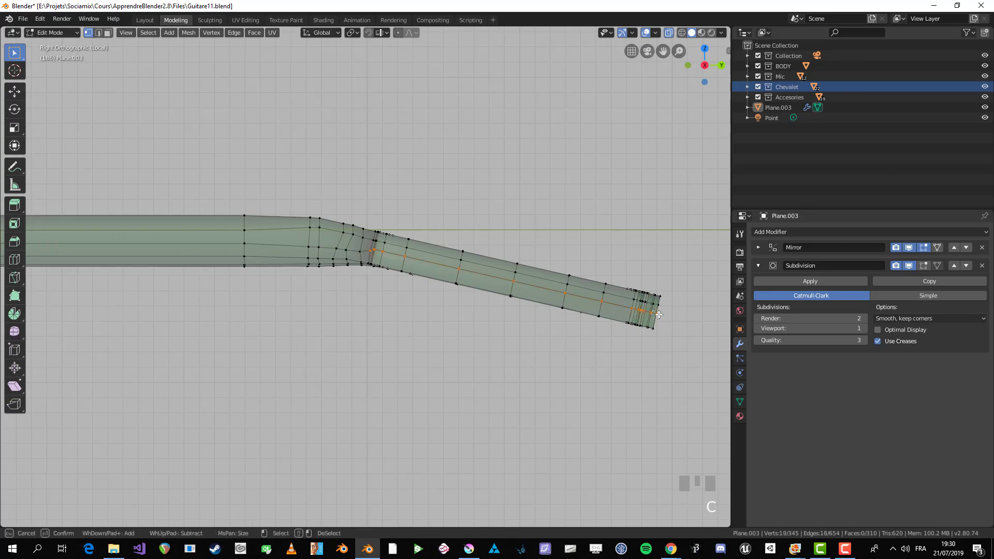
left_click(665, 313)
scroll("up", 3)
key("g")
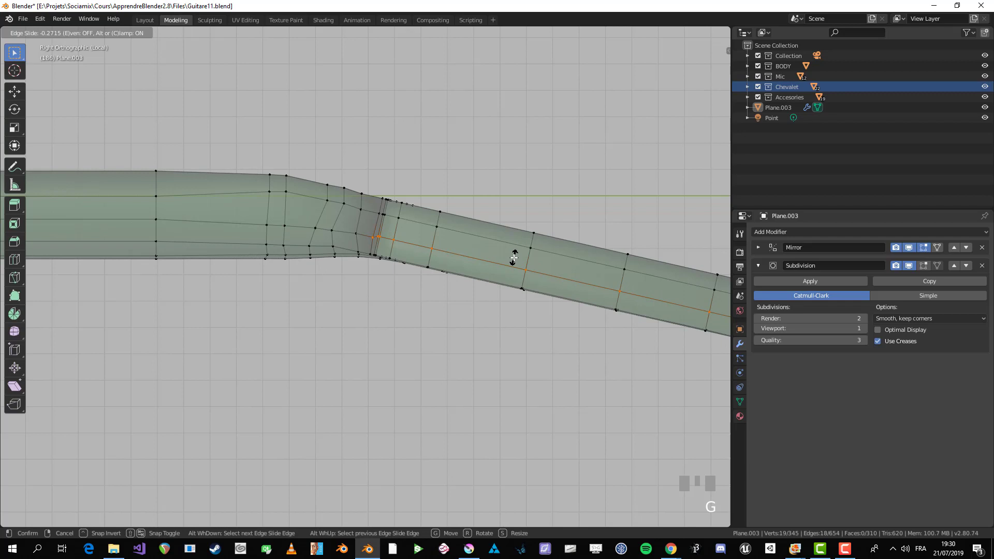
key("alt+a")
left_click_drag(373, 275, 467, 262)
- Select the bend vertices and nudge them into evener spacing along the angled profile
key("b")
key("alt+a")
key("b")
key("alt+a")
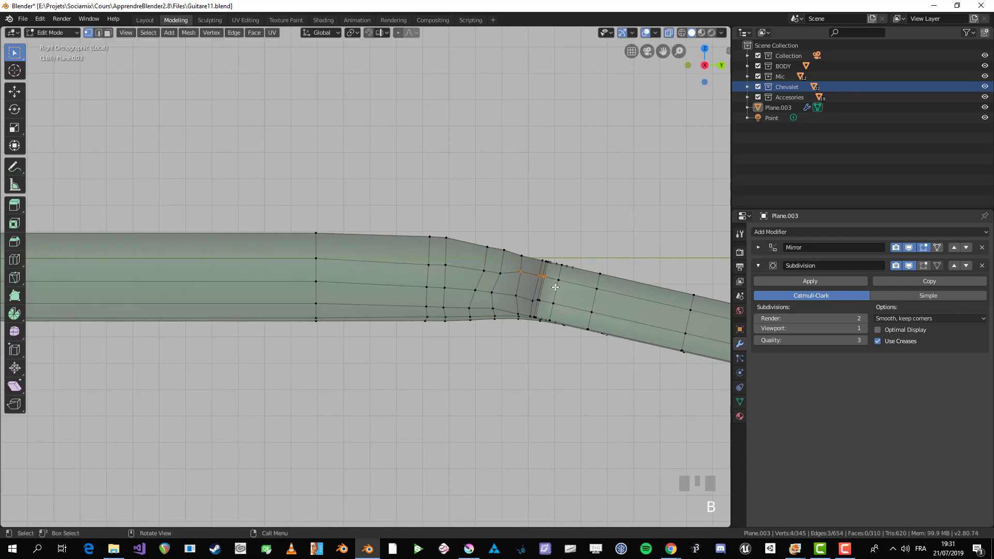
left_click(568, 281)
scroll("down", 3)
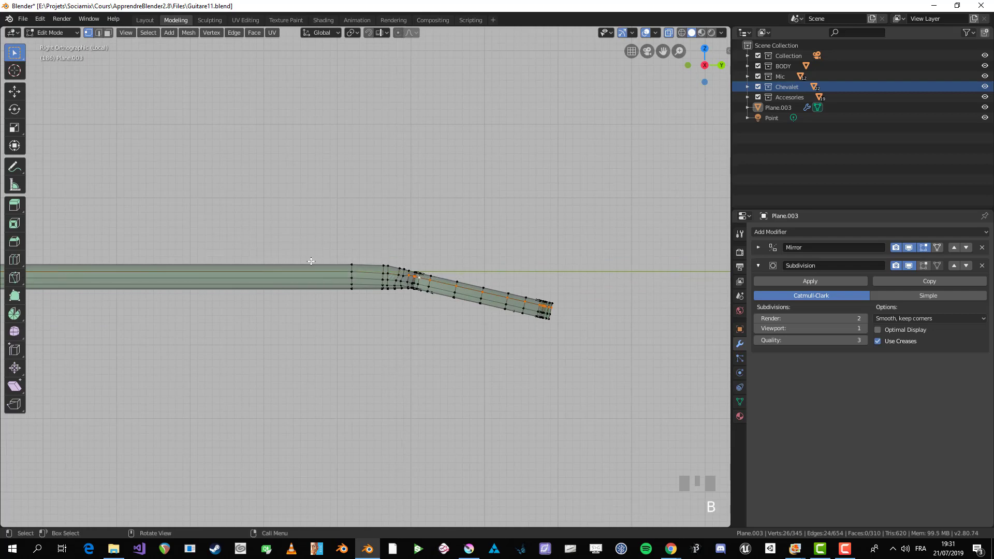
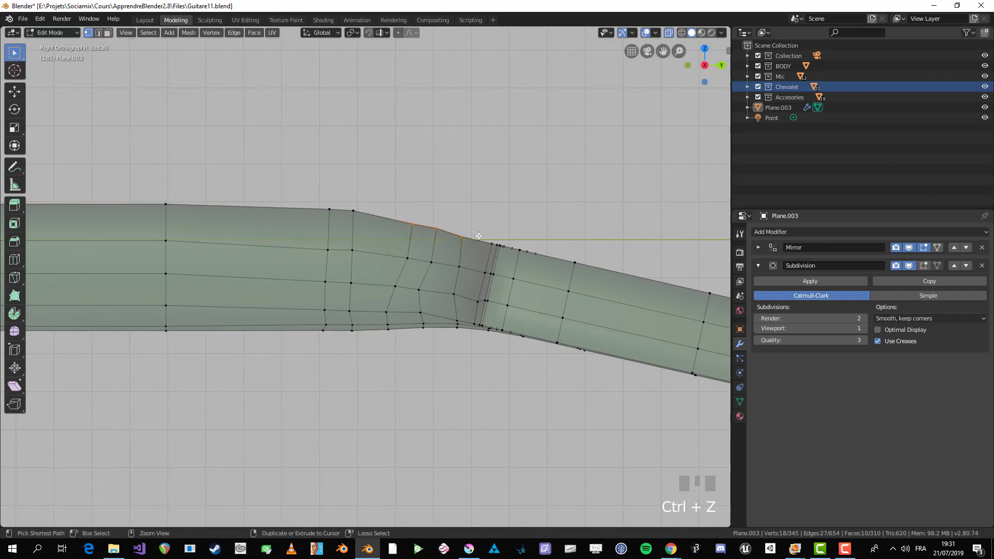
- Lower the top joint vertex about 0.007 m along Z to smooth the bend profile
key("g")
key("alt+a")
key("b")
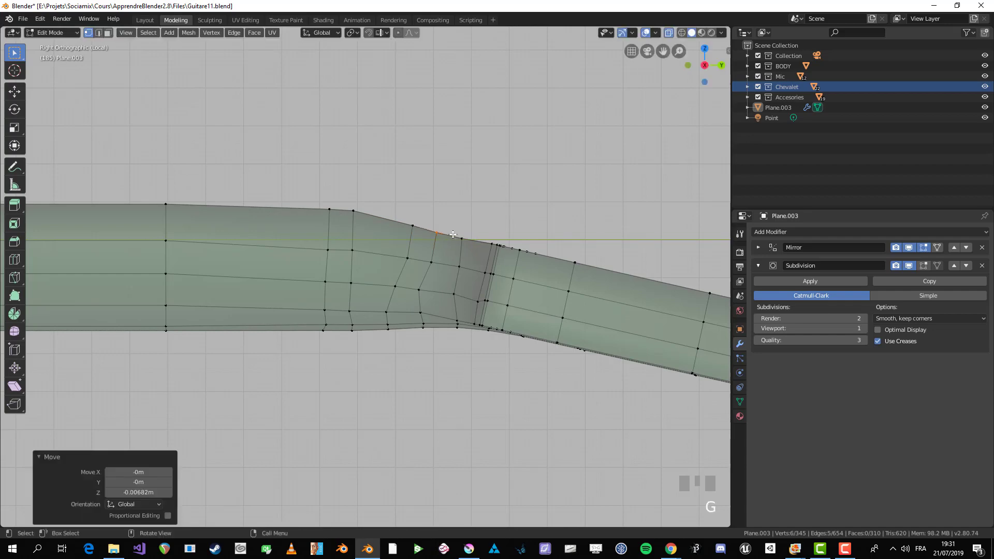
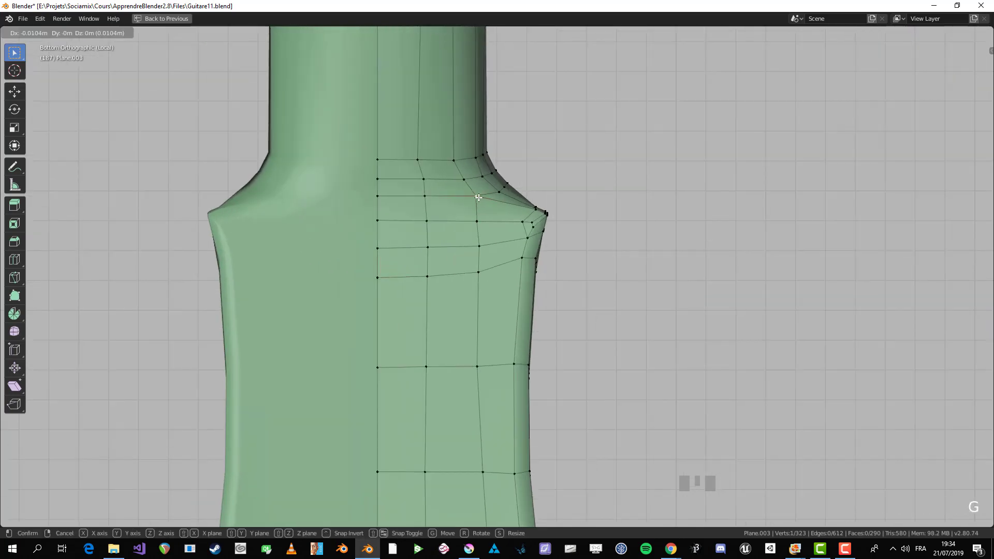
- Nudge the headstock corner vertices along X and orbit to check the rounded grid
left_click_drag(559, 230, 475, 225)
left_click_drag(412, 269, 552, 341)
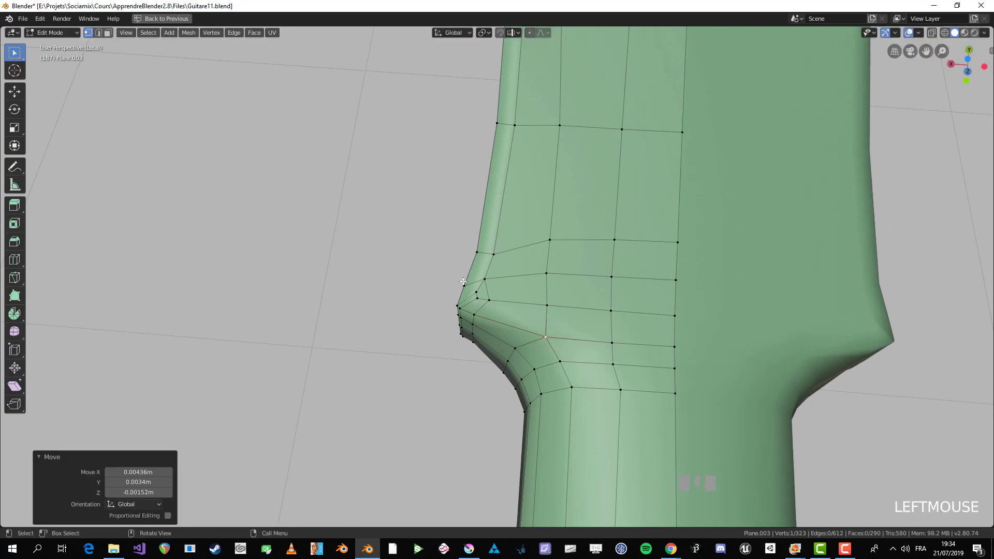
left_click_drag(468, 289, 484, 297)
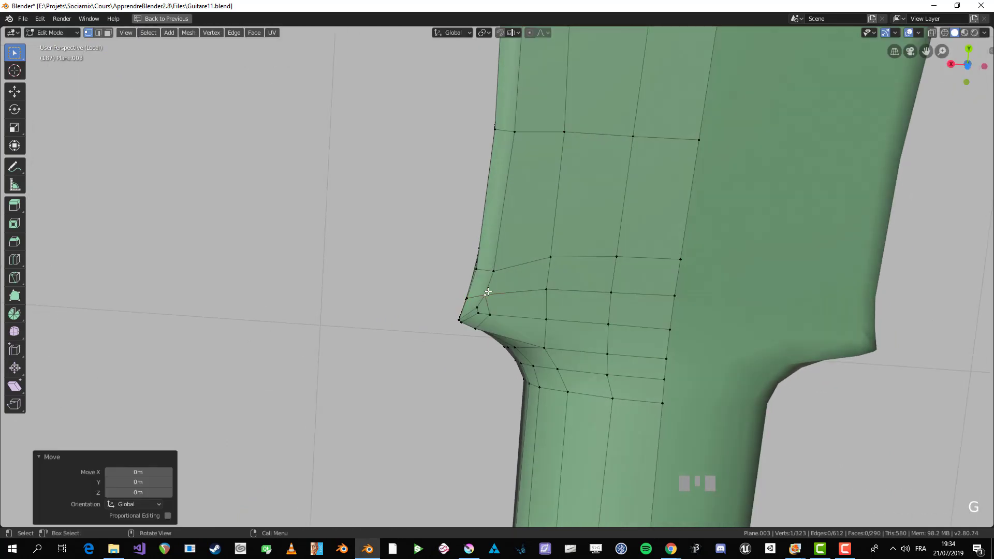
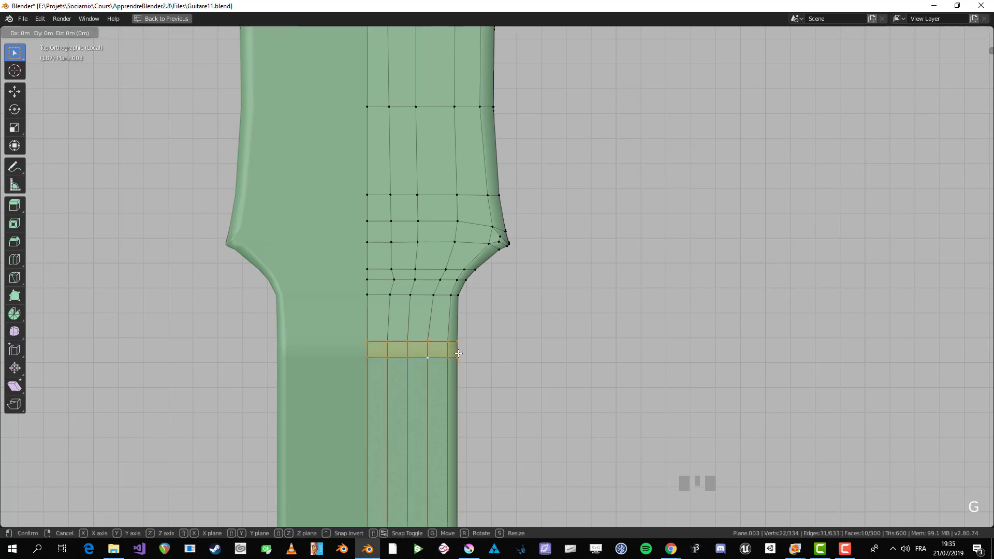
- Smooth the last joint vertex, then add a Lattice at the neck heel scaled about 1.58 times
left_click_drag(541, 406, 479, 332)
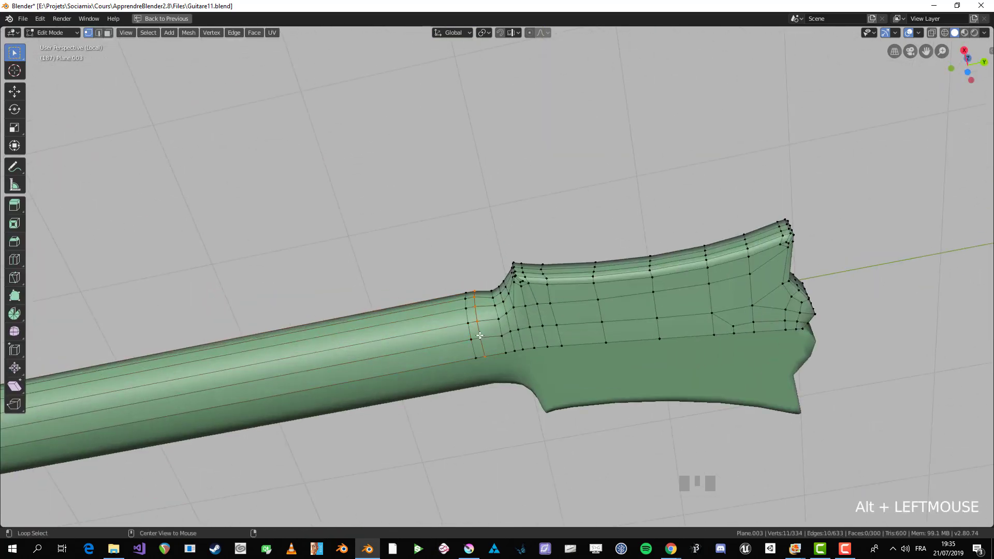
left_click_drag(525, 351, 539, 325)
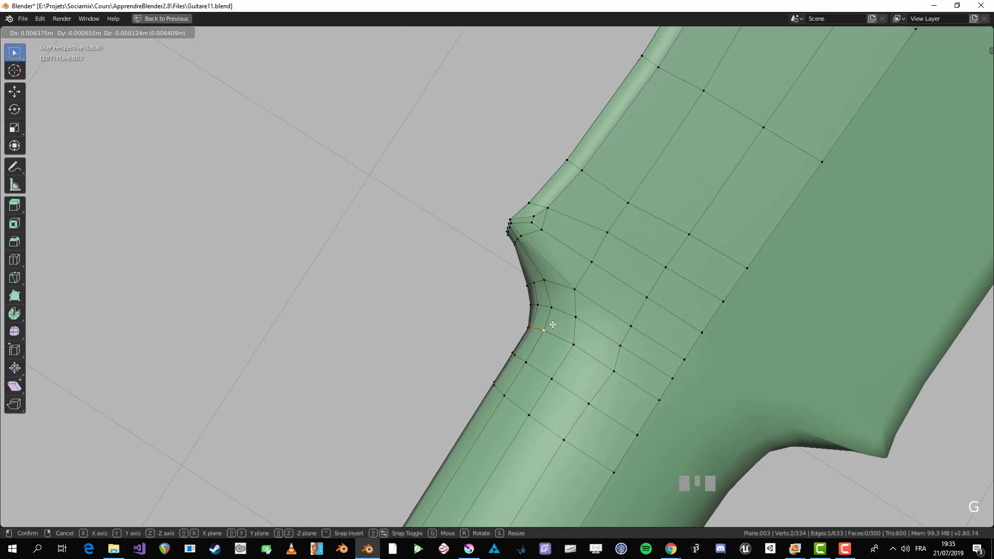
left_click_drag(476, 276, 517, 434)
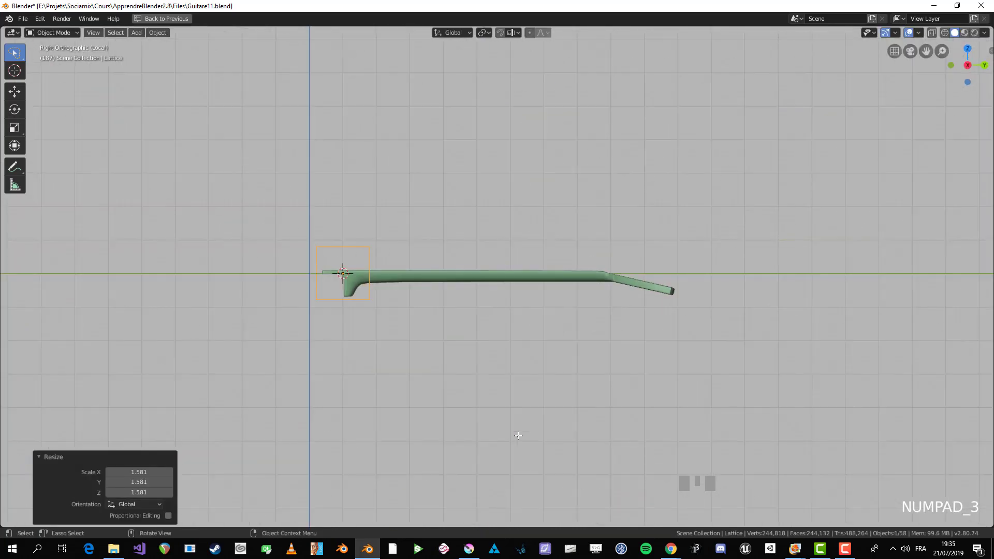
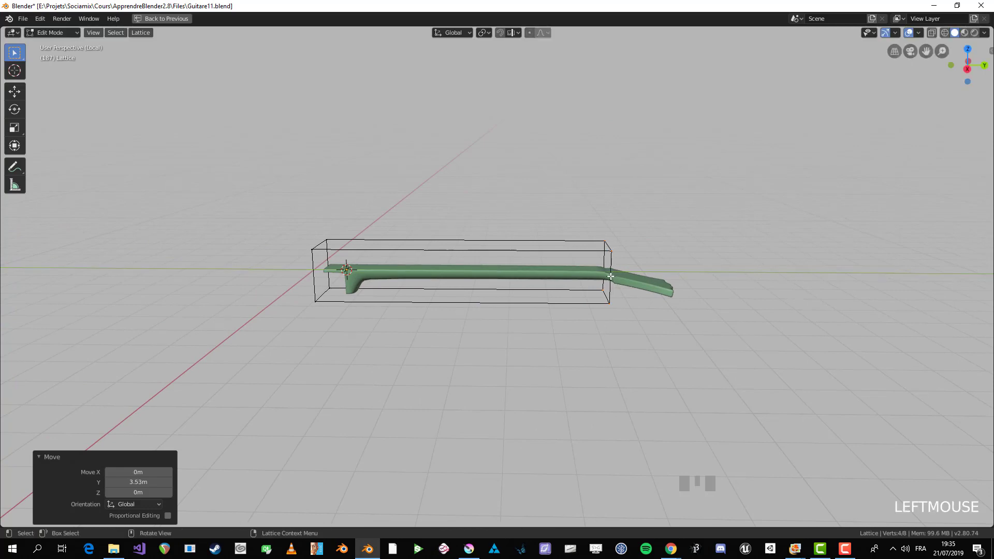
- Stretch the lattice about 3.5 m along Y over the whole neck and lower it to fit
left_click_drag(561, 281, 508, 275)
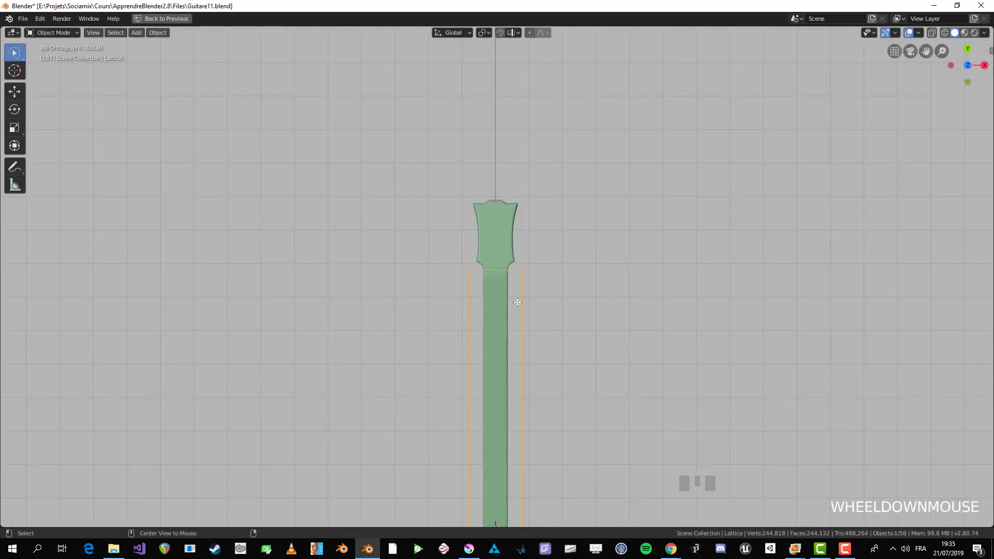
left_click_drag(532, 347, 530, 183)
left_click_drag(525, 279, 452, 286)
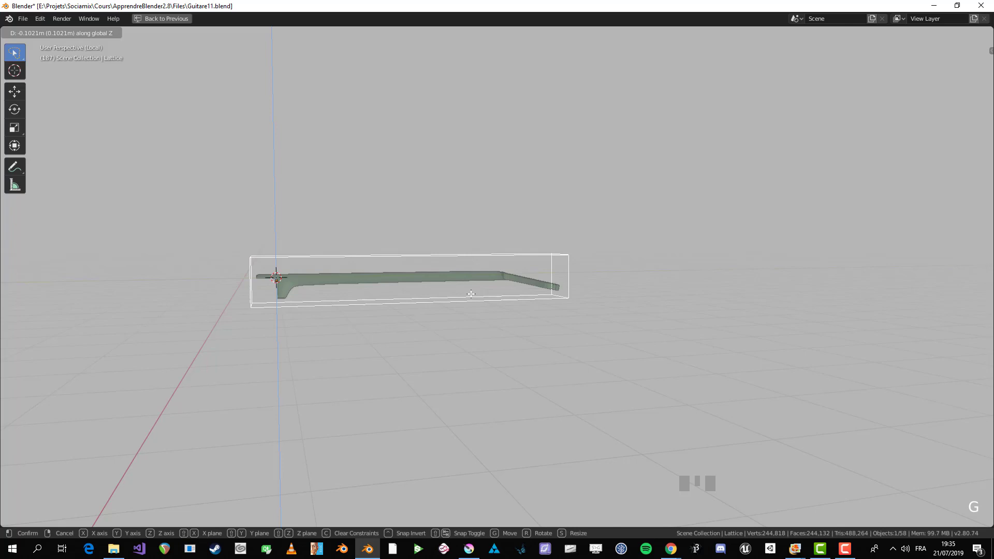
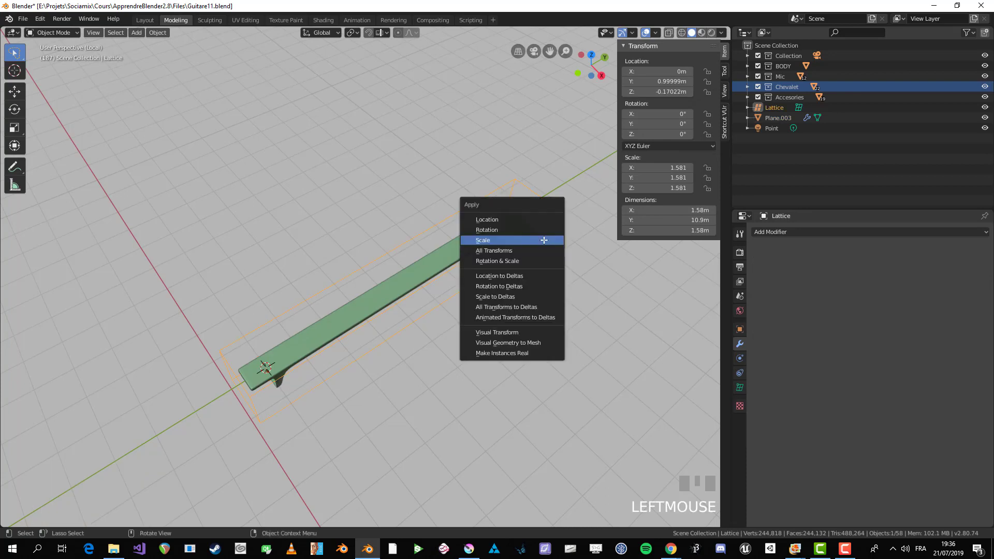
- Apply the lattice's scale so its size is baked into the lattice itself
key("ctrl+a")
left_click(497, 228)
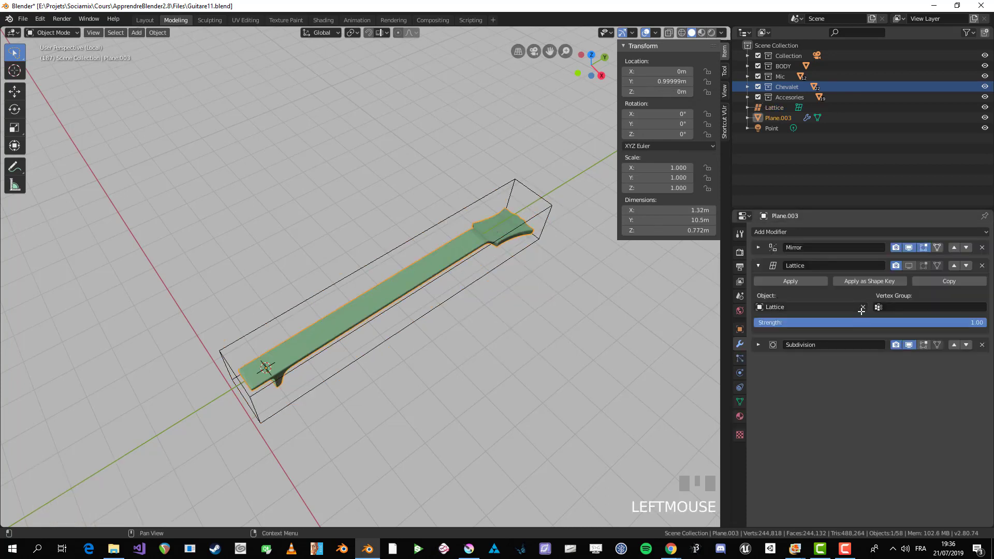
- Undo, then move and scale the Lattice object along the neck before switching to top view
key("ctrl+z")
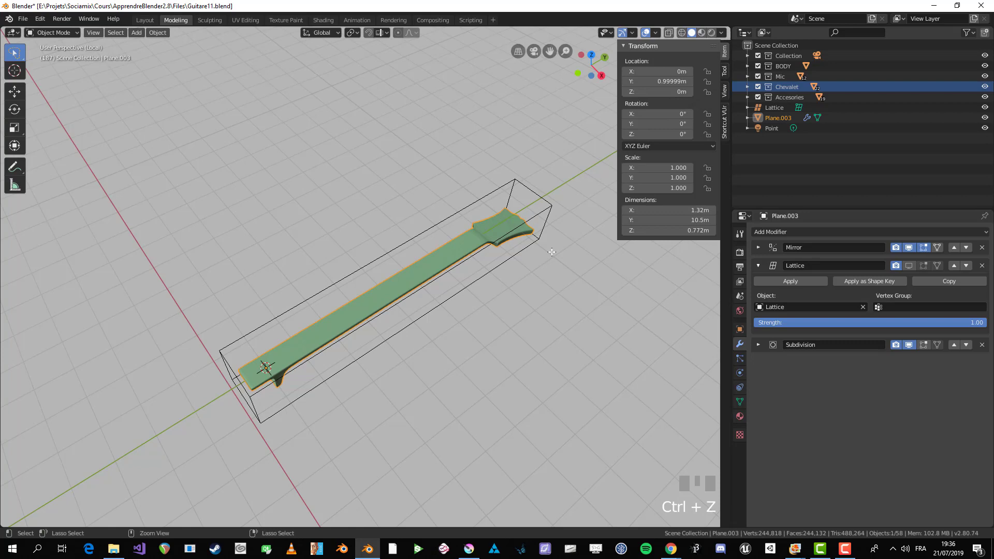
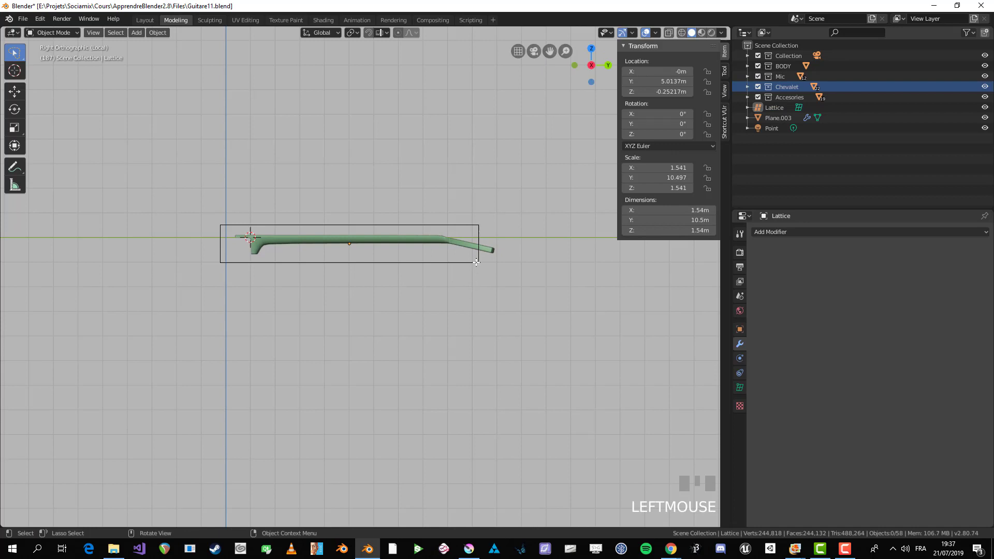
key("s")
left_click(490, 258)
key("g")
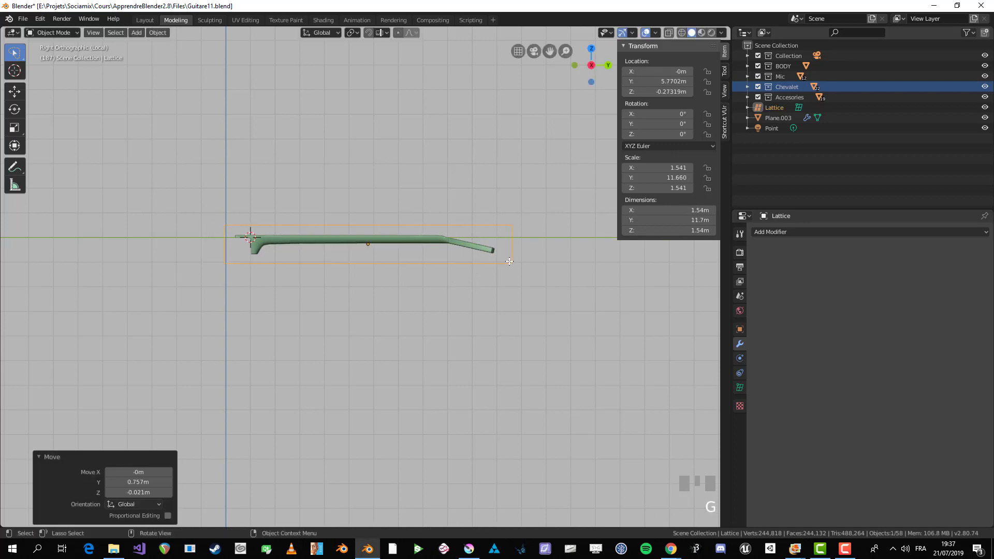
key("KP_7")
- In top view, resize and reposition the lattice to enclose the neck from heel to headstock tip
key("s")
left_click(416, 92)
key("g")
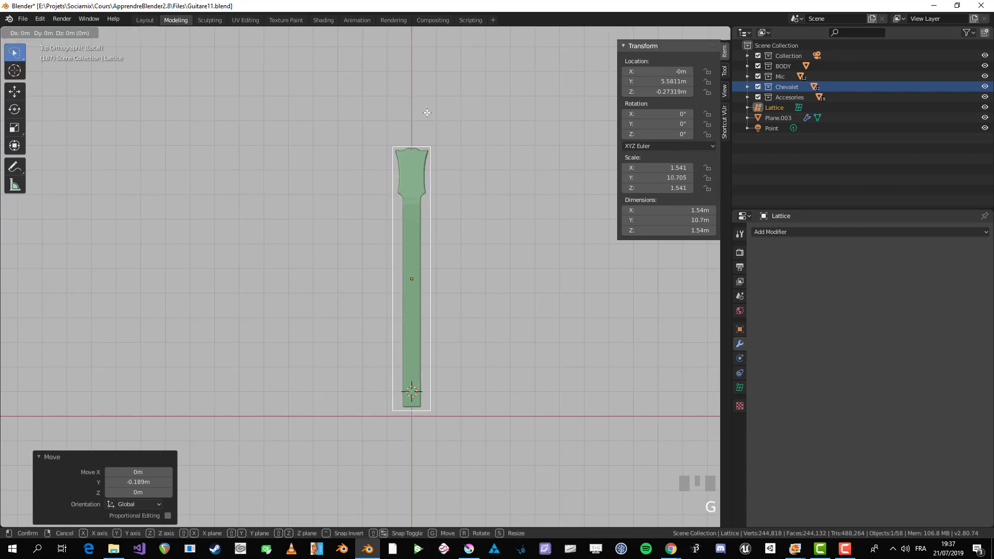
left_click(429, 110)
key("s")
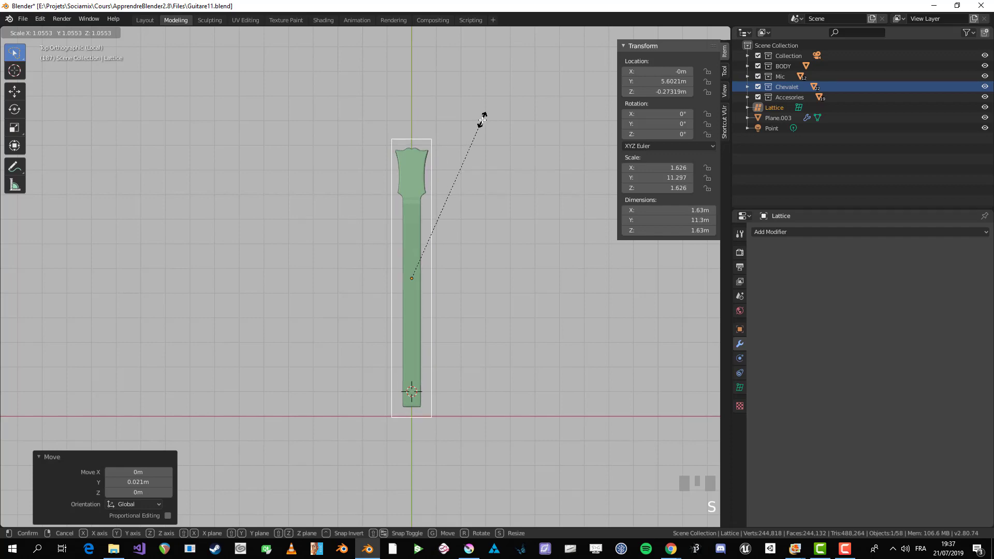
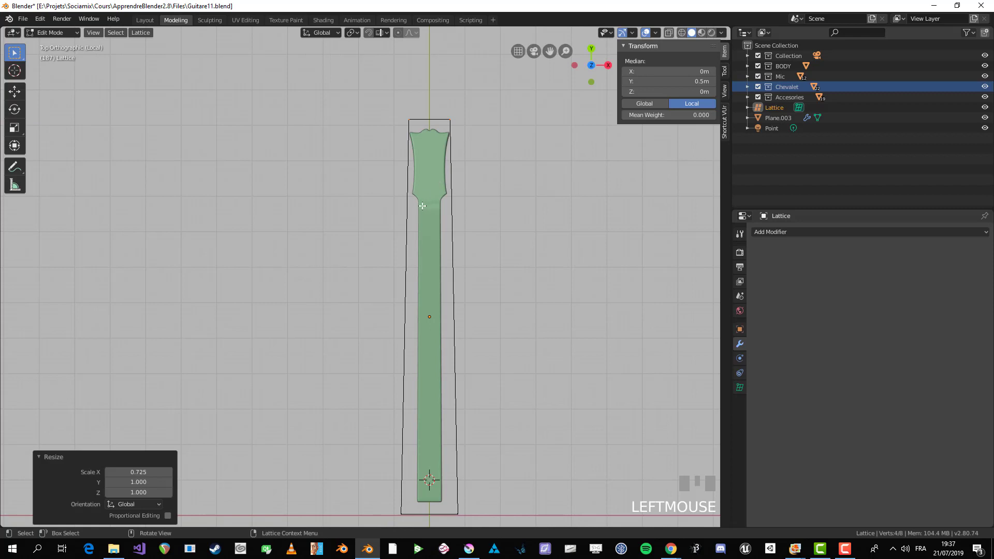
- Taper the lattice's headstock end narrower along X and thinner along Z in right view
key("s")
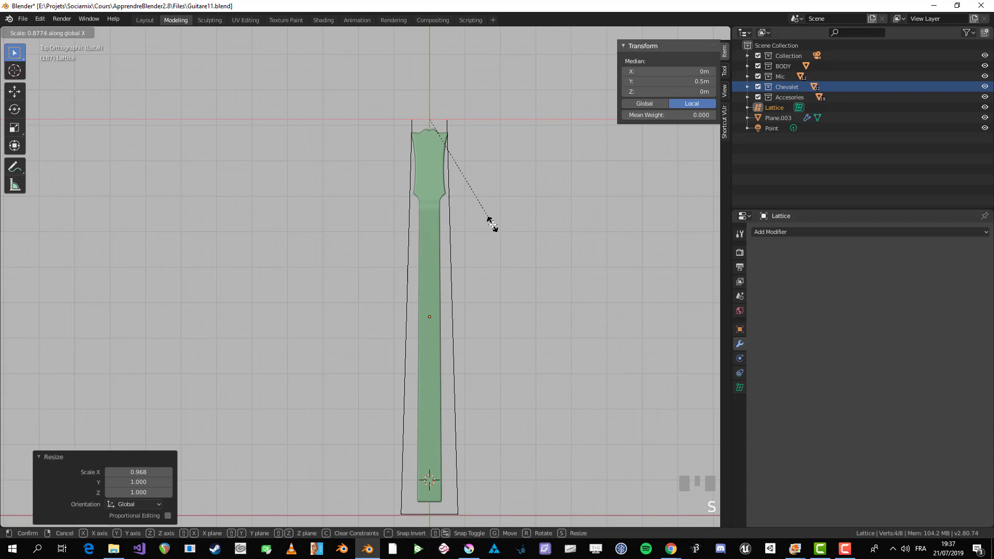
key("KP_3")
scroll("up", 3)
key("s")
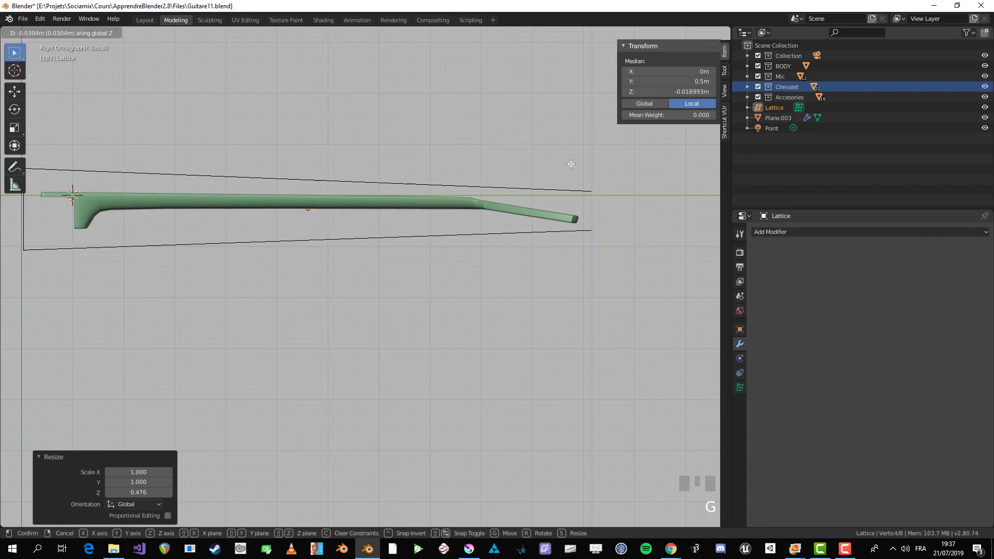
scroll("down", 3)
- Leave lattice edit mode and select the neck mesh Plane.003 to check its Lattice modifier
key("Tab")
left_click_drag(404, 218, 405, 238)
key("KP_7")
scroll("up", 3)
scroll("down", 3)
scroll("up", 3)
left_click(405, 238)
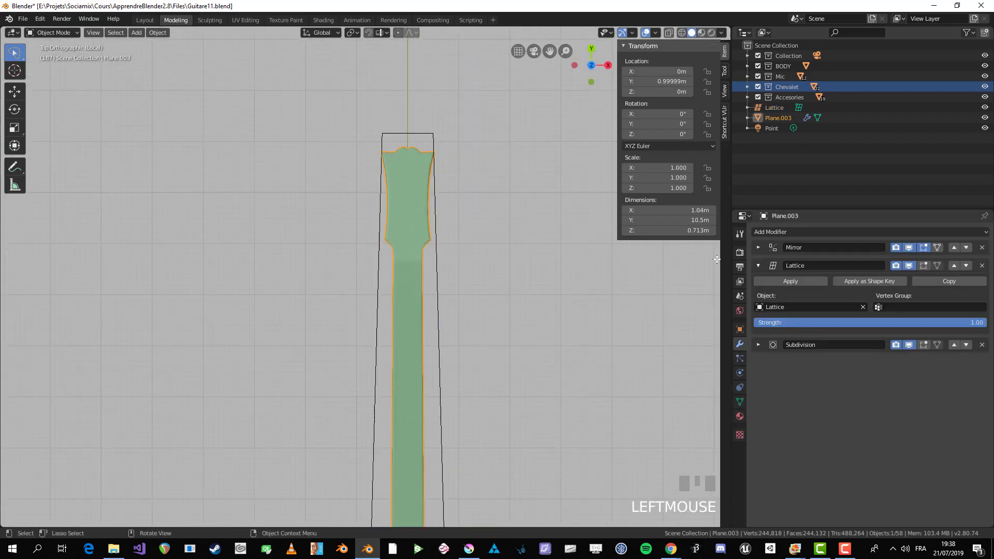
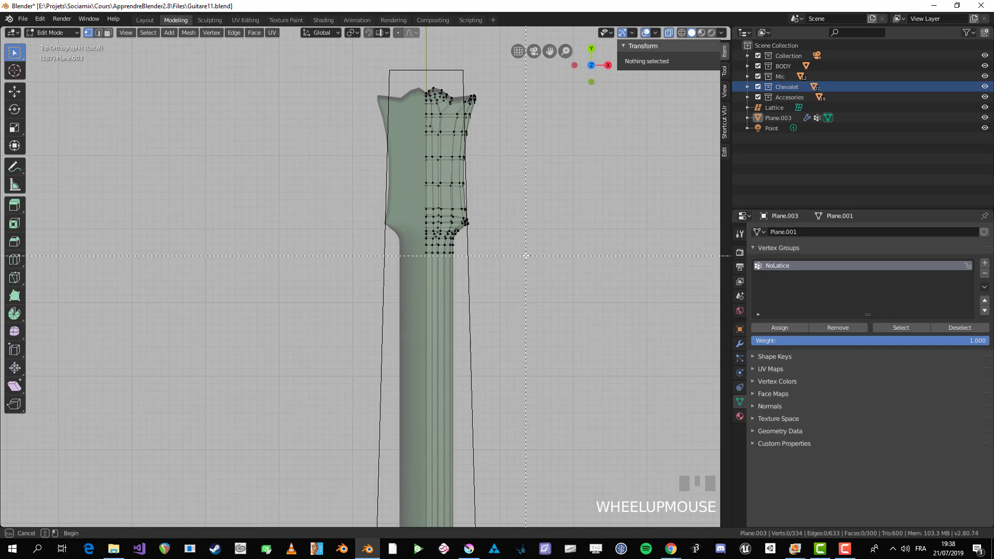
- Box-select the headstock vertices for the NoLatice vertex group
key("b")
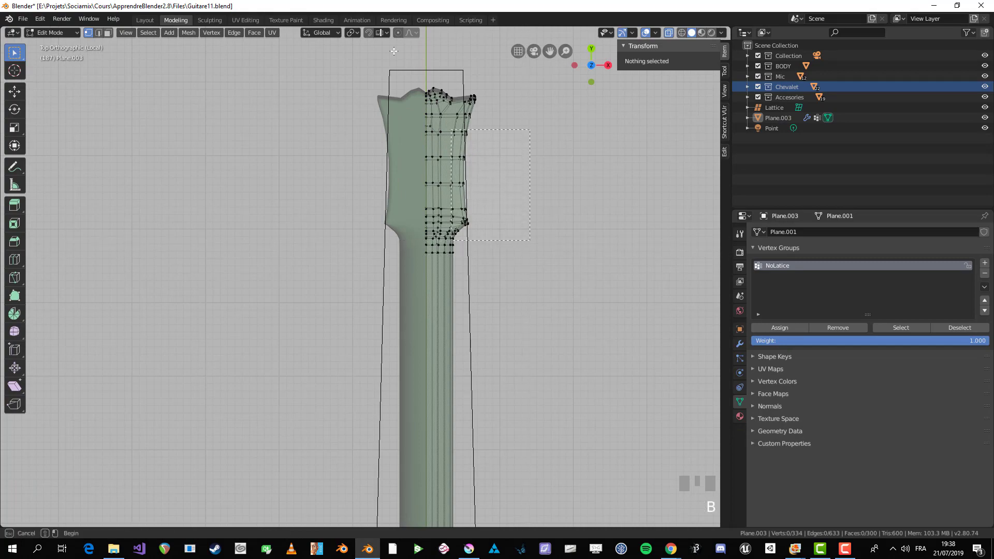
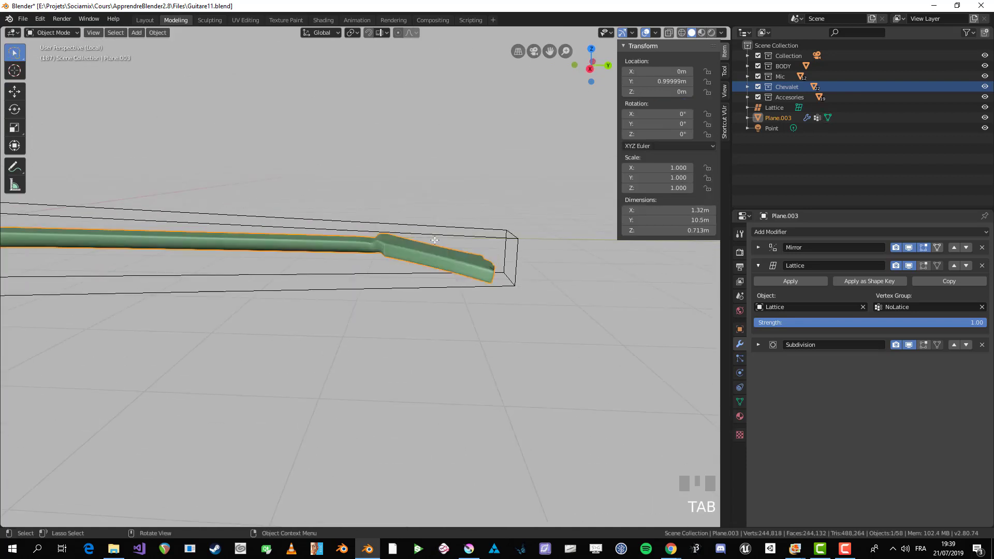
- In side view, edit the lattice and enlarge its headstock-end points about 1.08 times
scroll("up", 3)
scroll("down", 3)
key("KP_3")
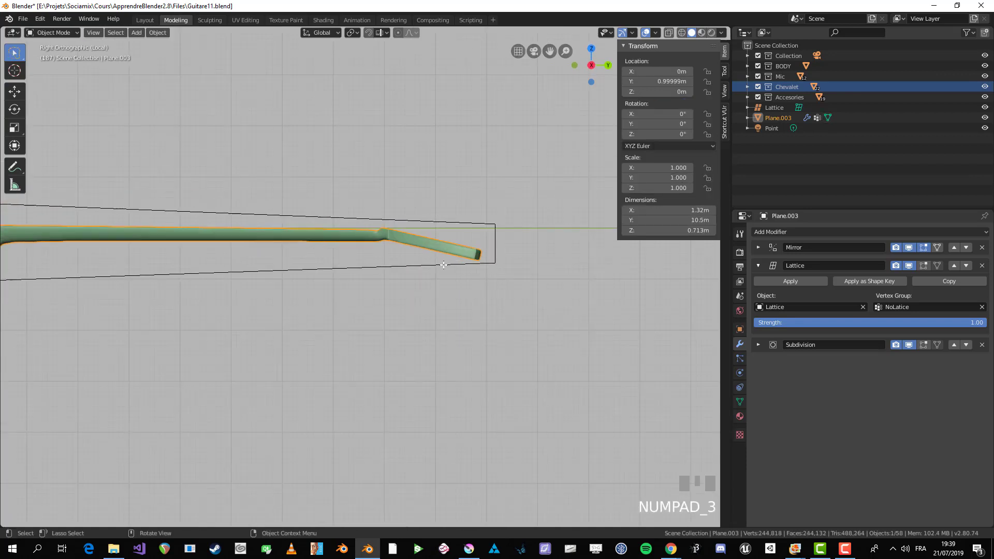
left_click(444, 267)
key("Tab")
scroll("up", 3)
key("b")
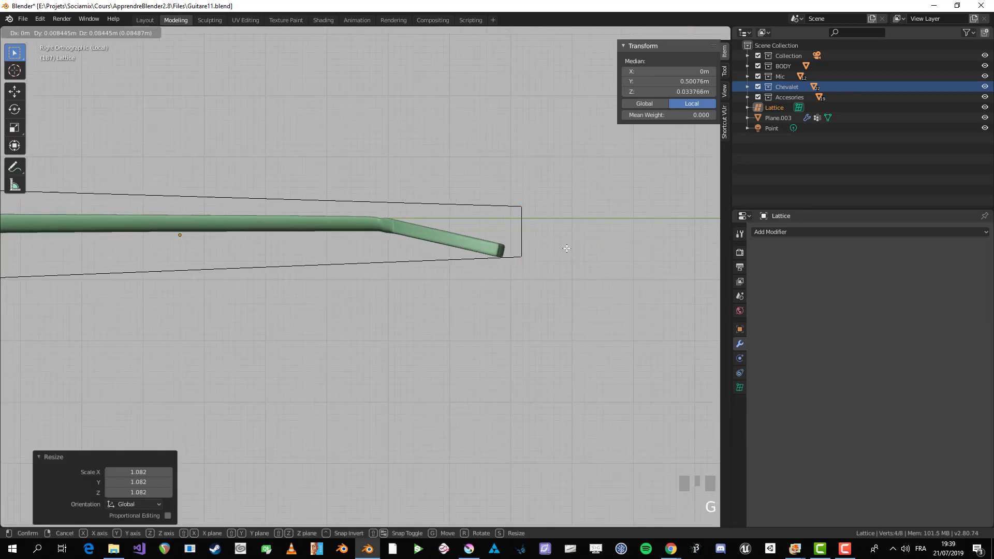
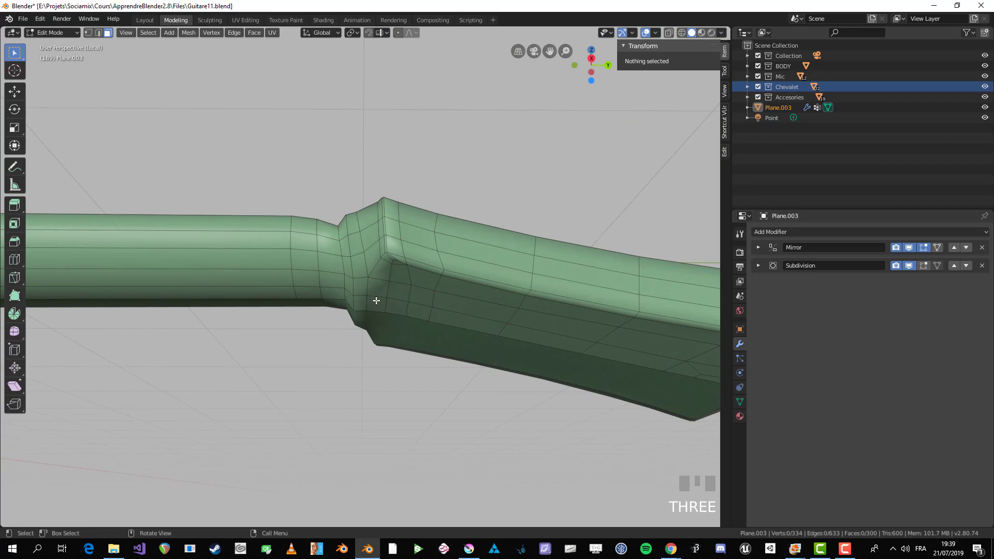
key("space")
scroll("up", 3)
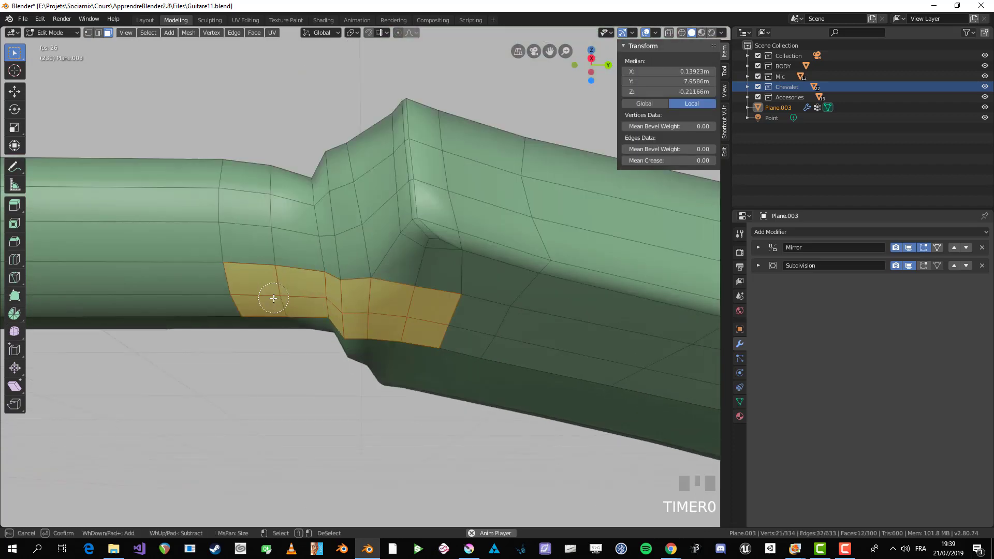
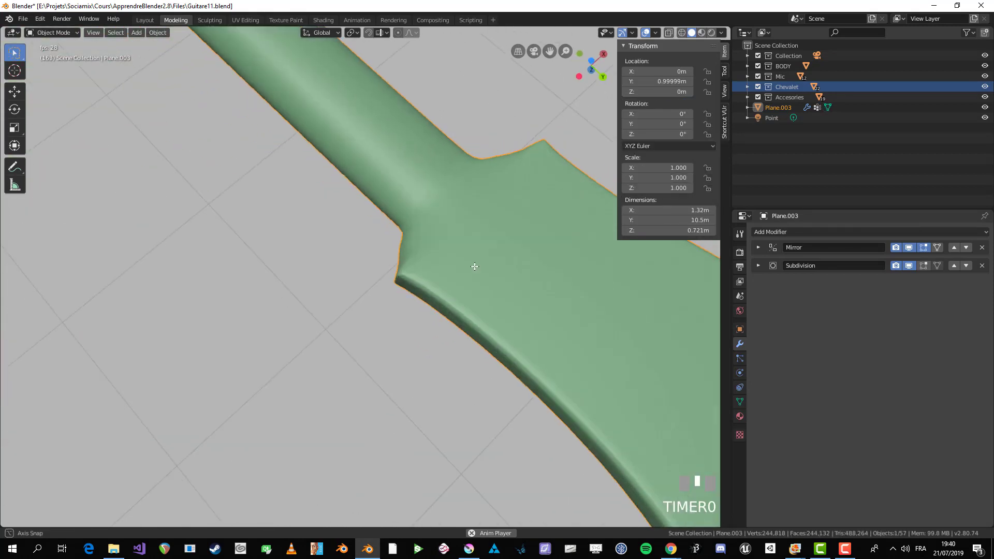
scroll("up", 3)
- Slide the edge loop across the neck-to-headstock joint along the flared outline
scroll("up", 3)
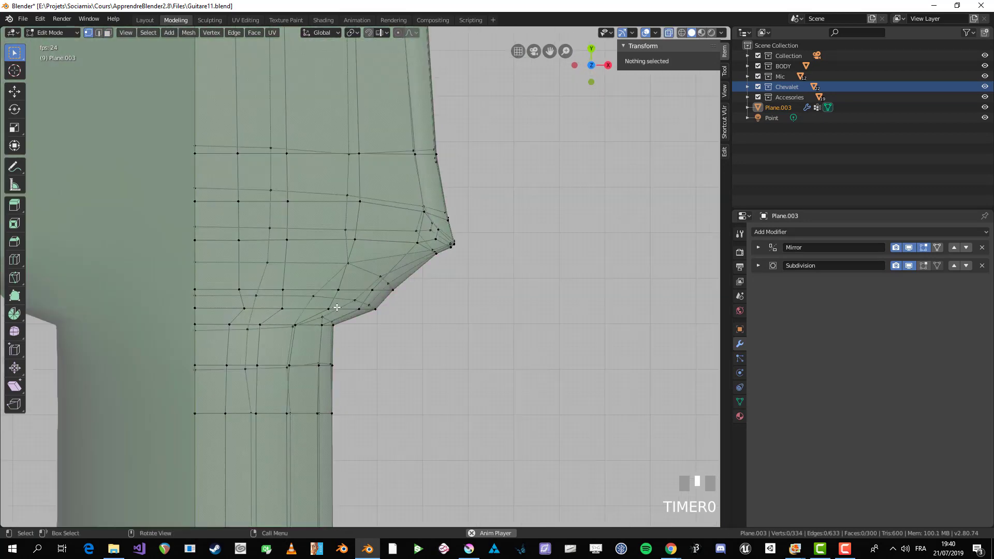
left_click(330, 306)
left_click_drag(416, 270, 307, 265)
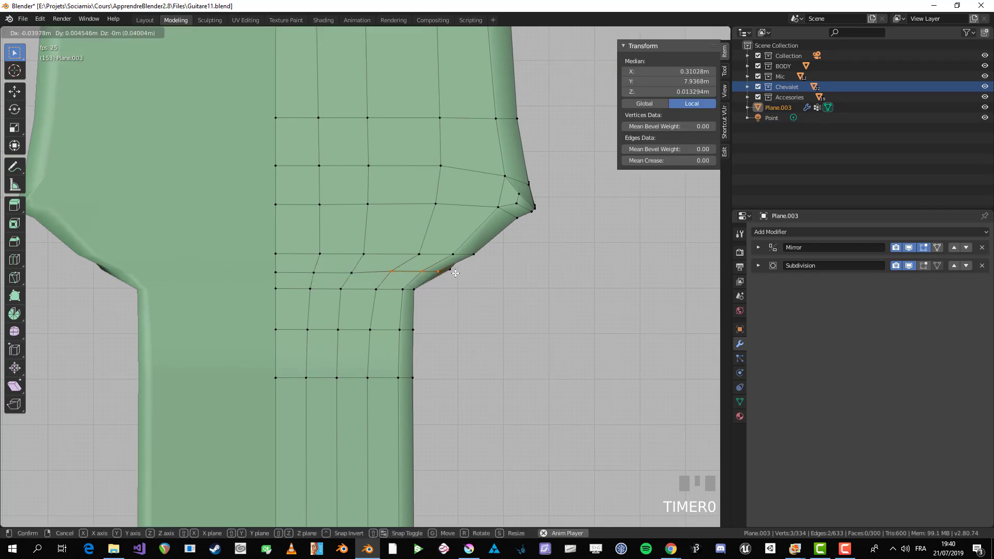
key("alt+z")
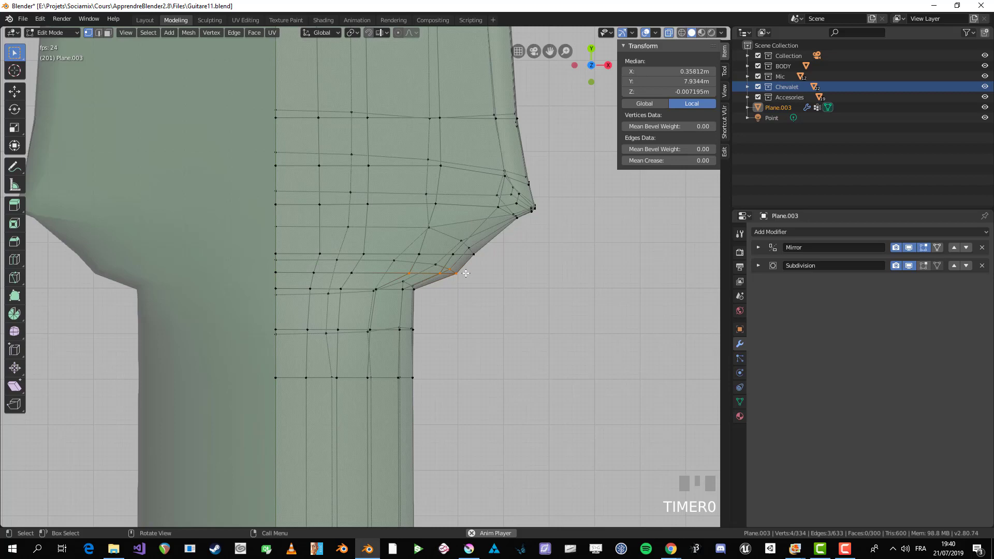
key("g")
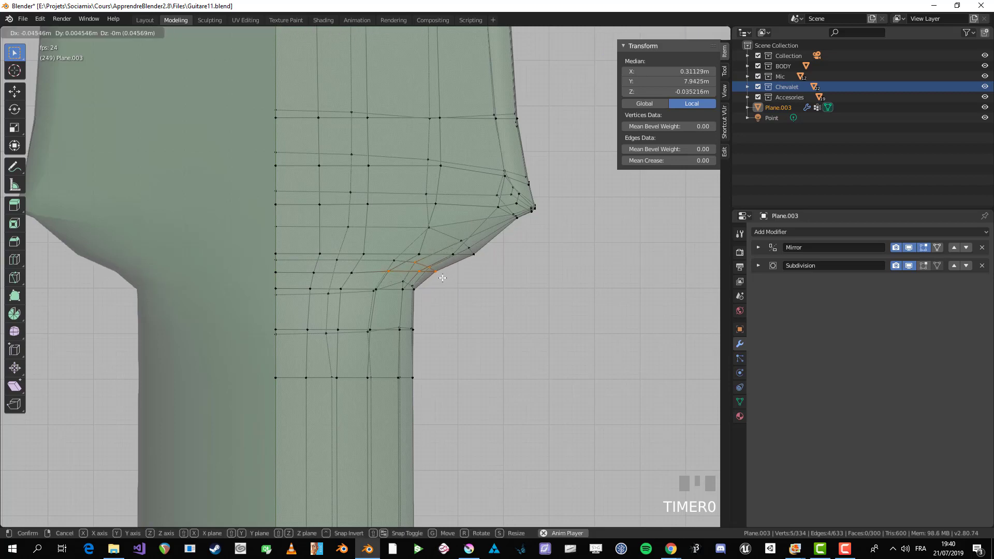
key("g")
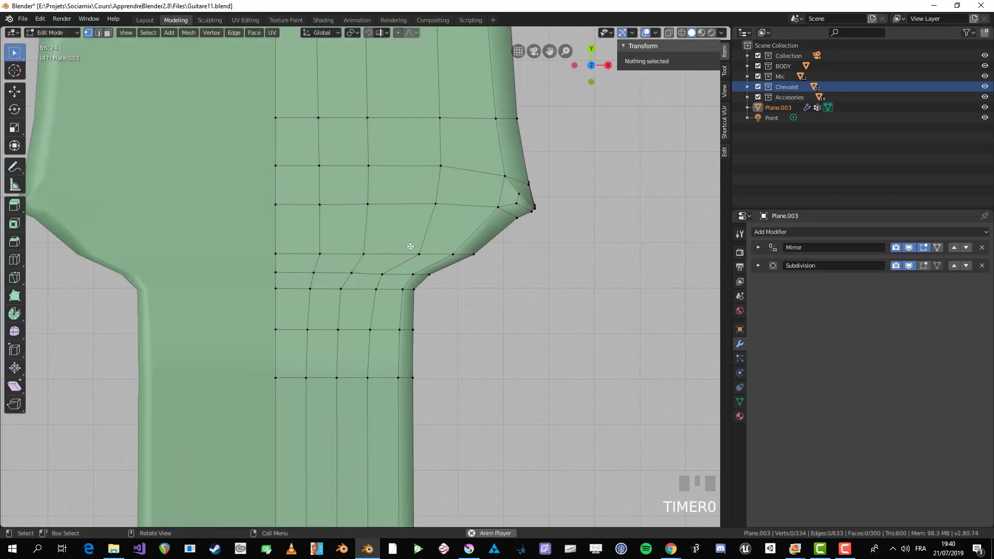
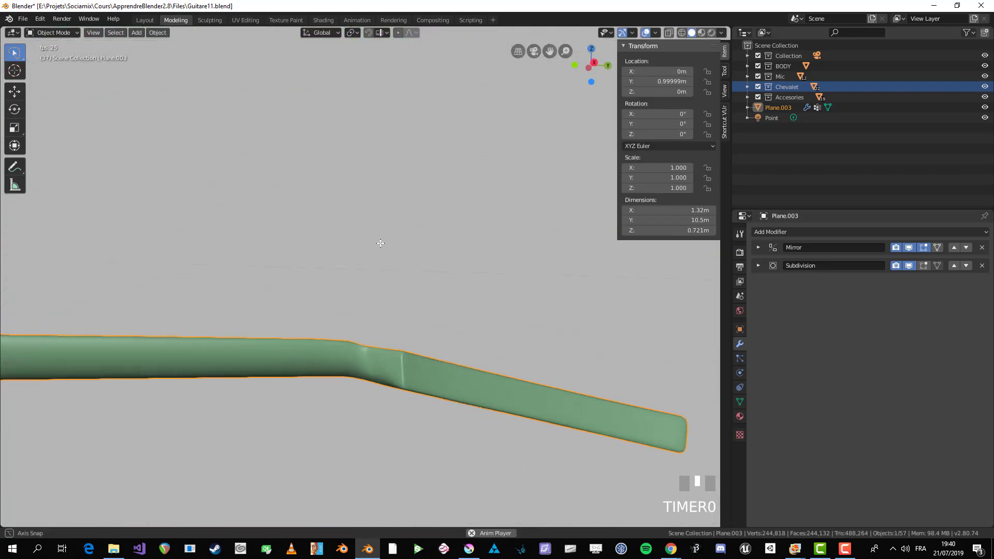
- Nudge remaining vertices where the neck flares wider, one about 0.0085 m along X
key("Tab")
left_click_drag(370, 162, 330, 153)
scroll("up", 3)
scroll("up", 3)
left_click(330, 153)
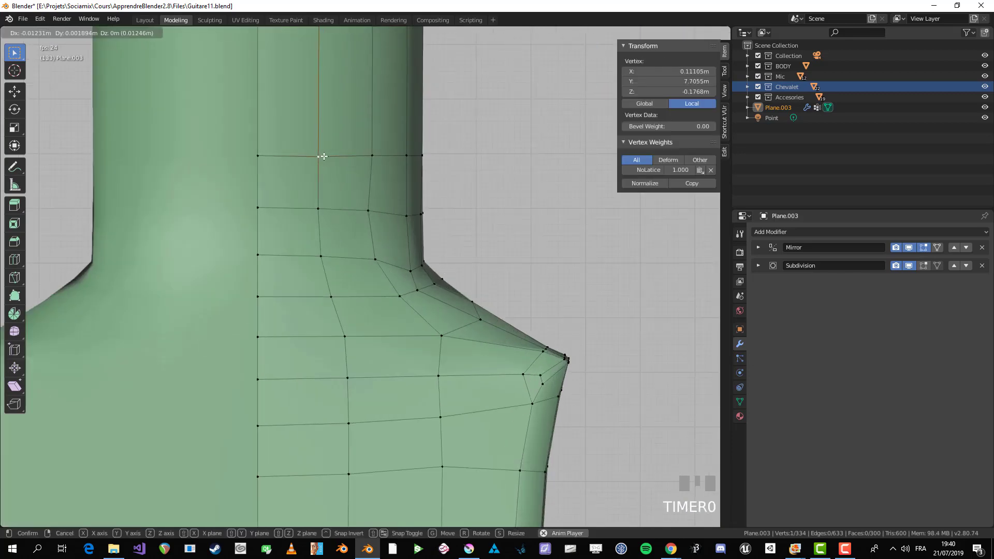
left_click(361, 155)
scroll("down", 3)
scroll("up", 3)
scroll("up", 3)
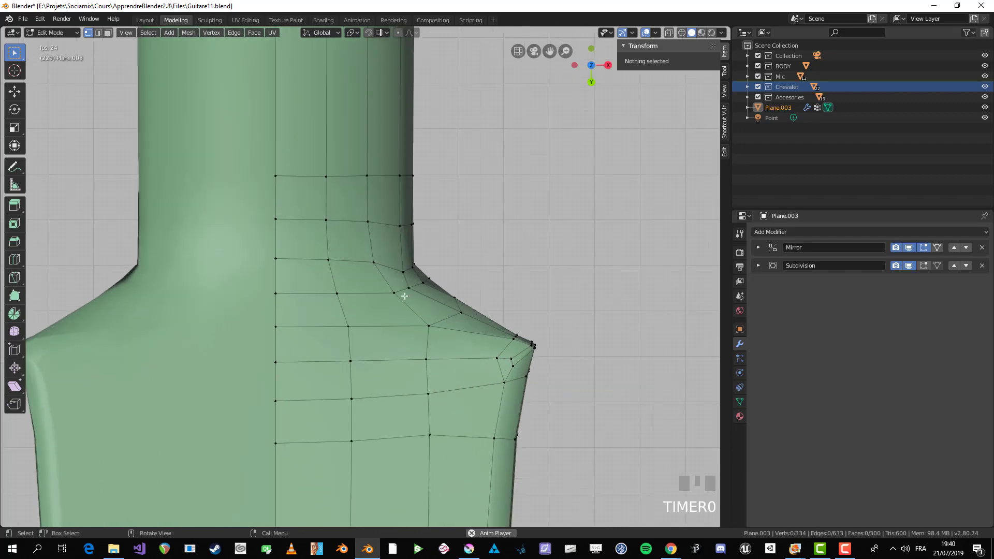